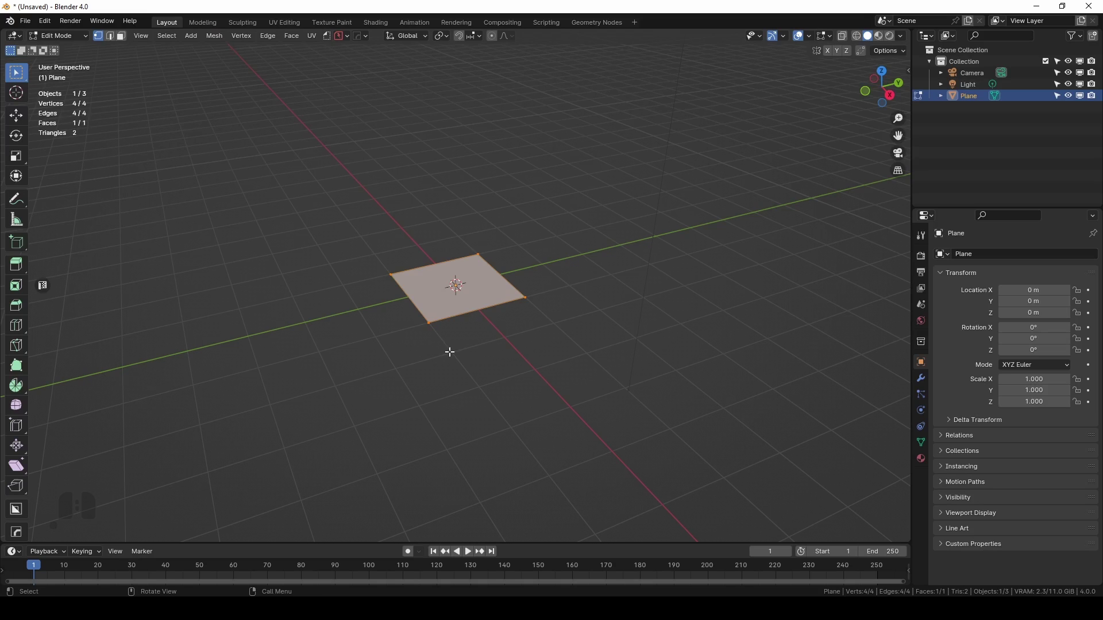
Rotate the plane 90° on X so it stands upright and view it from the front.
key("r")
key("x")
key("KP_9")
key("KP_0")
key("Return")
key("Tab")
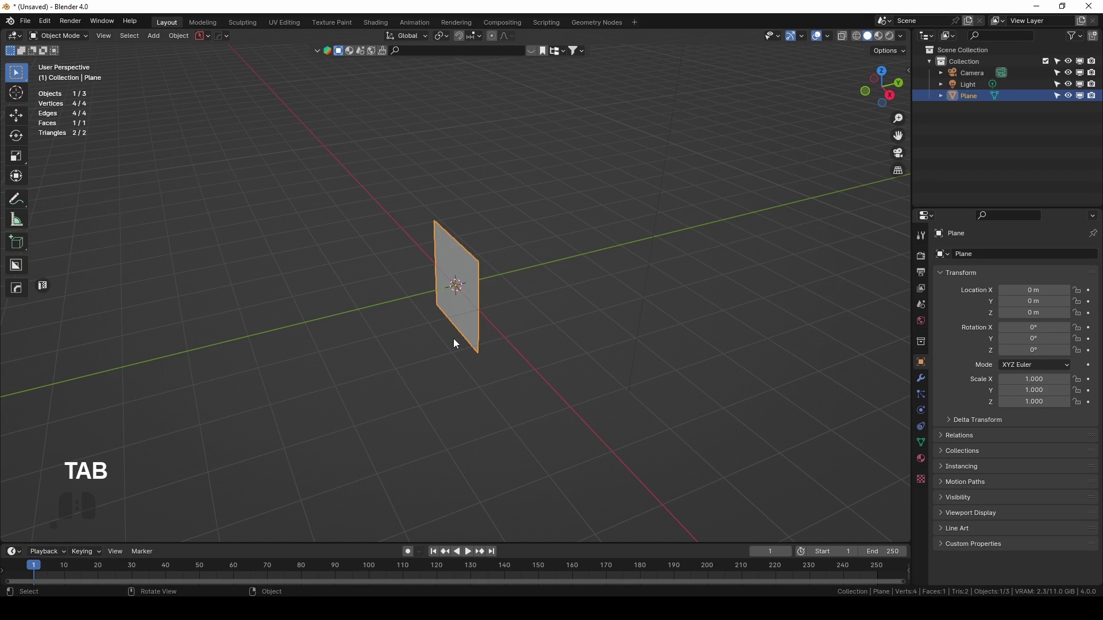
key("KP_1")
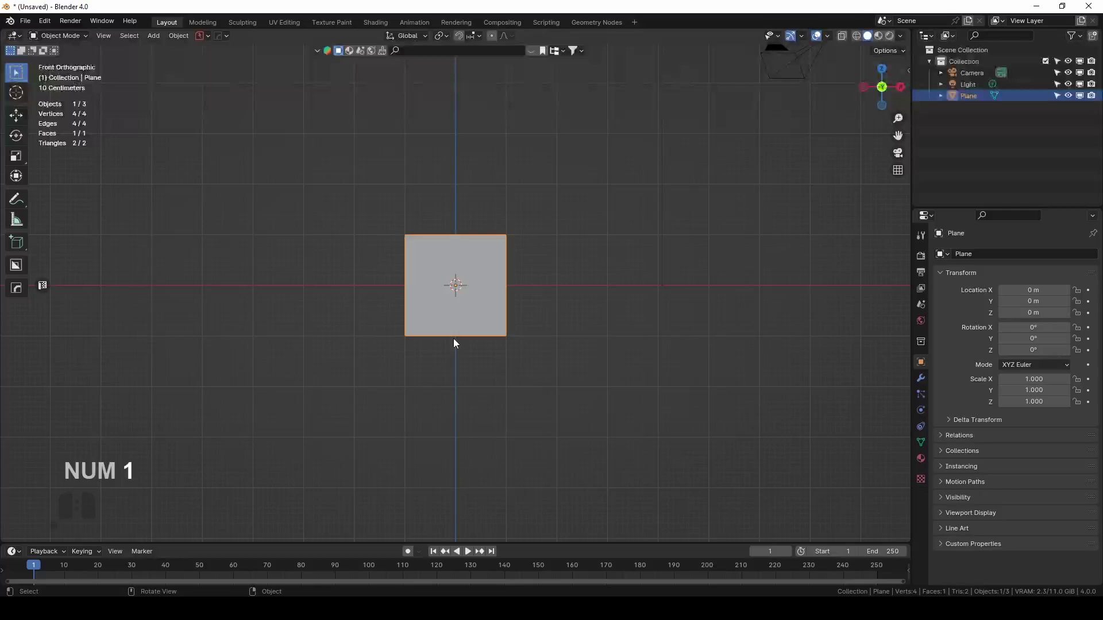
left_click(422, 276)
Subdivide the plane once into four faces and add a level-2 Subdivision Surface modifier.
key("Tab")
key("2")
key("Tab")
left_click(407, 256)
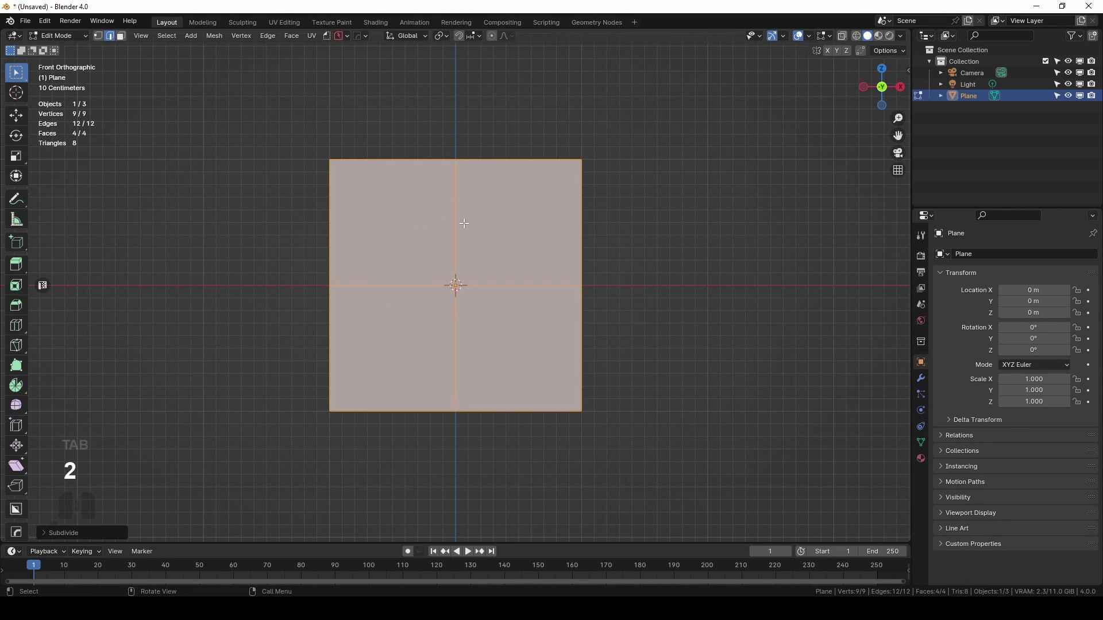
middle_click(505, 232)
key("Tab")
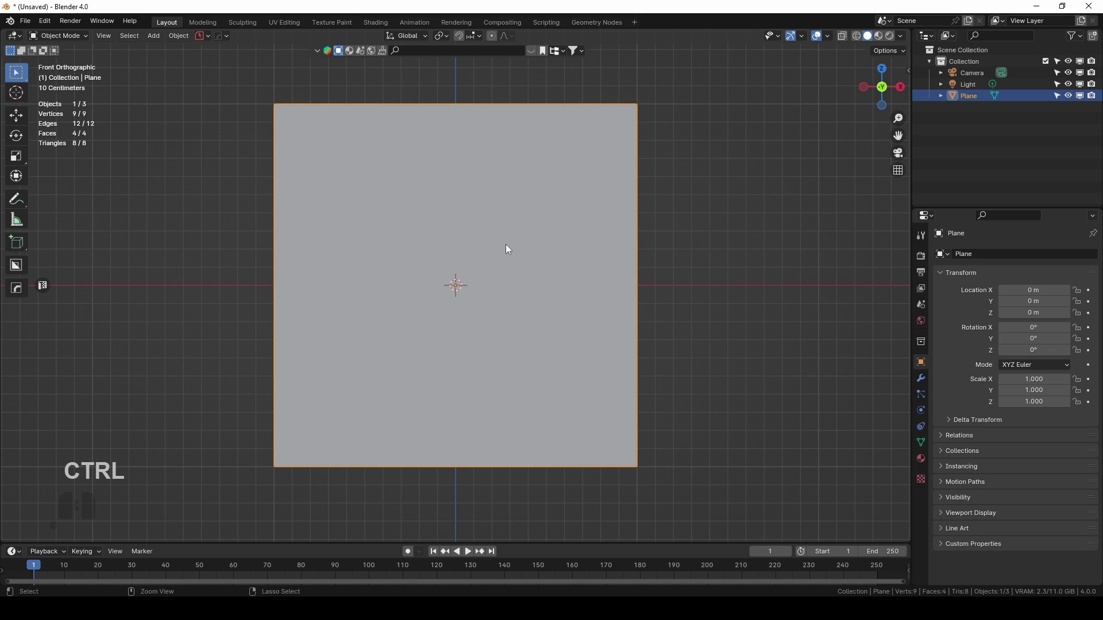
key("ctrl+2")
Switch the Subdivision modifier to Simple and show the plane in wireframe shading.
left_click(920, 382)
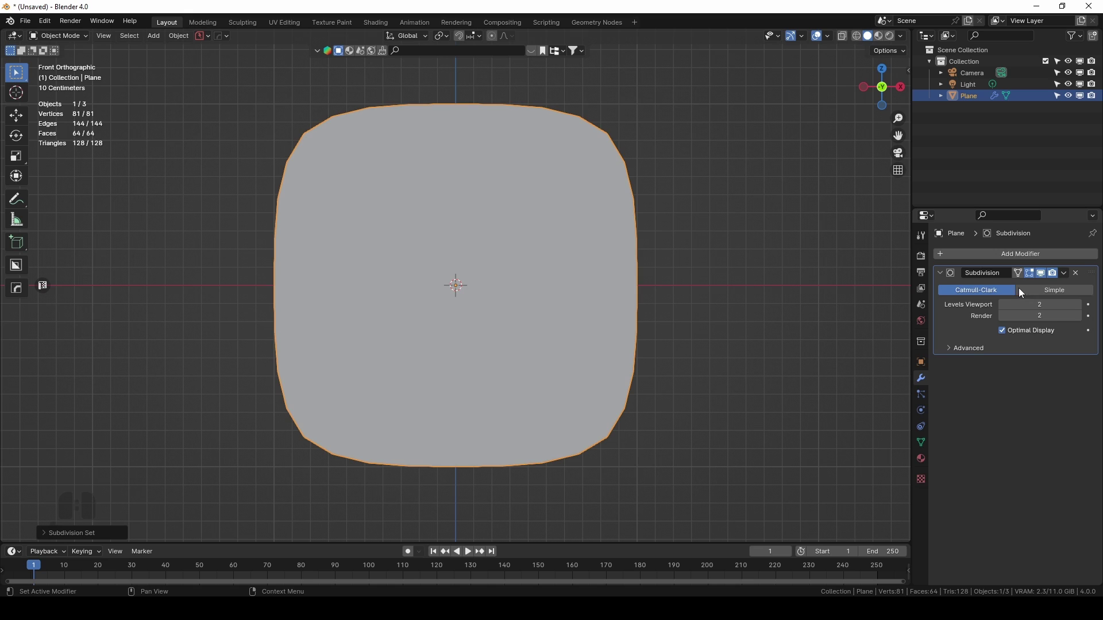
left_click(1045, 294)
left_click(456, 201)
left_click(1007, 332)
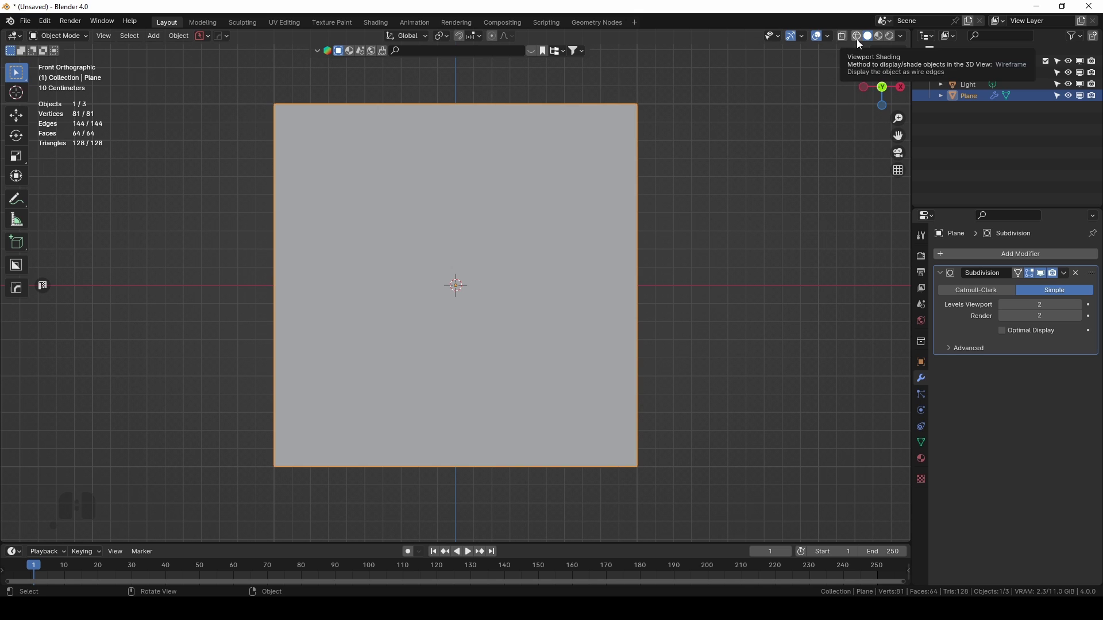
key("z")
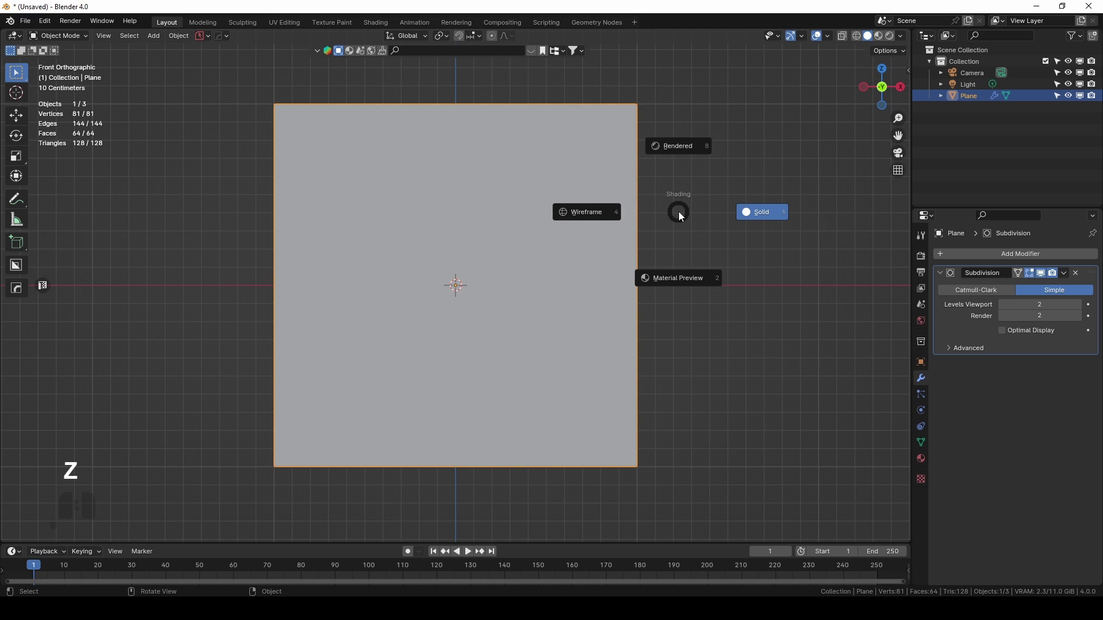
key("z")
left_click(581, 216)
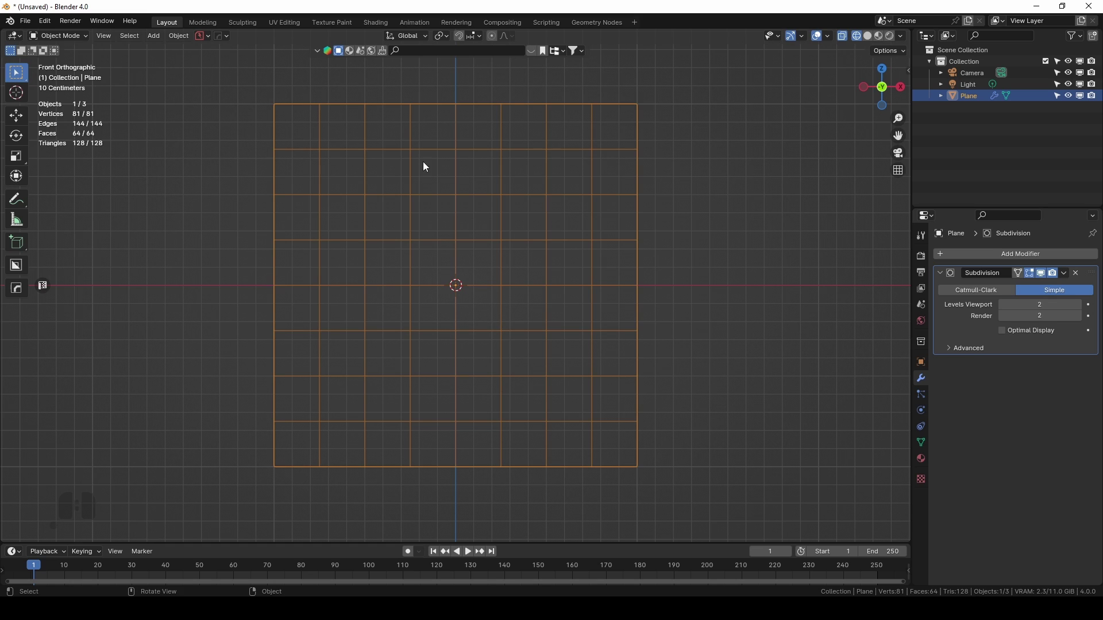
Add a Decimate modifier set to Un-Subdivide with 1 iteration, forming a diamond grid.
left_click(976, 296)
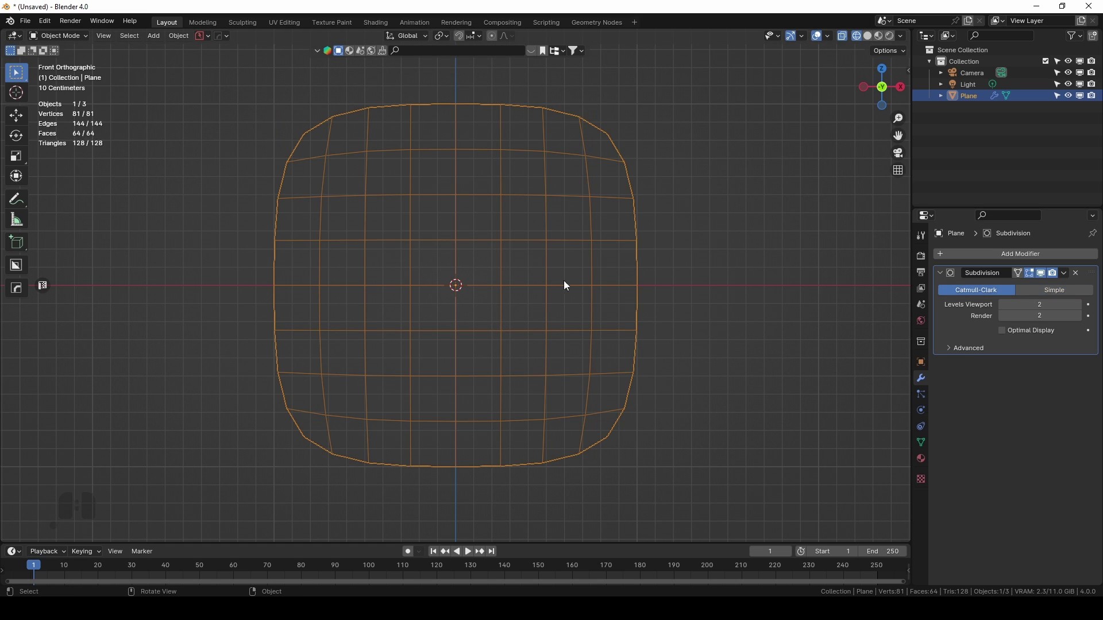
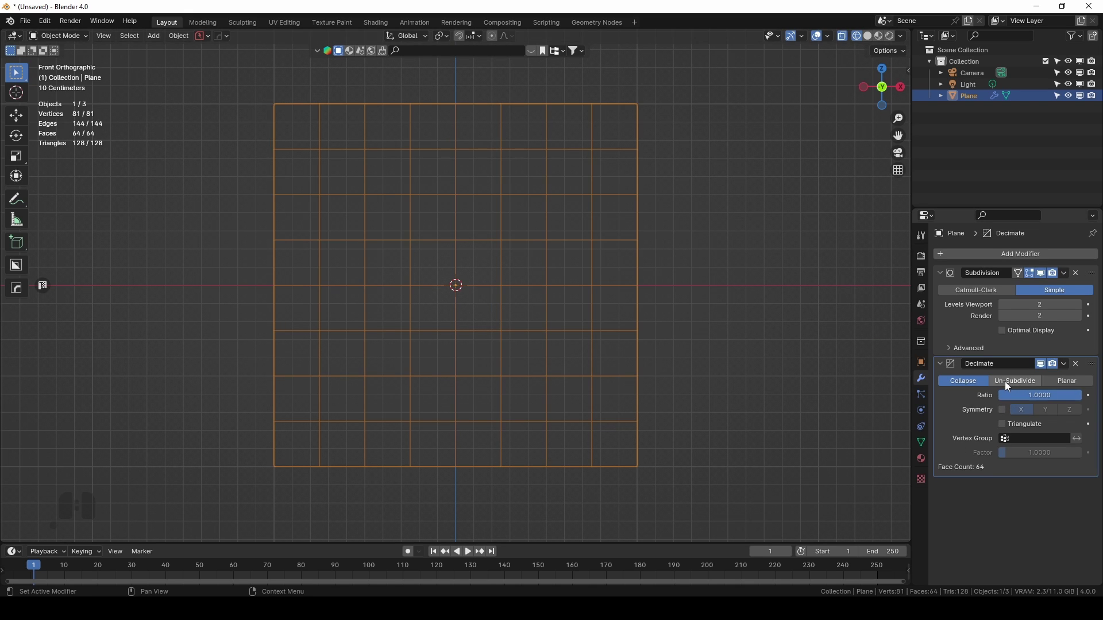
left_click(1006, 387)
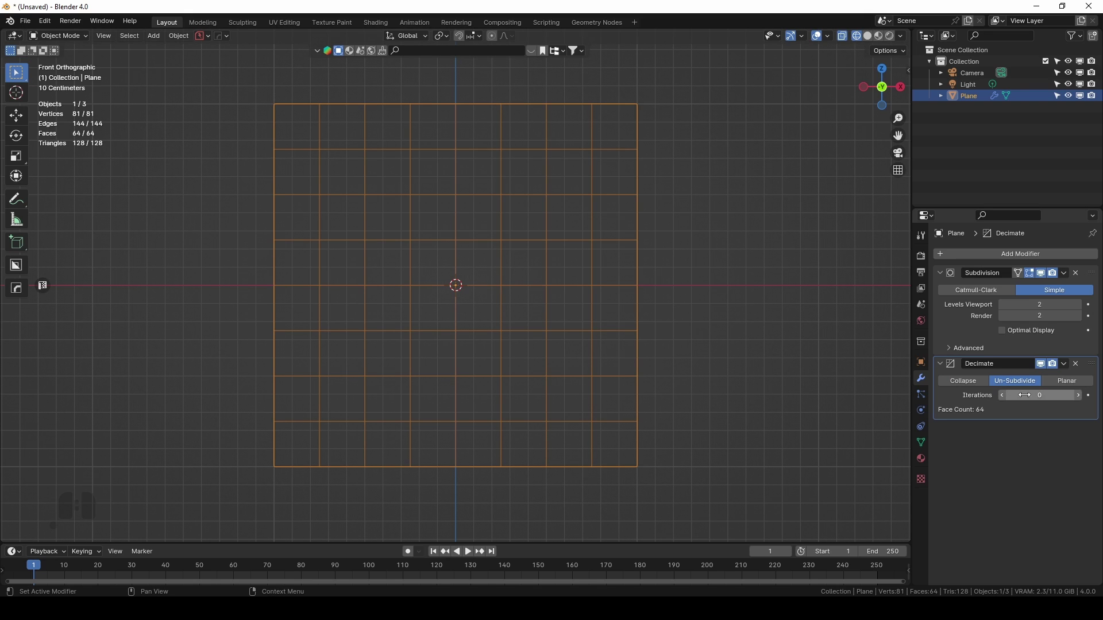
left_click(1079, 403)
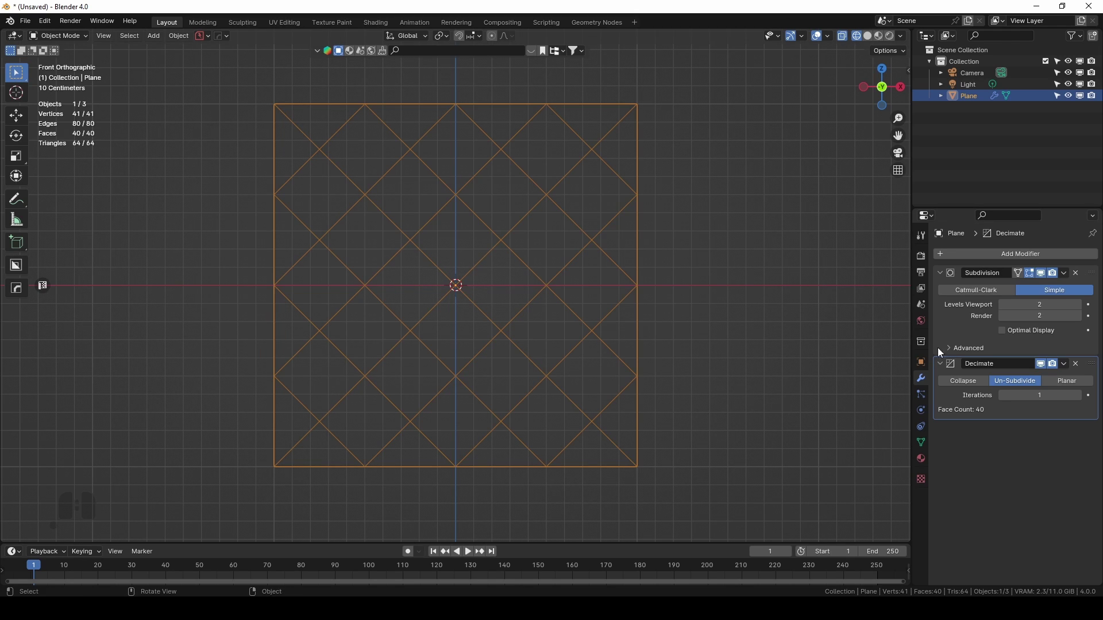
Apply the Subdivision and Decimate modifiers to the plane's mesh.
left_click(1031, 291)
left_click(1068, 272)
left_click(1011, 286)
left_click(872, 39)
Inset all diamond faces individually to form grooved borders between them.
left_click(453, 274)
key("a")
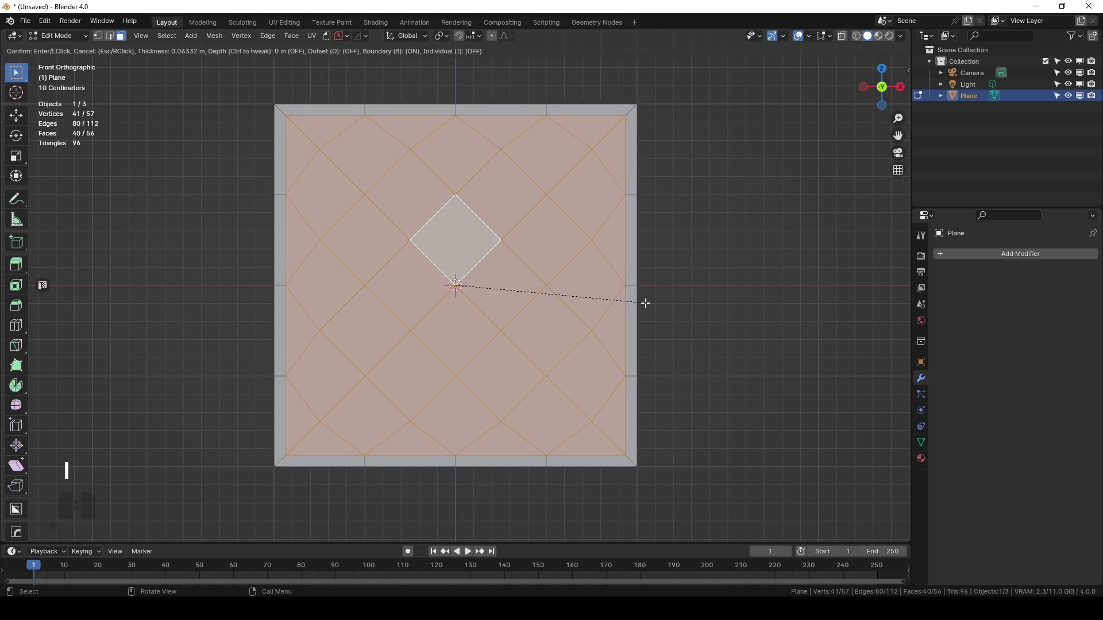
key("i")
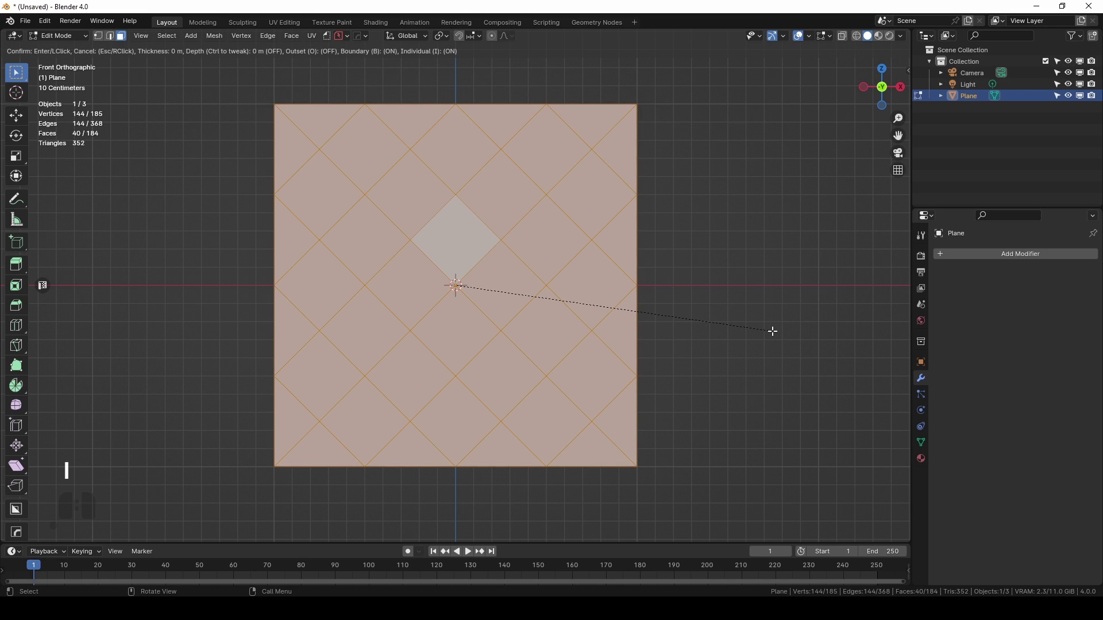
key("i")
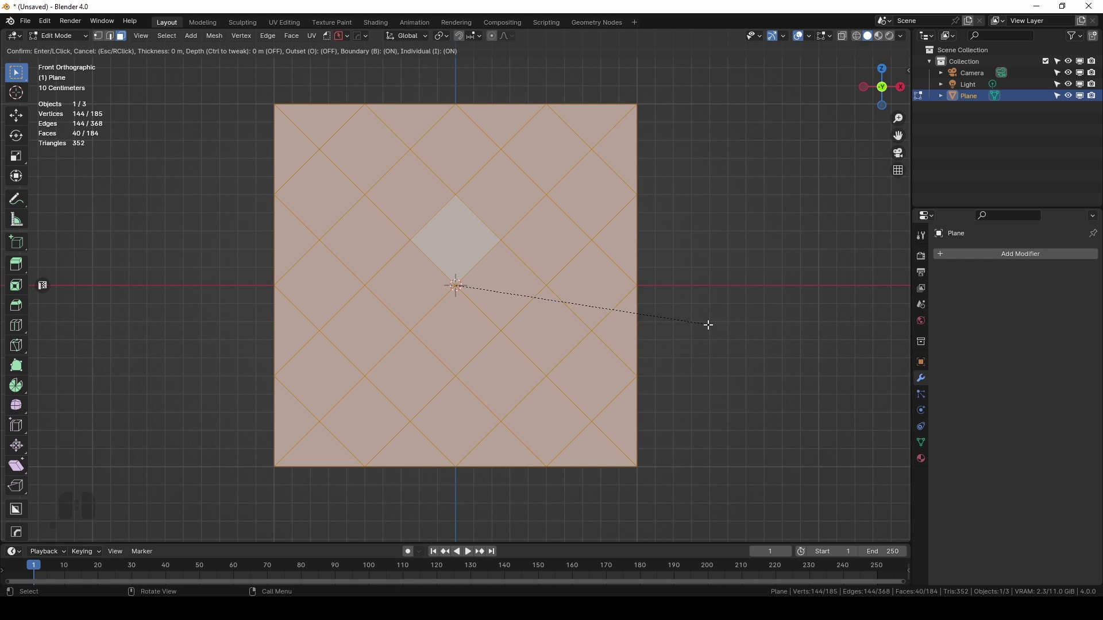
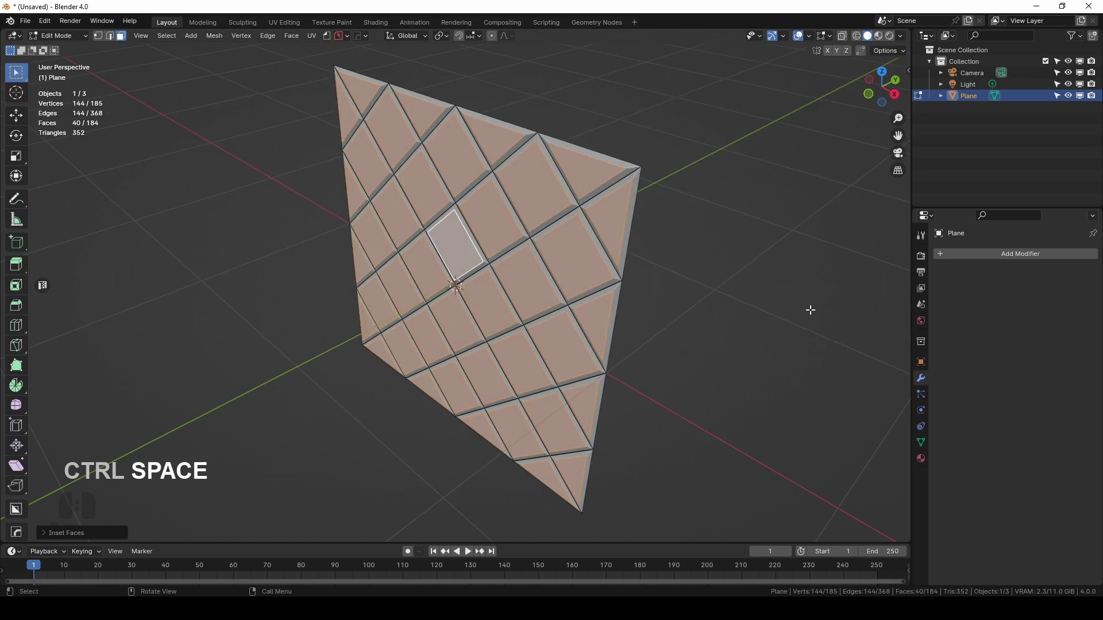
Knife-cut two vertical lines through the diamond pattern to bound a one-diamond-wide strip.
key("KP_1")
left_click(454, 247)
left_click(458, 332)
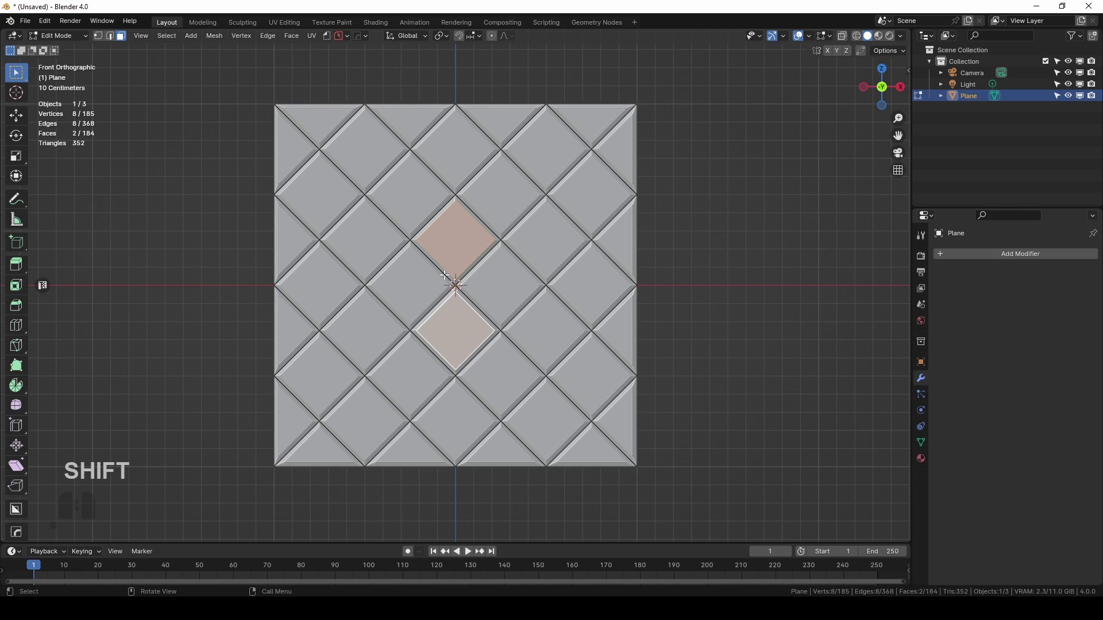
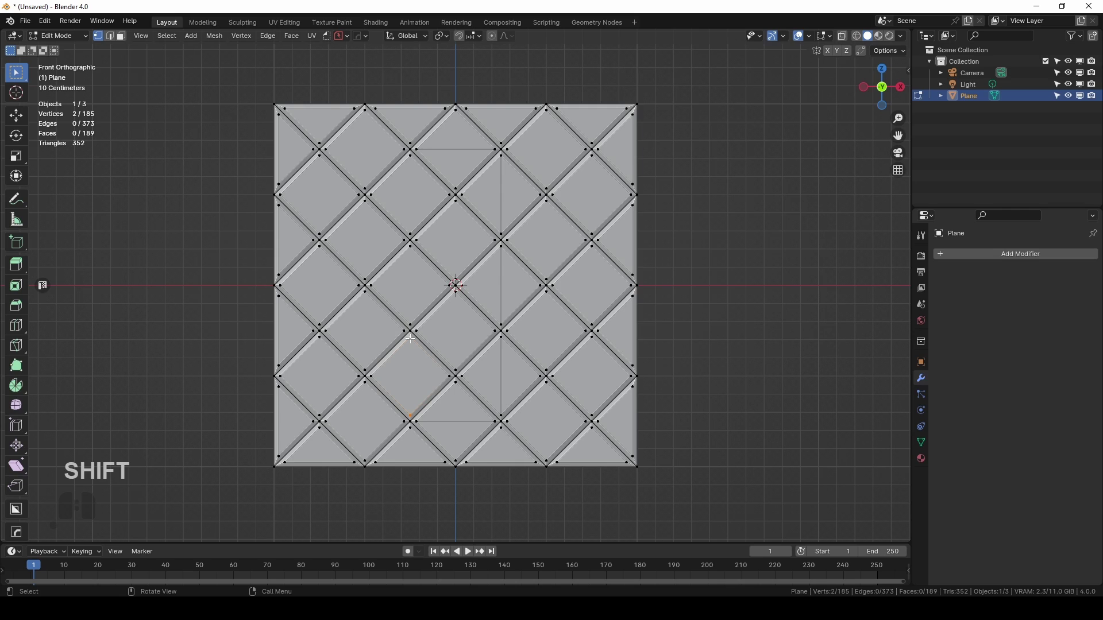
key("j")
left_click(409, 322)
left_click(407, 249)
key("j")
left_click(410, 229)
left_click(412, 157)
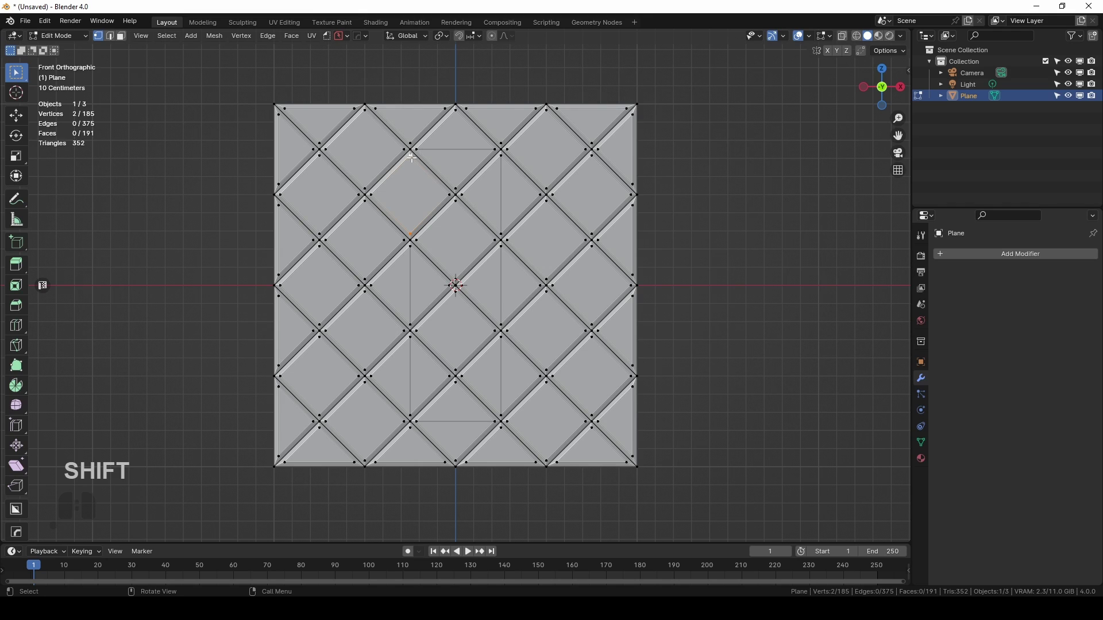
key("j")
Select the strip's faces, invert the selection and delete all faces outside the strip.
key("3")
key("c")
left_click_drag(448, 384, 471, 333)
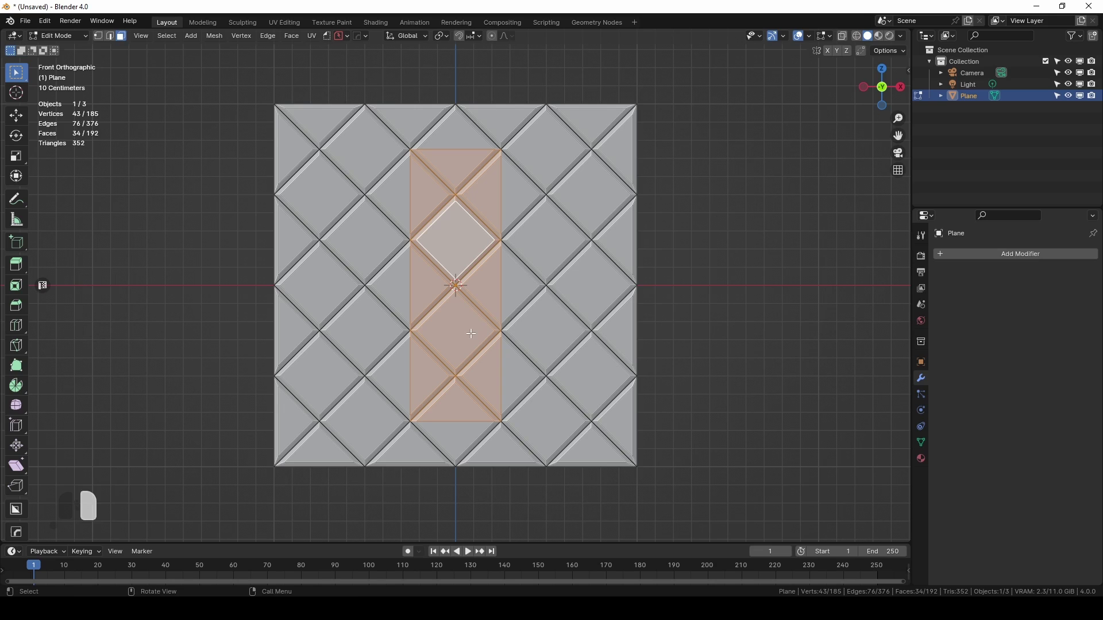
key("ctrl+i")
key("x")
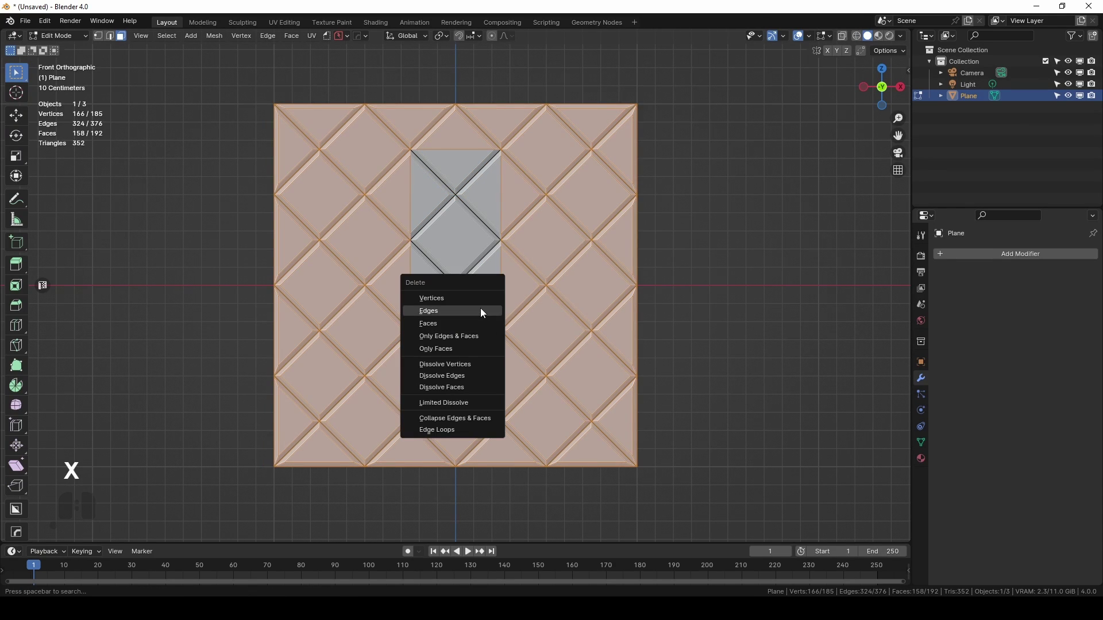
left_click(483, 322)
key("shift+2")
left_click(424, 141)
Subdivide the strip's edge loop and enable vertex snapping for trimming the tile.
key("shift+2")
double_click(434, 136)
right_click(440, 139)
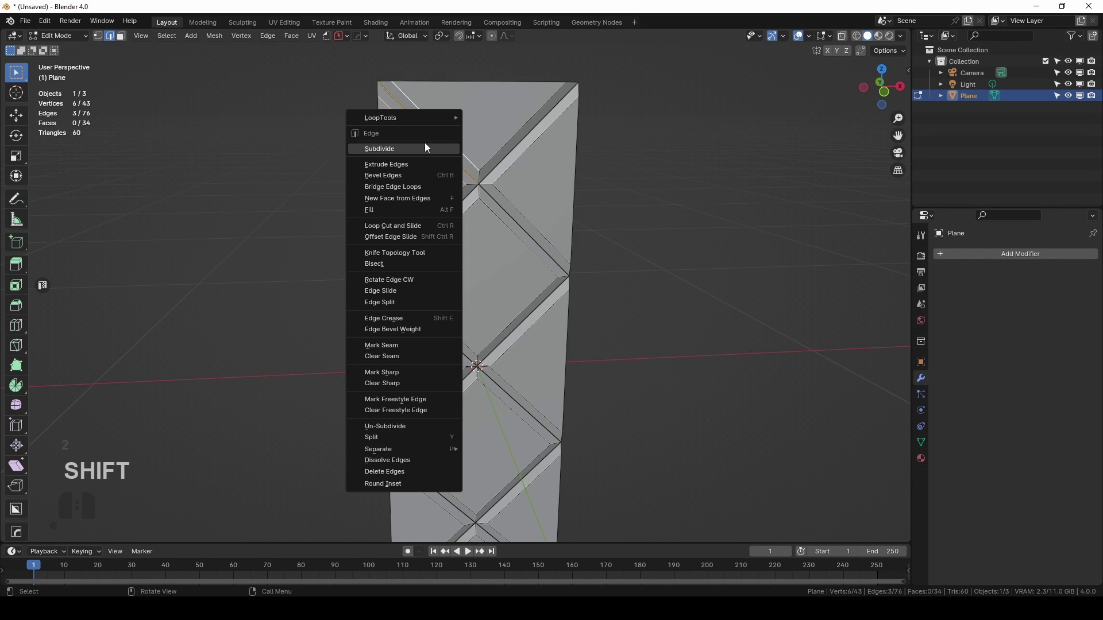
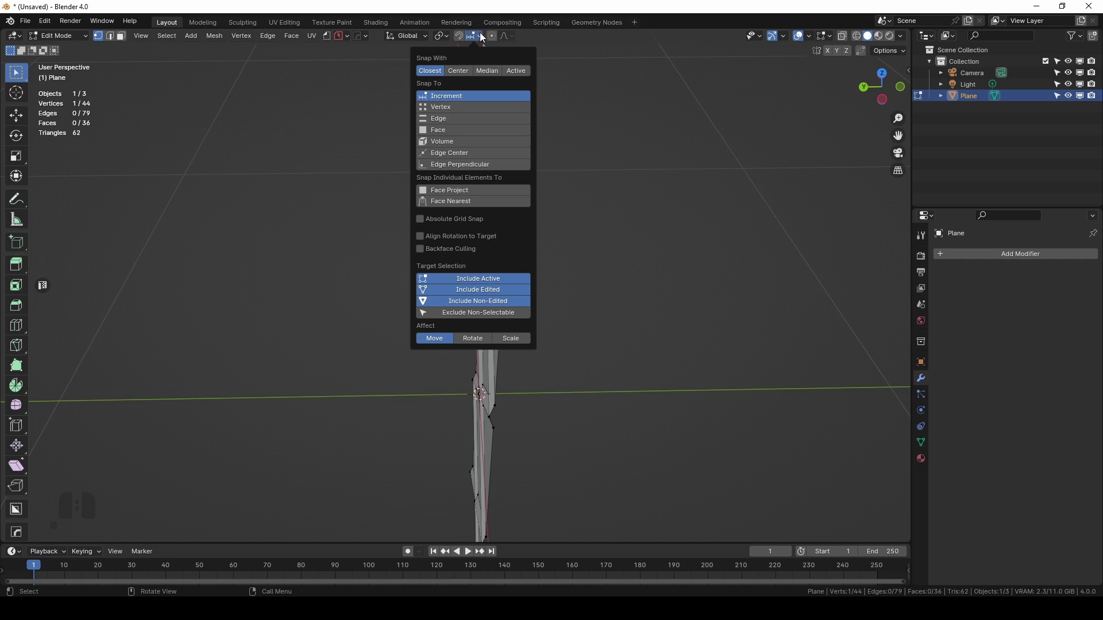
left_click(451, 107)
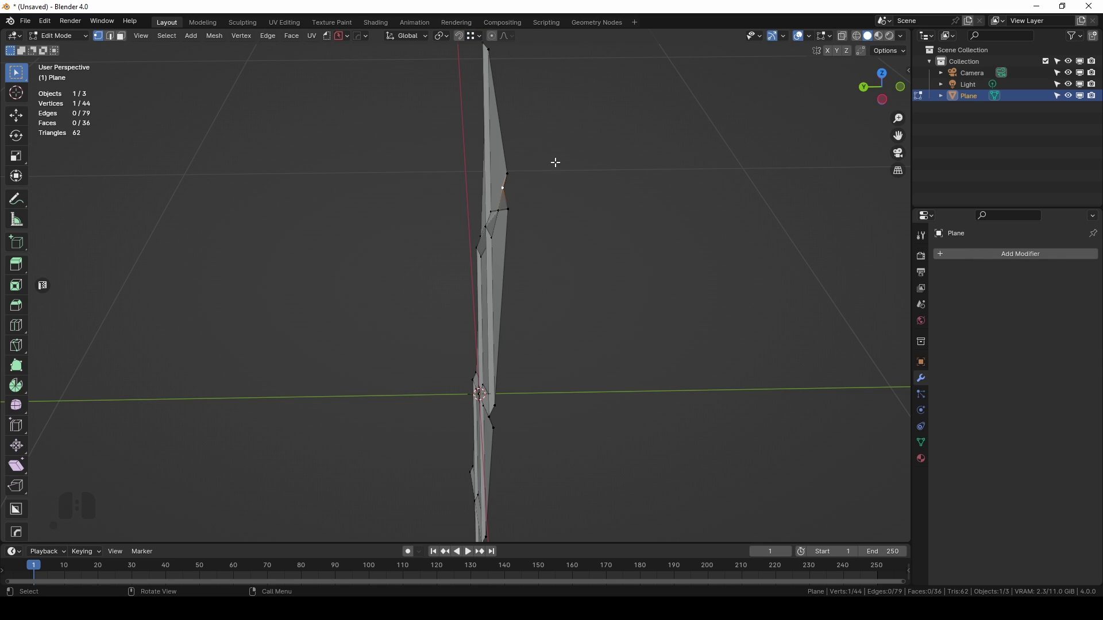
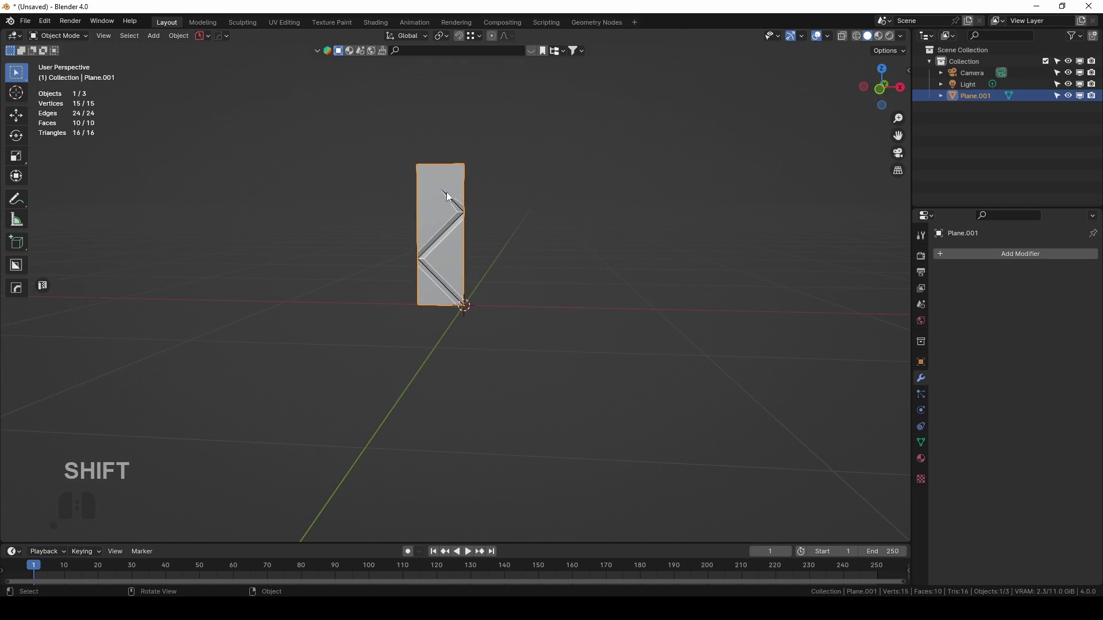
Array the tile 8 times and bend the row 360° around the Z axis into a cylinder.
left_click_drag(438, 210, 442, 290)
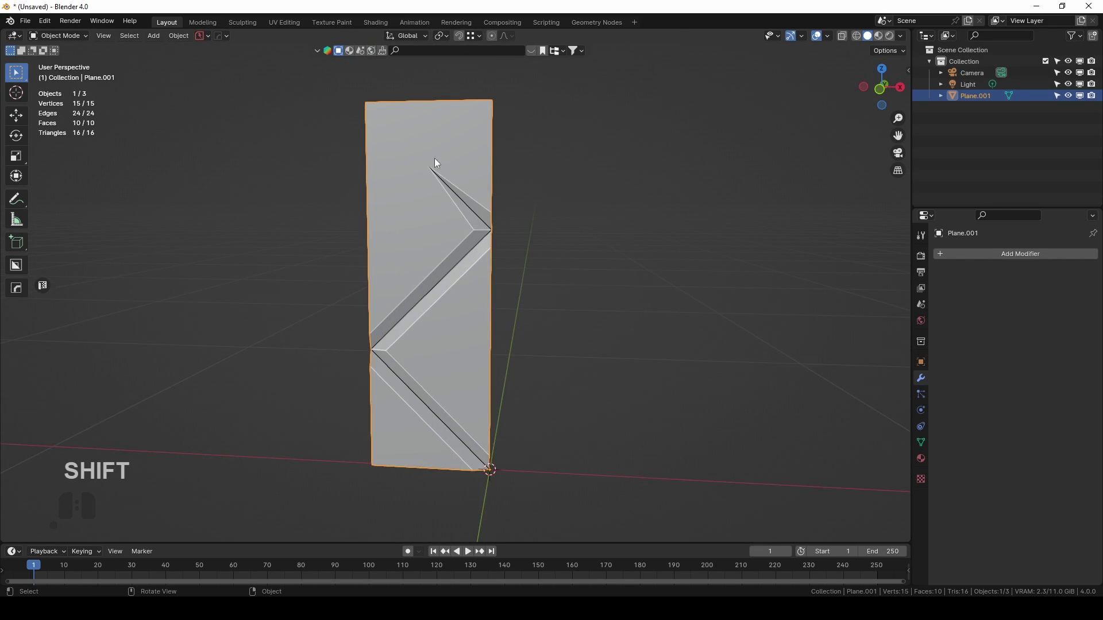
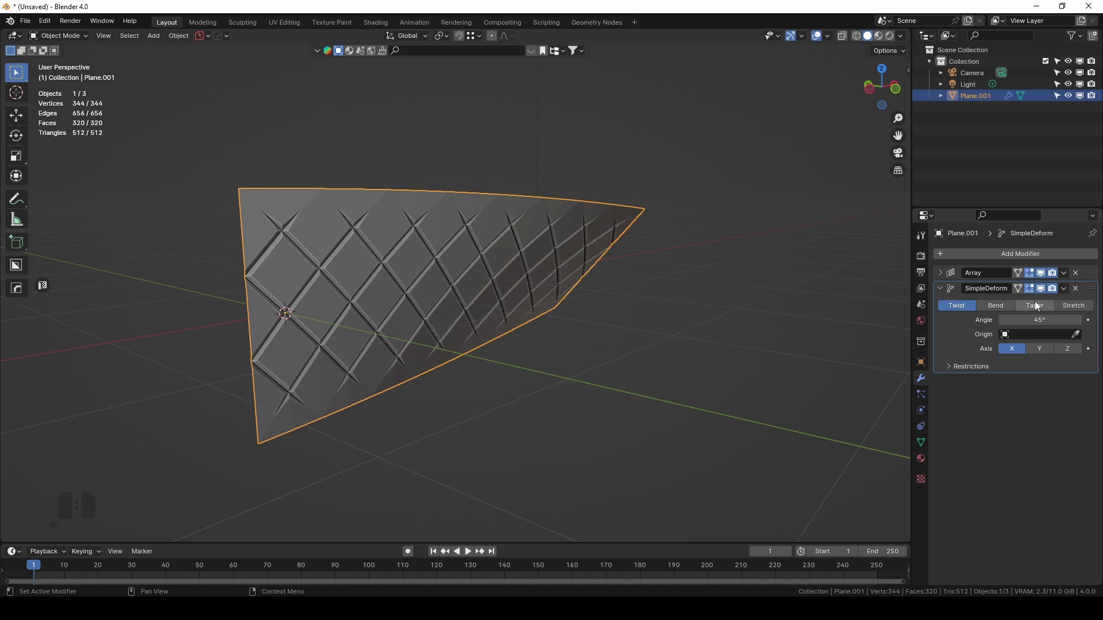
left_click(988, 312)
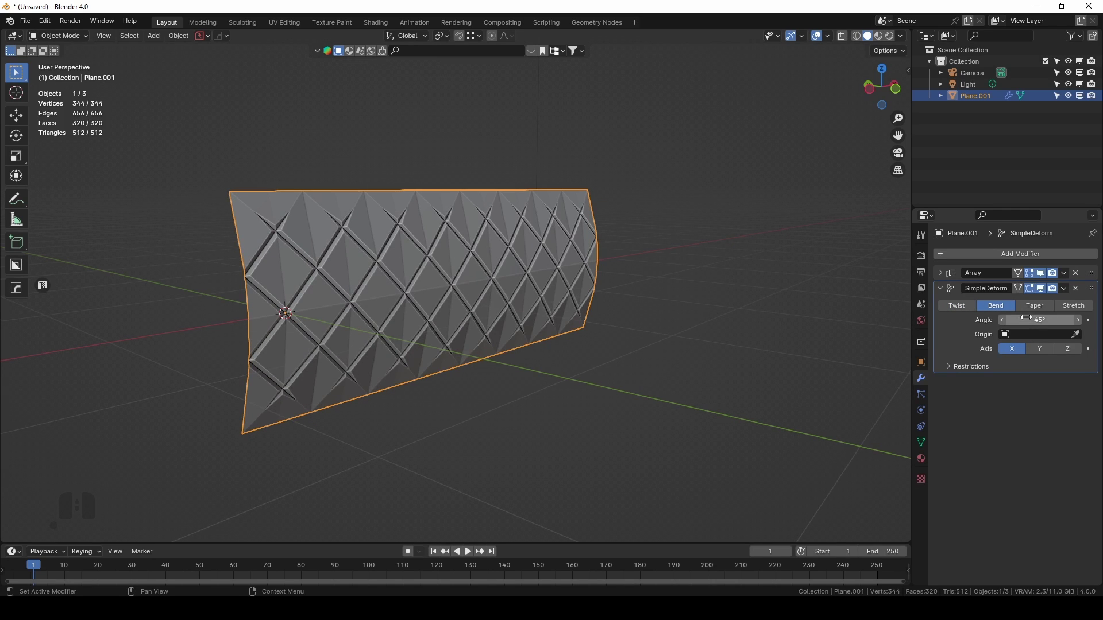
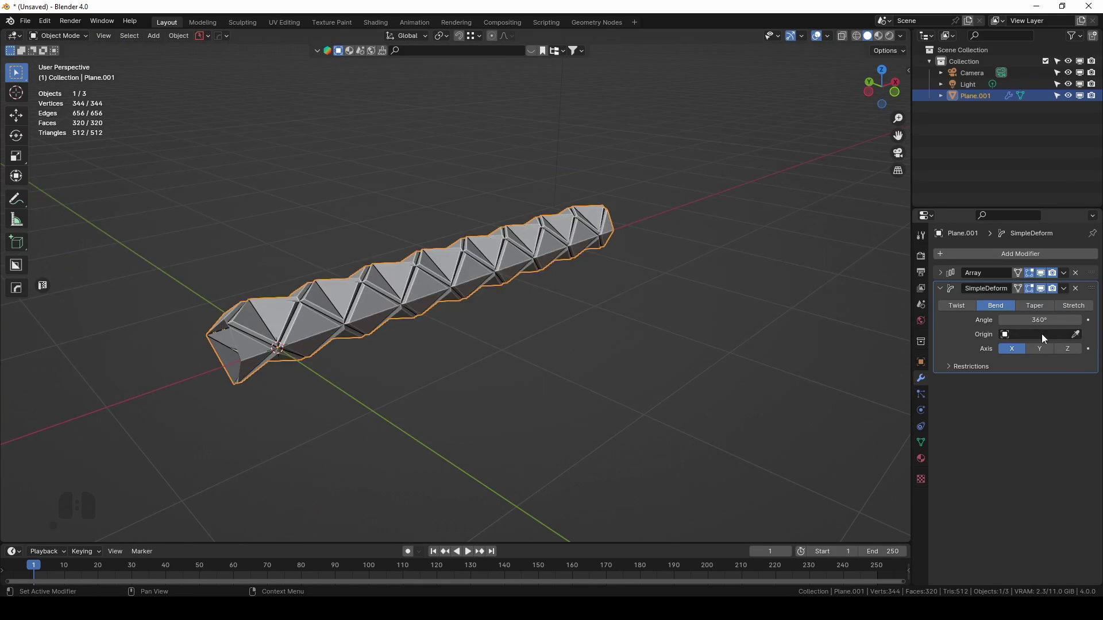
left_click(1072, 349)
Enable array merging to weld the cylinder's seams, inspecting it from all sides.
left_click_drag(380, 256, 344, 342)
middle_click(282, 309)
left_click_drag(499, 388, 494, 255)
left_click_drag(516, 263, 574, 273)
left_click_drag(653, 334, 624, 278)
left_click_drag(579, 233, 588, 277)
scroll("down", 3)
left_click(958, 414)
left_click(945, 414)
left_click(1004, 445)
left_click(953, 409)
middle_click(514, 217)
left_click(499, 254)
left_click_drag(524, 264, 512, 249)
key("Tab")
Crease the tile's zigzag groove edges via Shift+E and return to Object Mode for another modifier.
key("2")
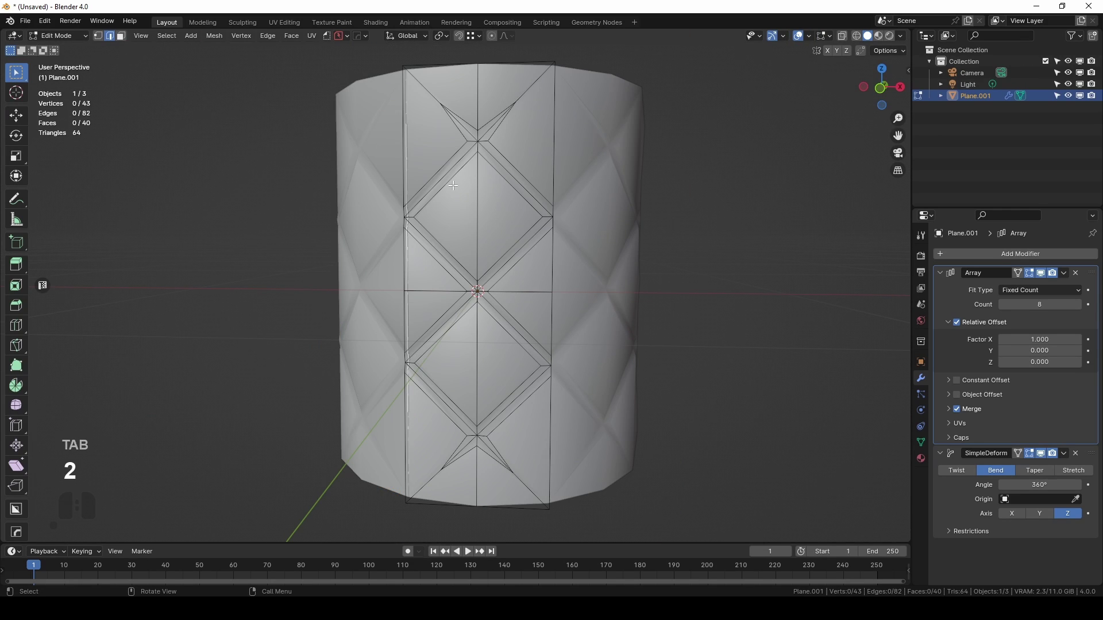
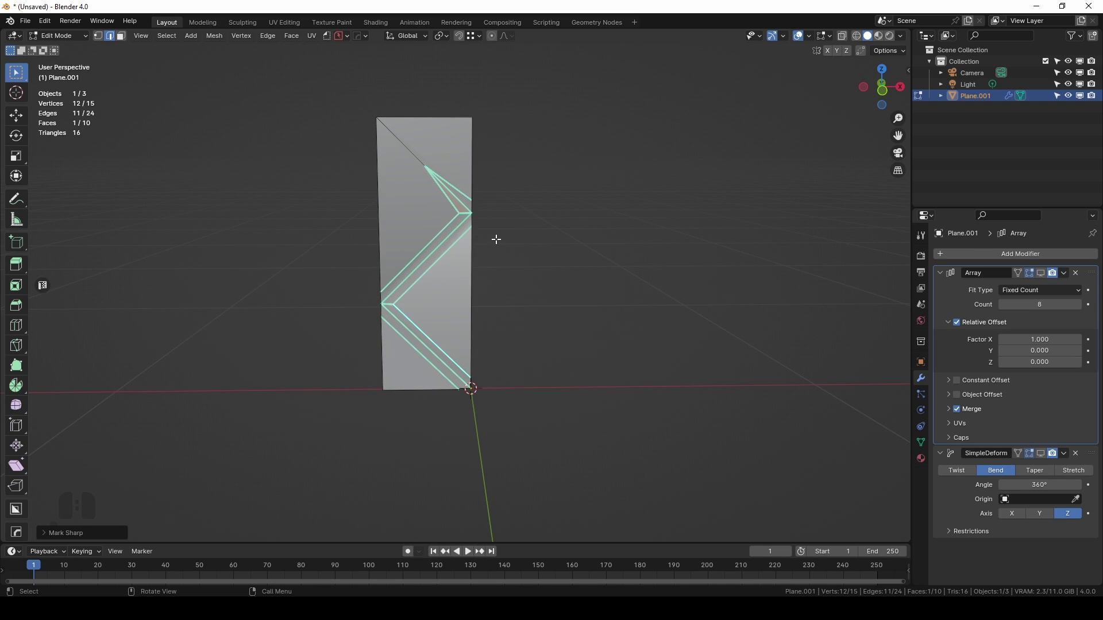
key("n")
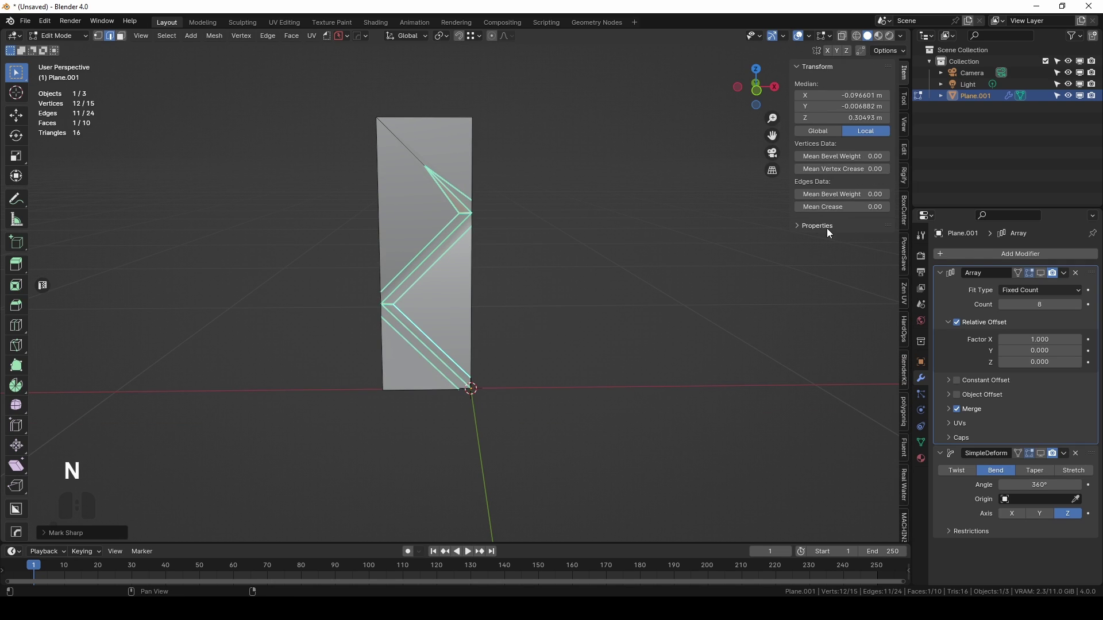
key("n")
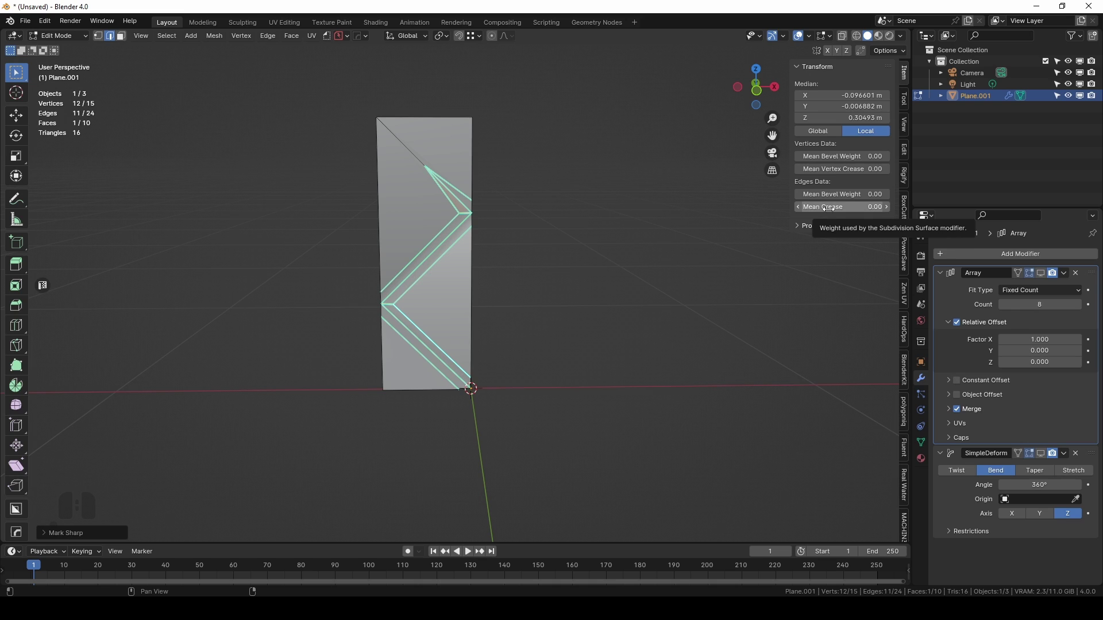
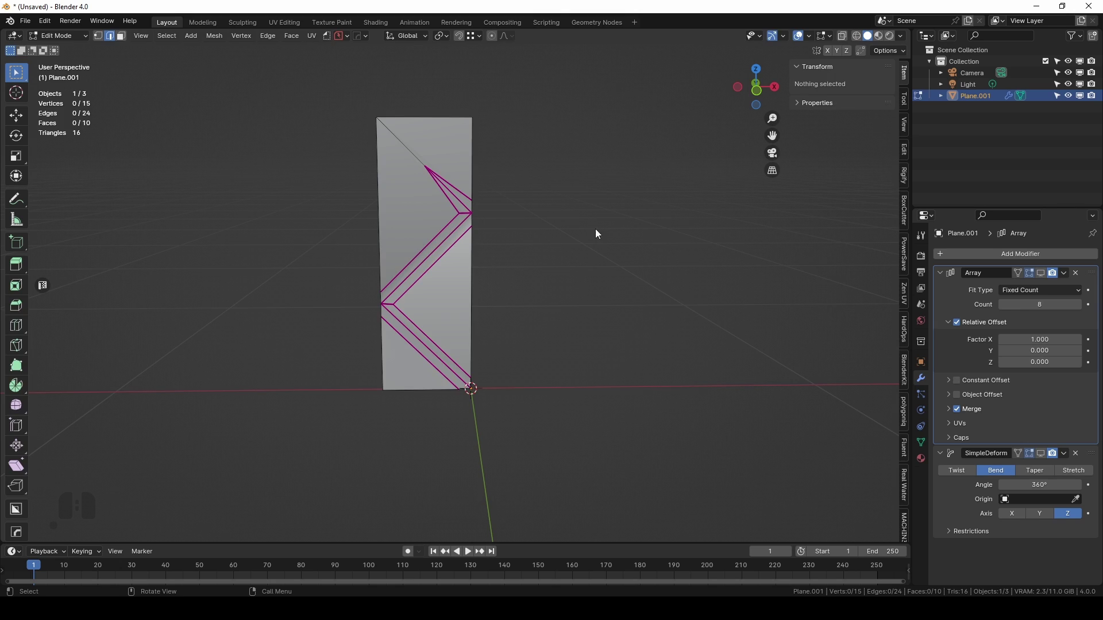
key("Tab")
left_click(393, 272)
left_click_drag(419, 282, 496, 303)
left_click_drag(583, 332, 546, 317)
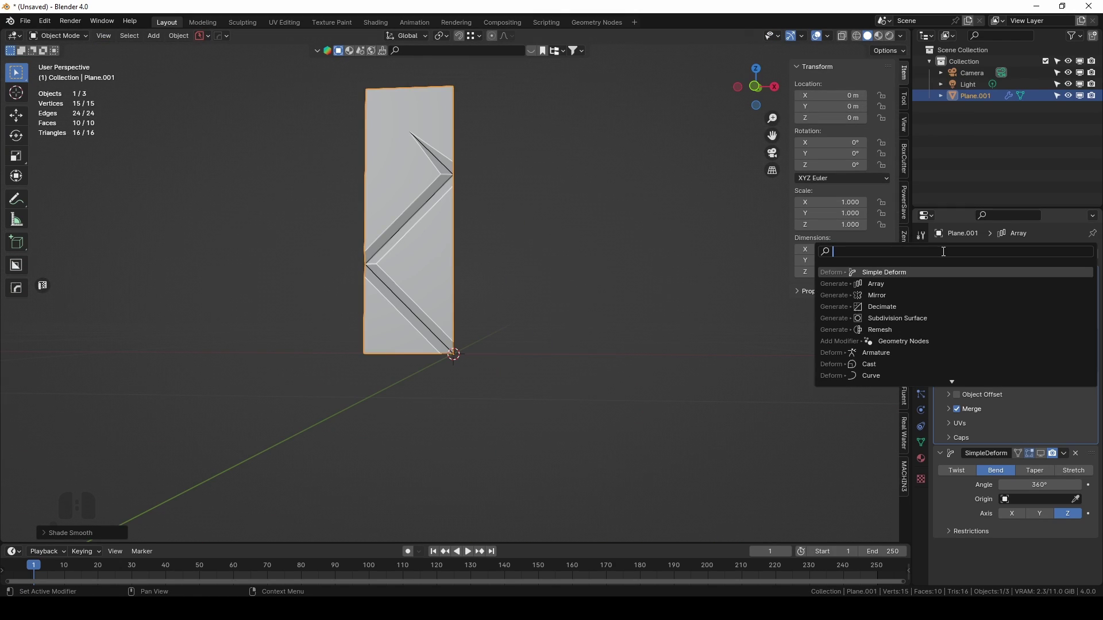
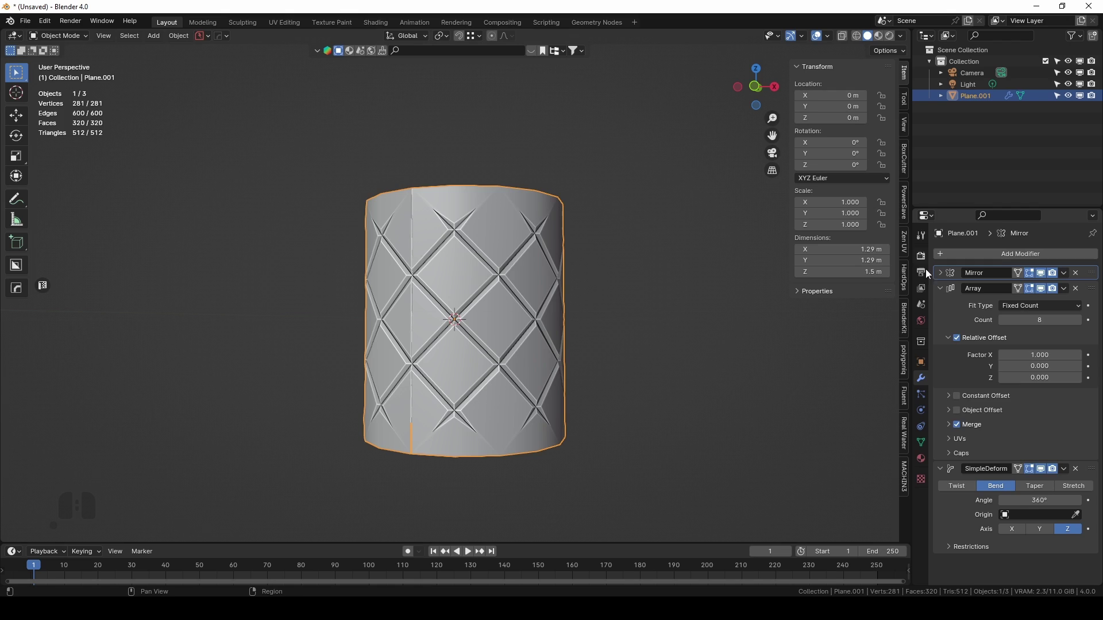
Add a Mirror modifier at the top of the stack, doubling the tumbler to 1.5 m tall.
left_click(946, 287)
left_click_drag(516, 293, 487, 285)
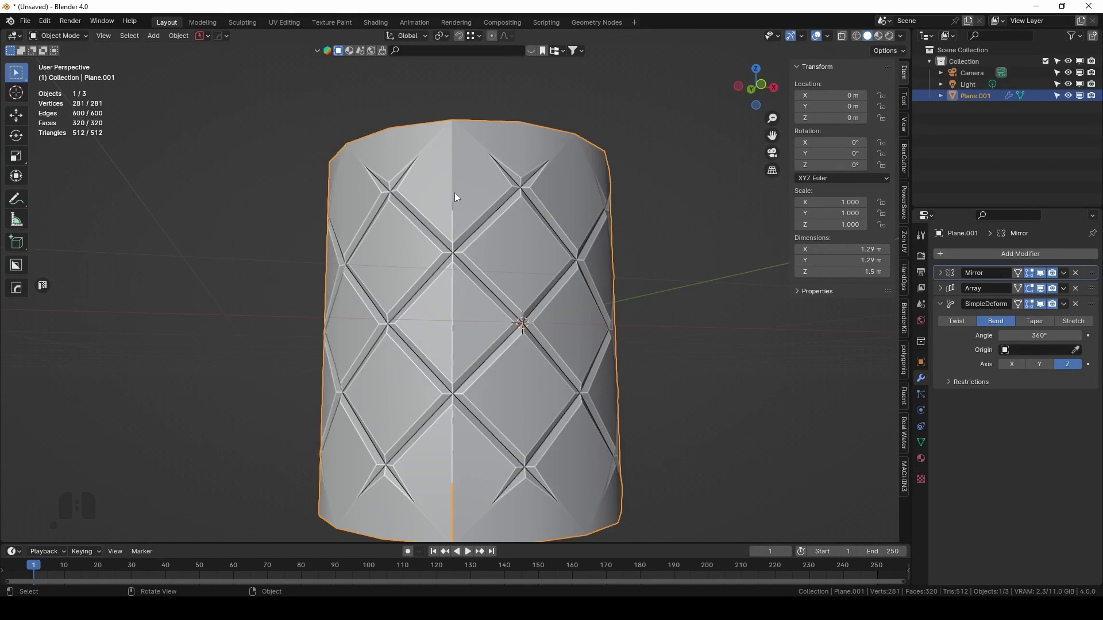
left_click_drag(470, 277, 433, 303)
left_click_drag(375, 393, 372, 358)
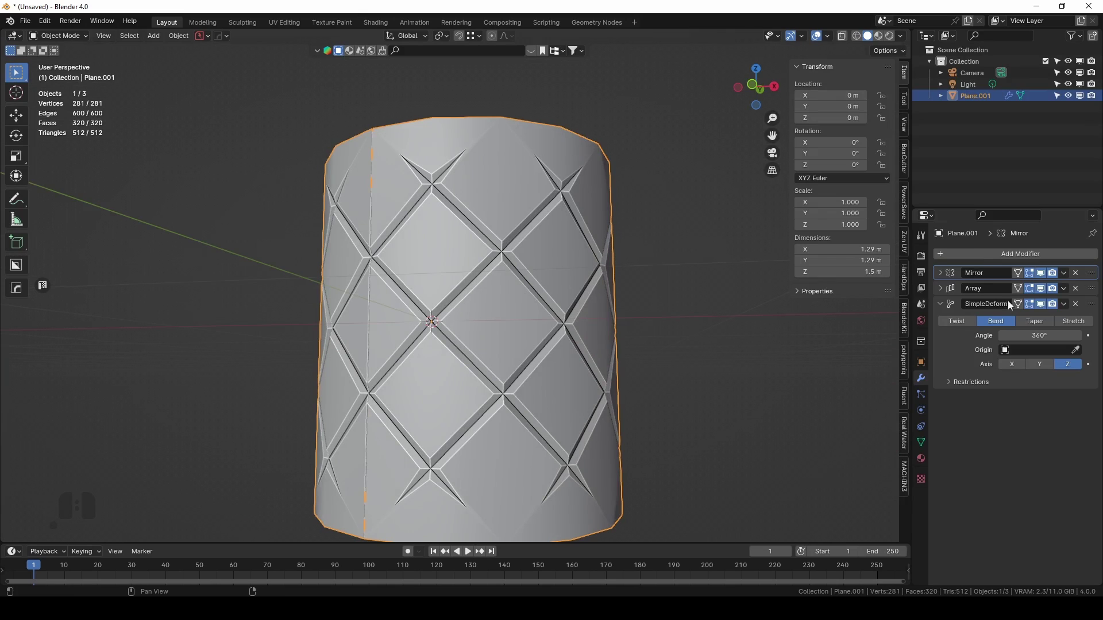
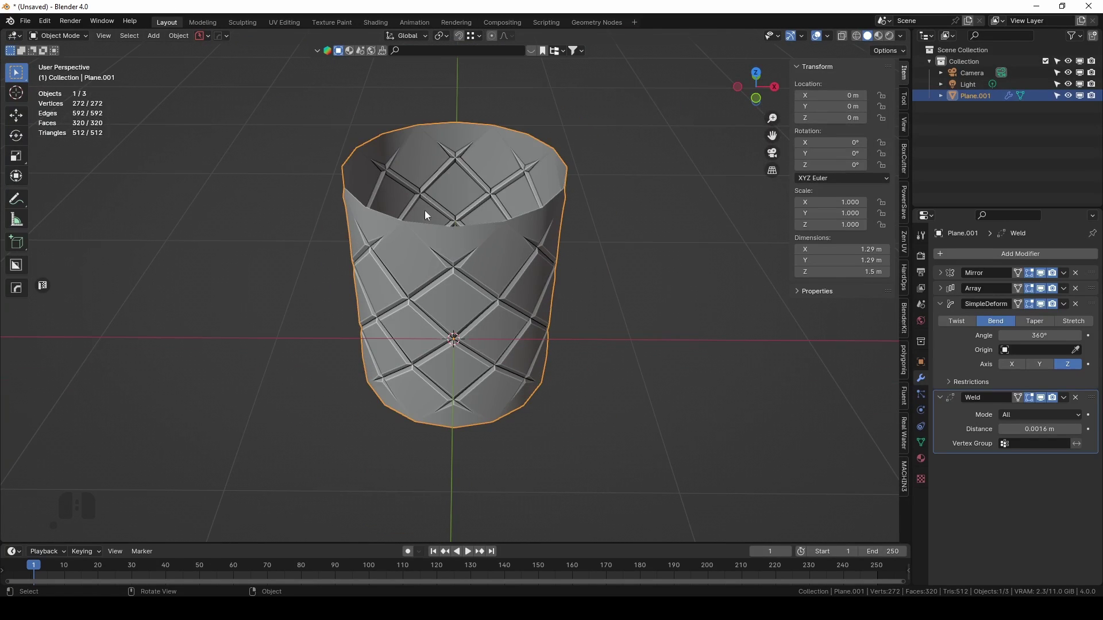
Apply the Mirror modifier into Plane.001's mesh so the tile holds full diamonds.
left_click(468, 261)
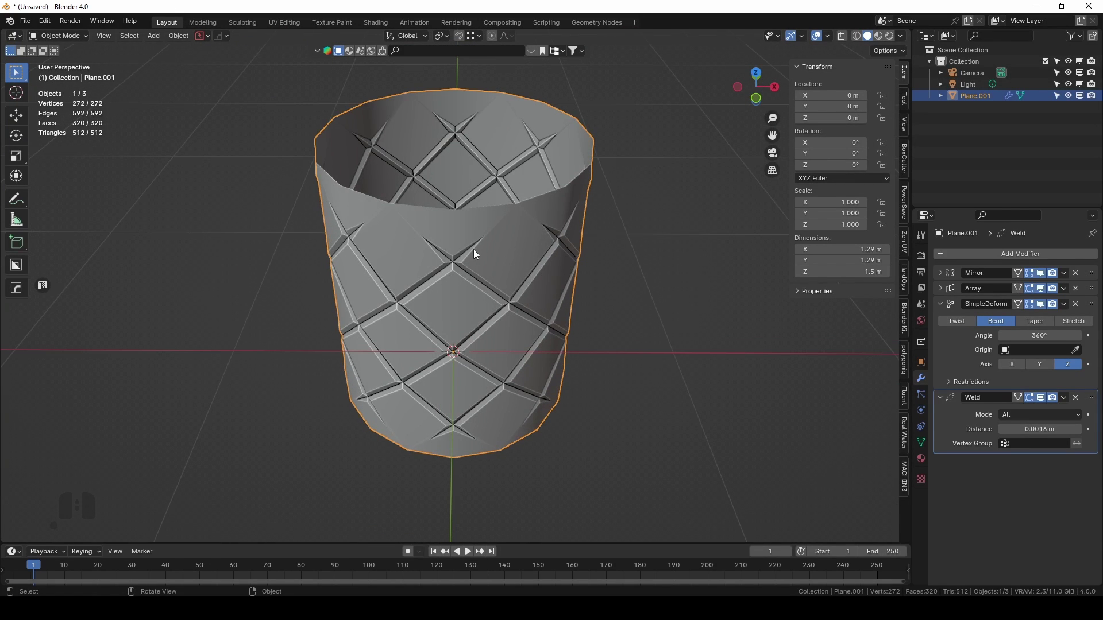
key("KP_1")
key("Tab")
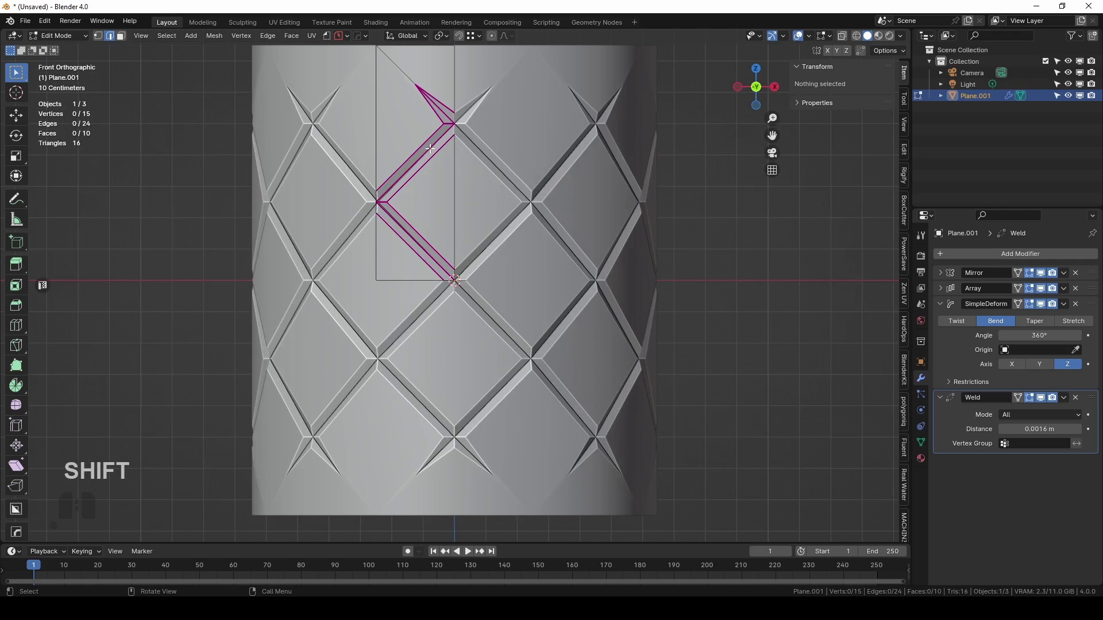
middle_click(410, 203)
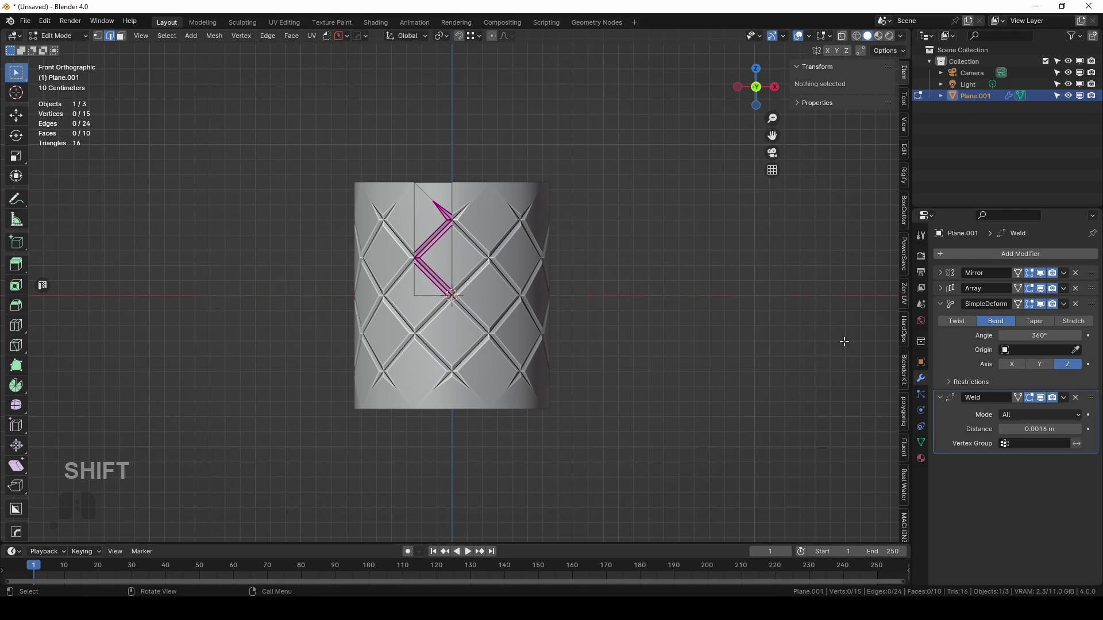
left_click(943, 274)
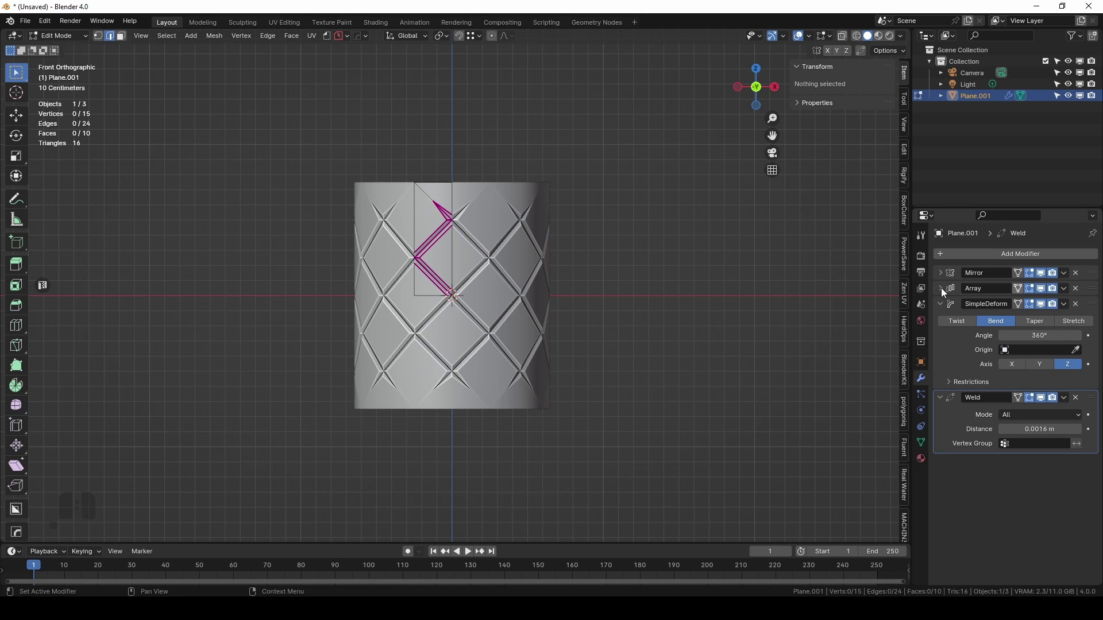
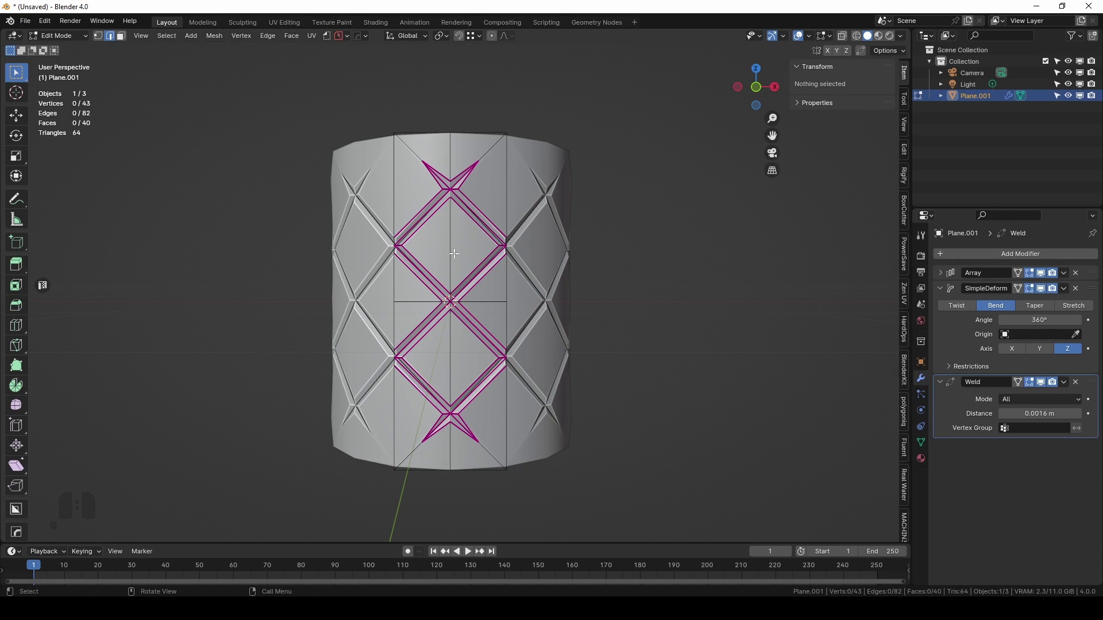
key("Tab")
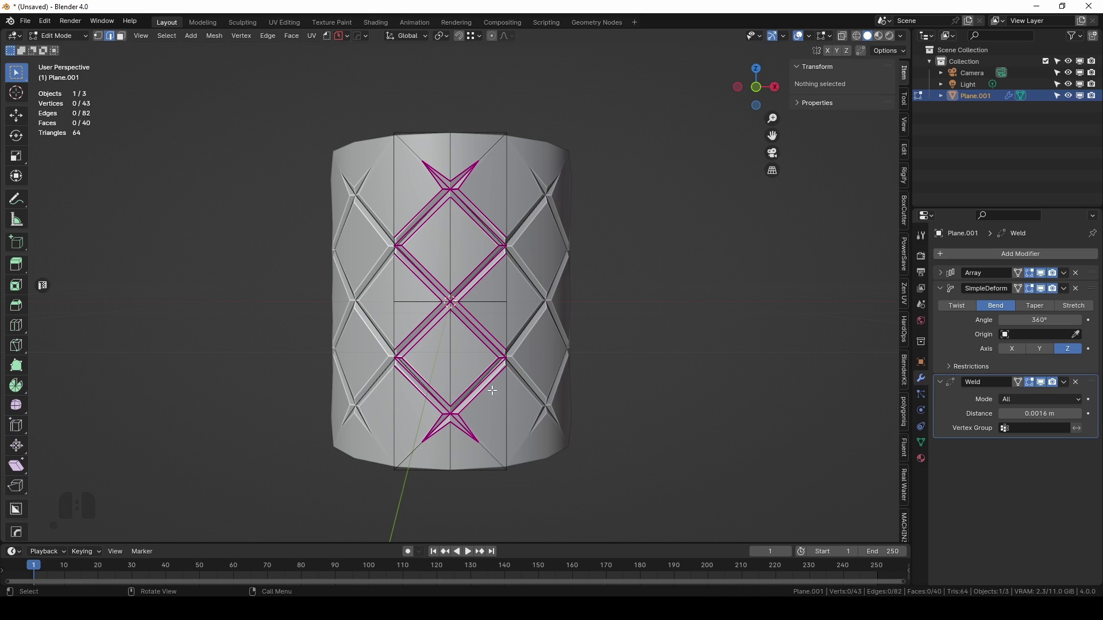
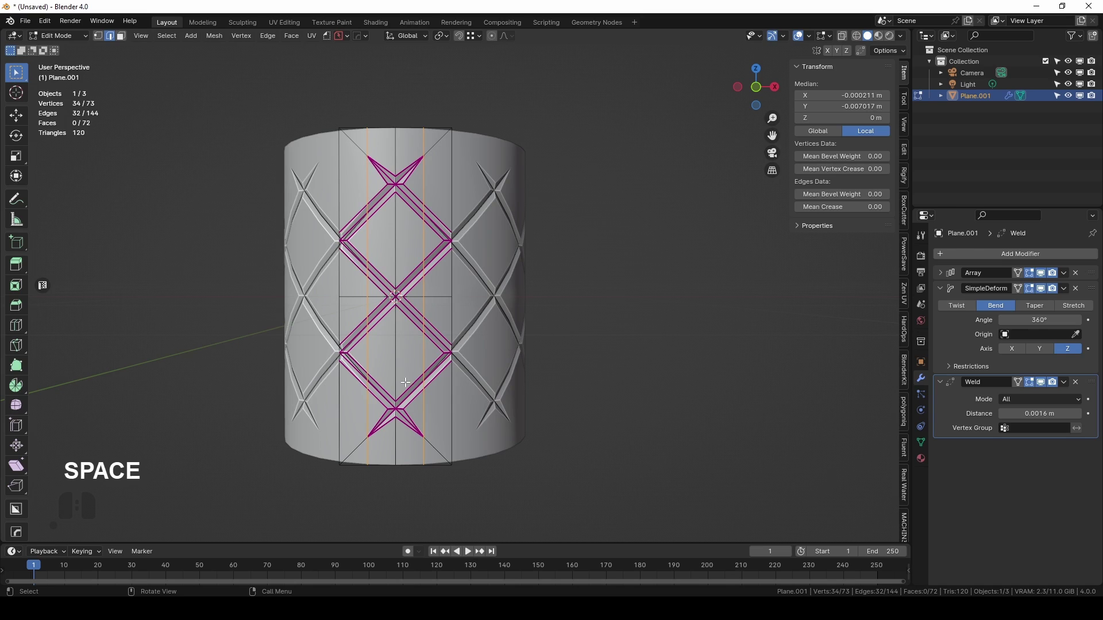
Subdivide the tile's top rim edge, raising it to 74 vertices.
key("Tab")
left_click_drag(504, 290, 496, 361)
left_click_drag(495, 371, 514, 338)
key("Tab")
left_click_drag(518, 285, 524, 324)
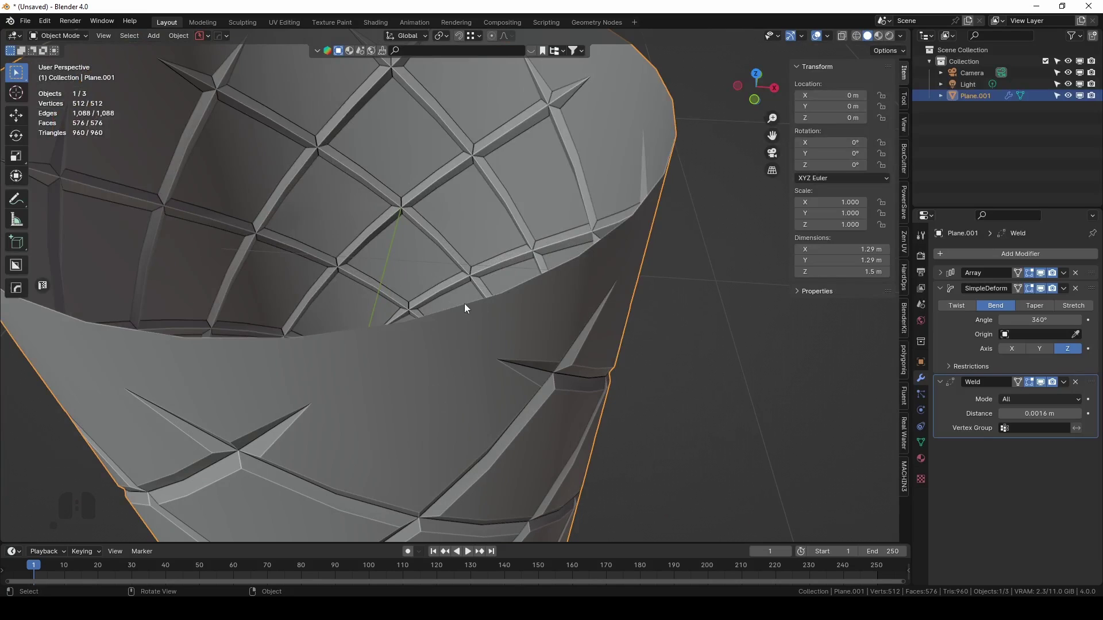
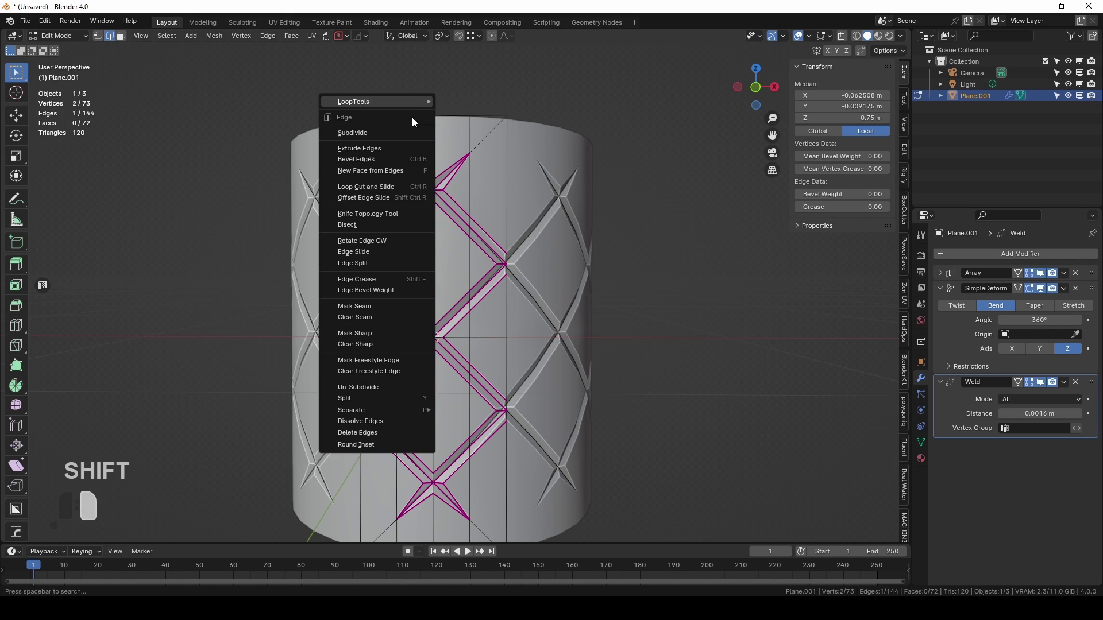
left_click(394, 142)
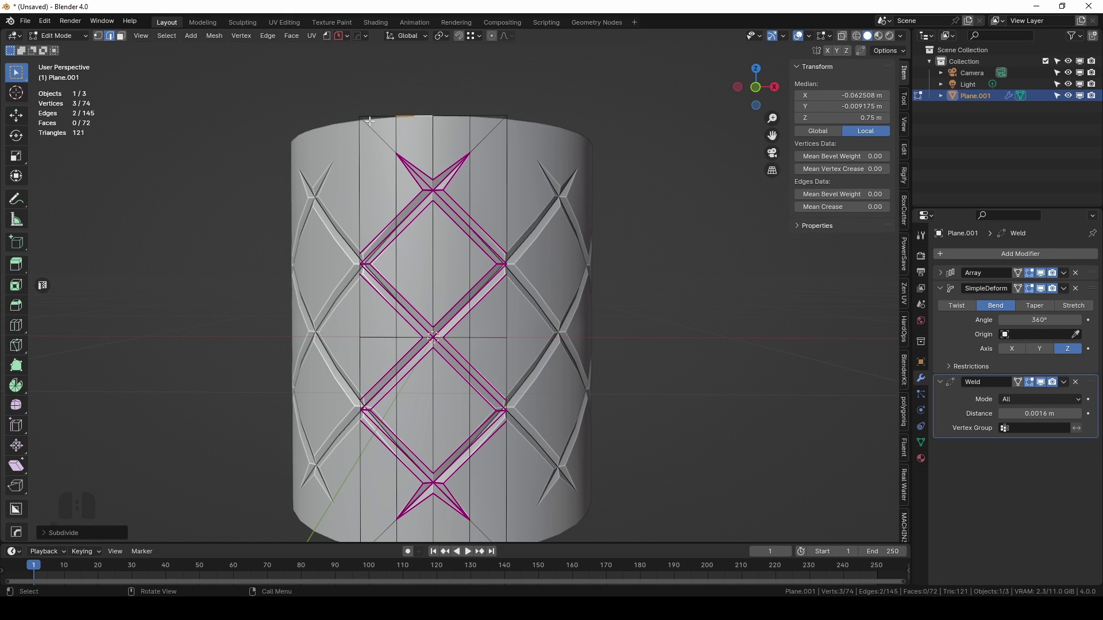
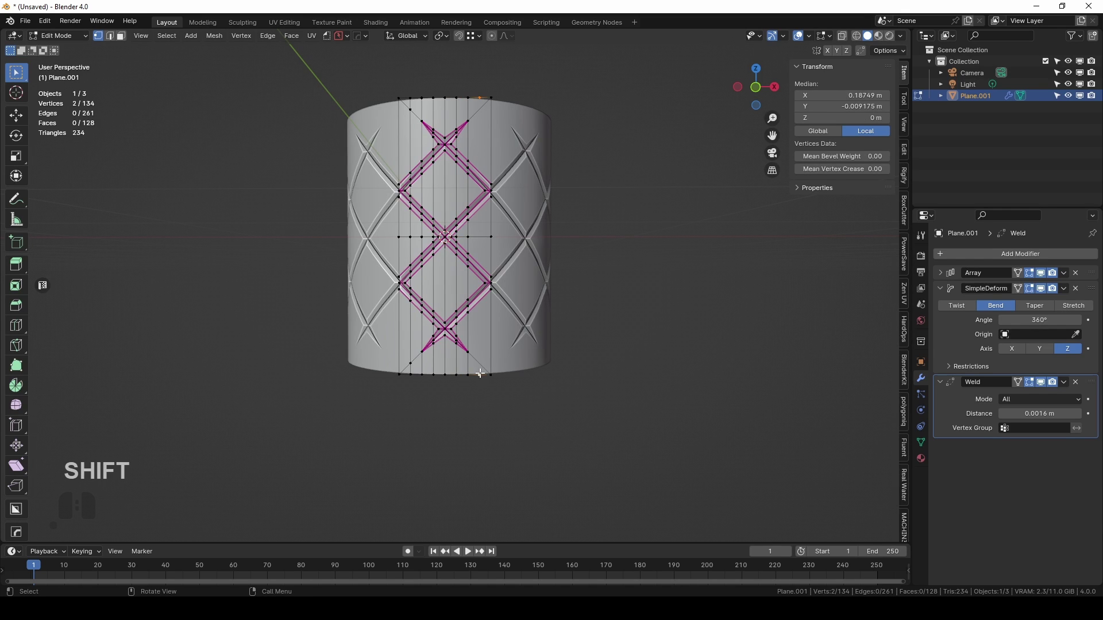
Leave mesh editing and inspect the diamond tumbler from several angles in Object Mode.
key("j")
key("Tab")
middle_click(481, 274)
left_click_drag(484, 314, 478, 333)
left_click_drag(475, 327, 507, 266)
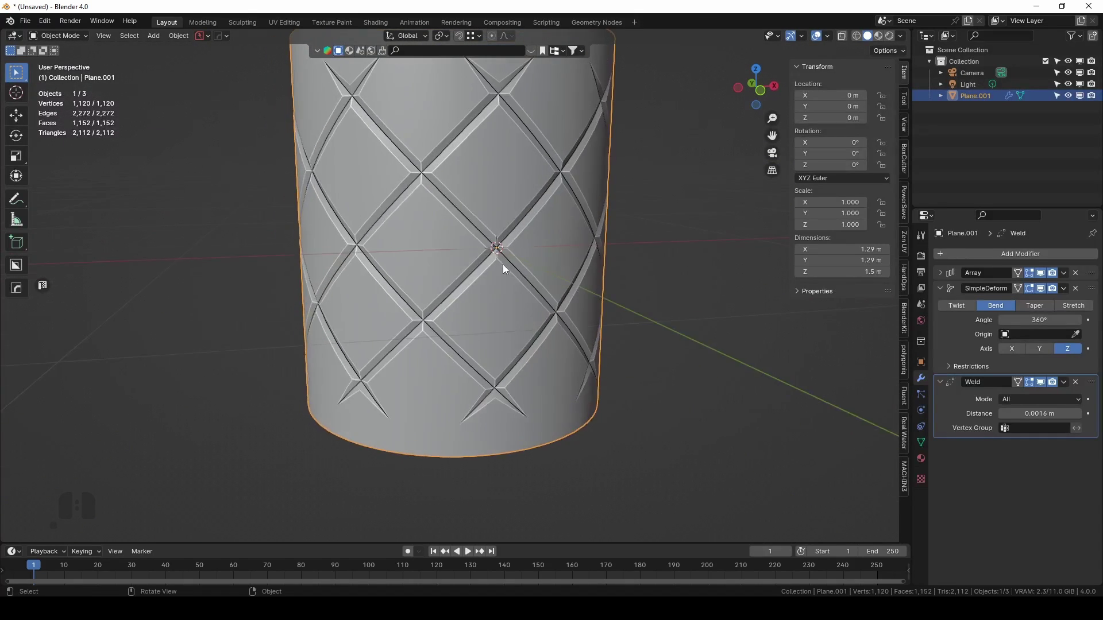
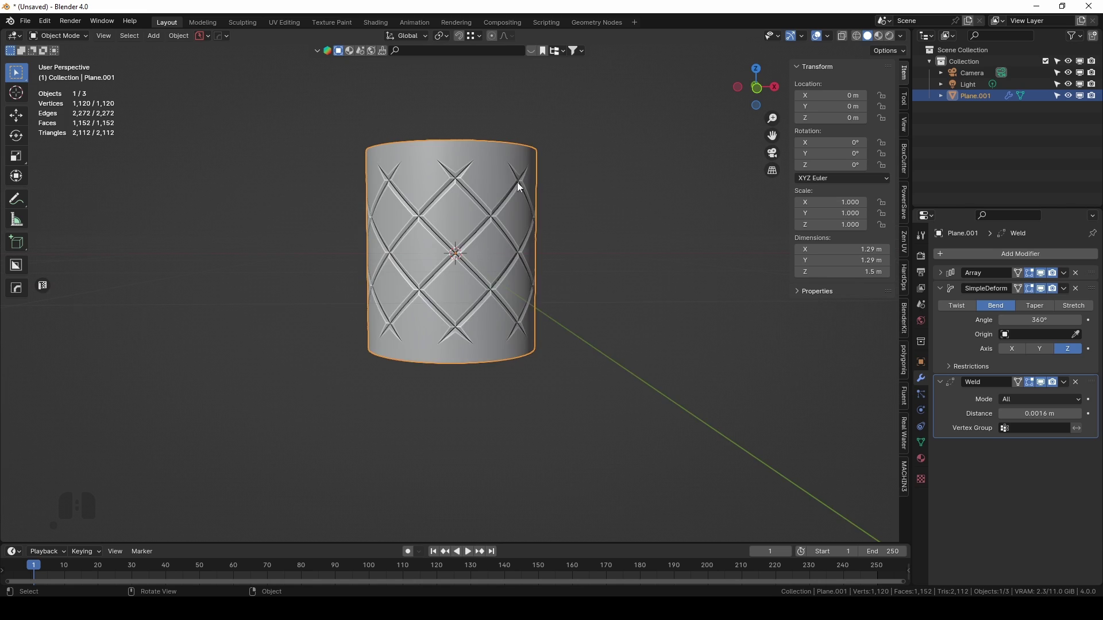
scroll("up", 3)
scroll("down", 3)
left_click_drag(482, 278, 481, 283)
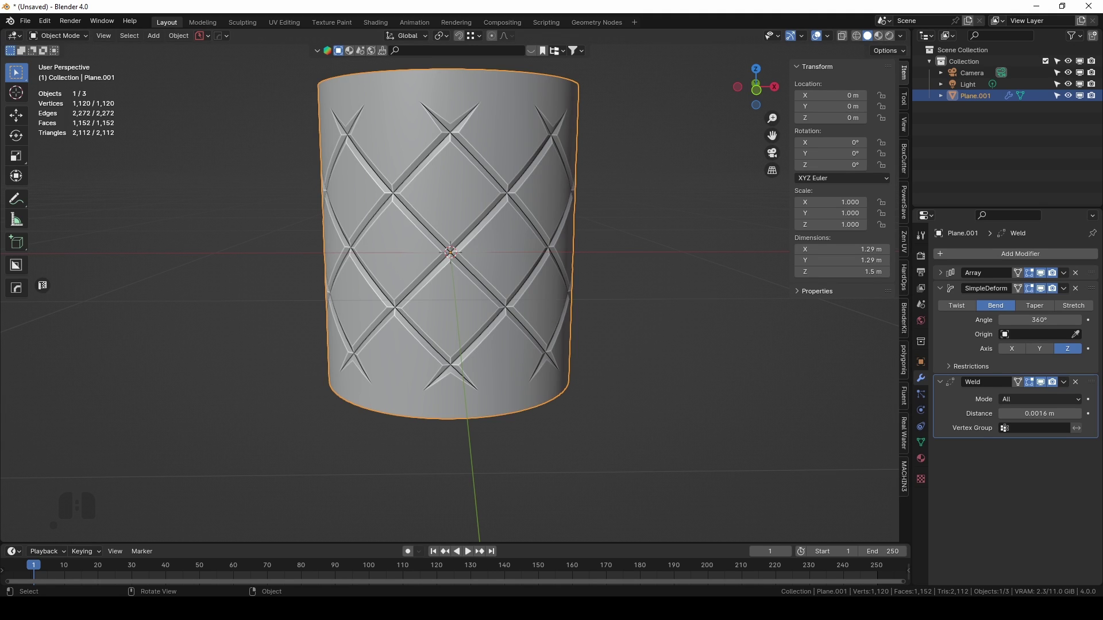
left_click(411, 212)
key("Tab")
scroll("up", 3)
middle_click(517, 247)
left_click_drag(505, 256, 508, 251)
scroll("down", 3)
Duplicate the tumbler with Shift+D and move the copy aside along X.
key("shift+d")
key("x")
left_click(73, 260)
Move the copy into a new collection named 'backup' and exclude that collection from the scene.
key("m")
left_click(229, 310)
key("b")
key("a")
key("b")
key("c")
key("b")
key("k")
key("u")
key("p")
key("Return")
left_click(202, 348)
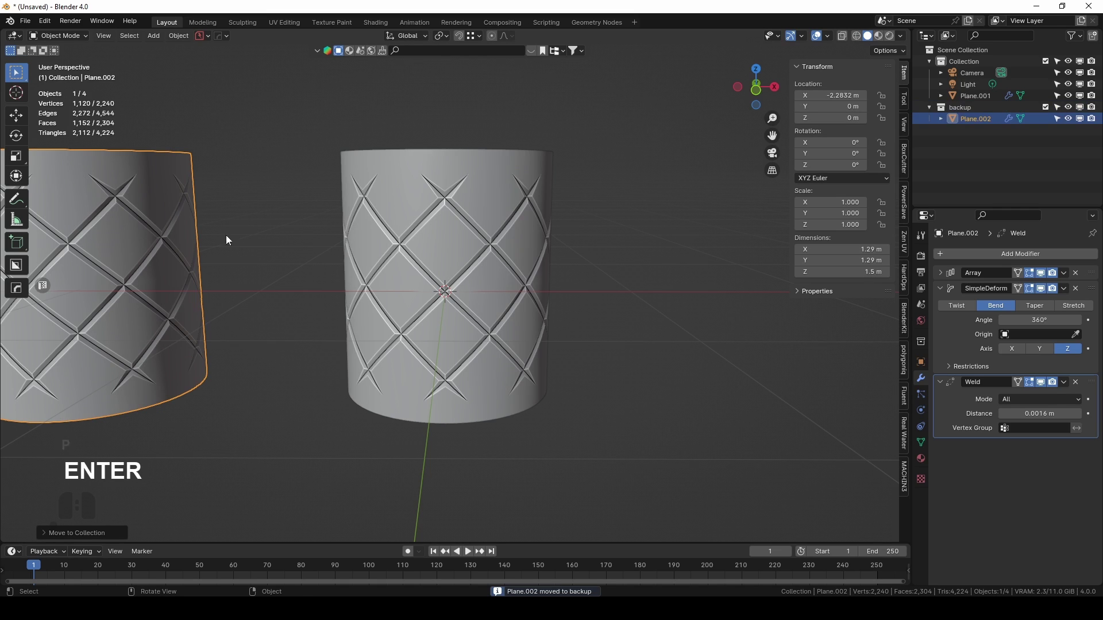
left_click(1046, 111)
left_click(495, 297)
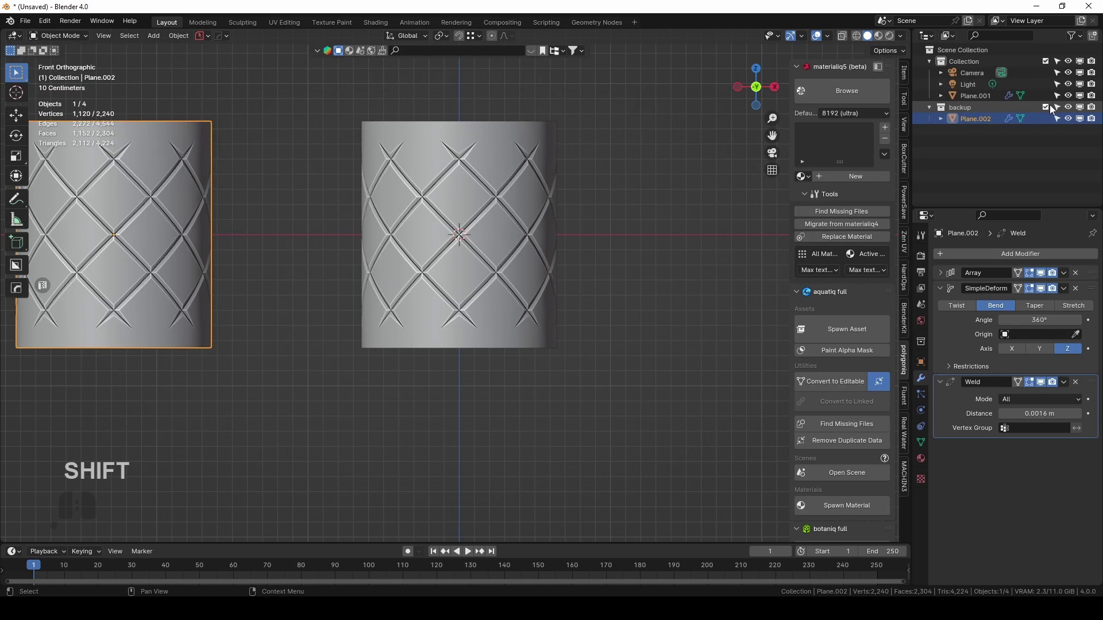
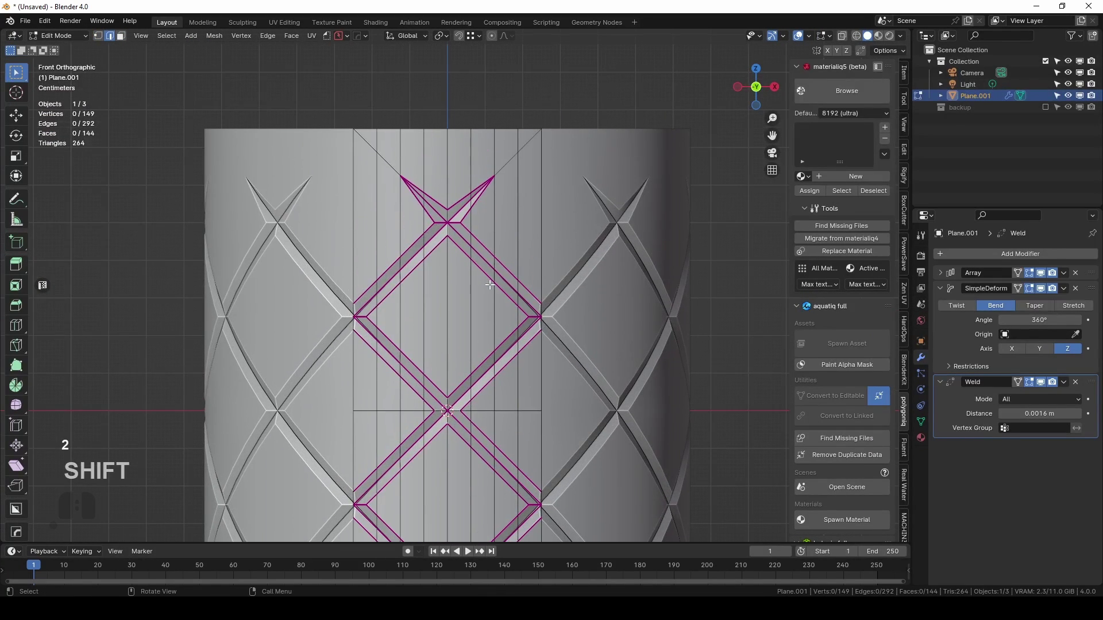
Undo, switch to vertex select, pick a top-rim vertex and start a knife cut across the tile.
key("ctrl+z")
key("1")
left_click(376, 147)
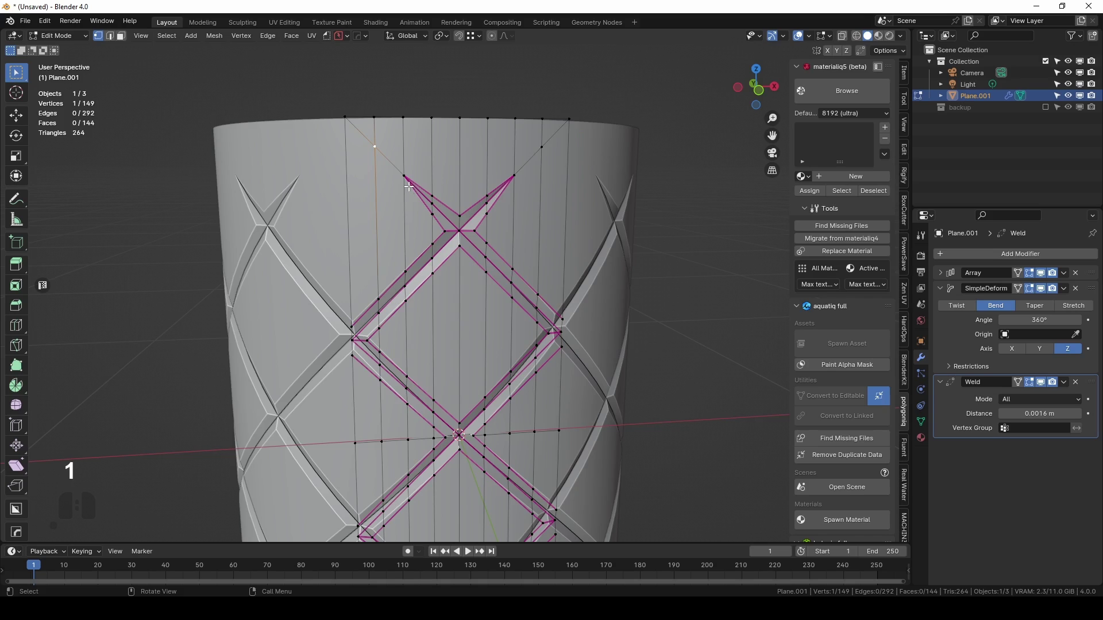
middle_click(419, 194)
key("x")
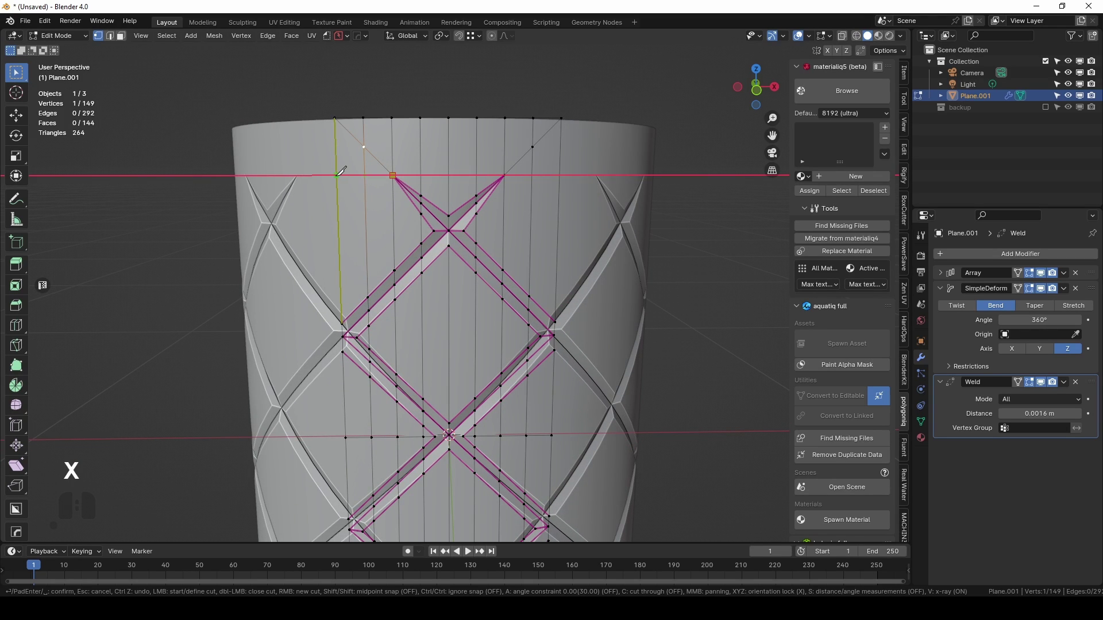
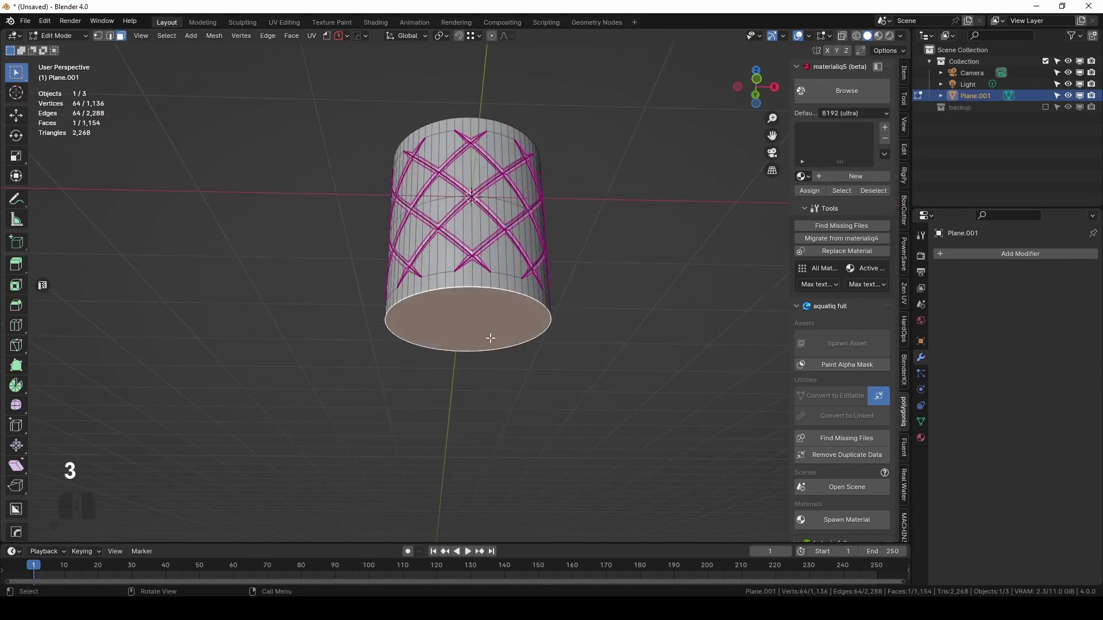
Bevel the bottom outer rim edge with Ctrl+B, raising it to about six segments.
key("ctrl+b")
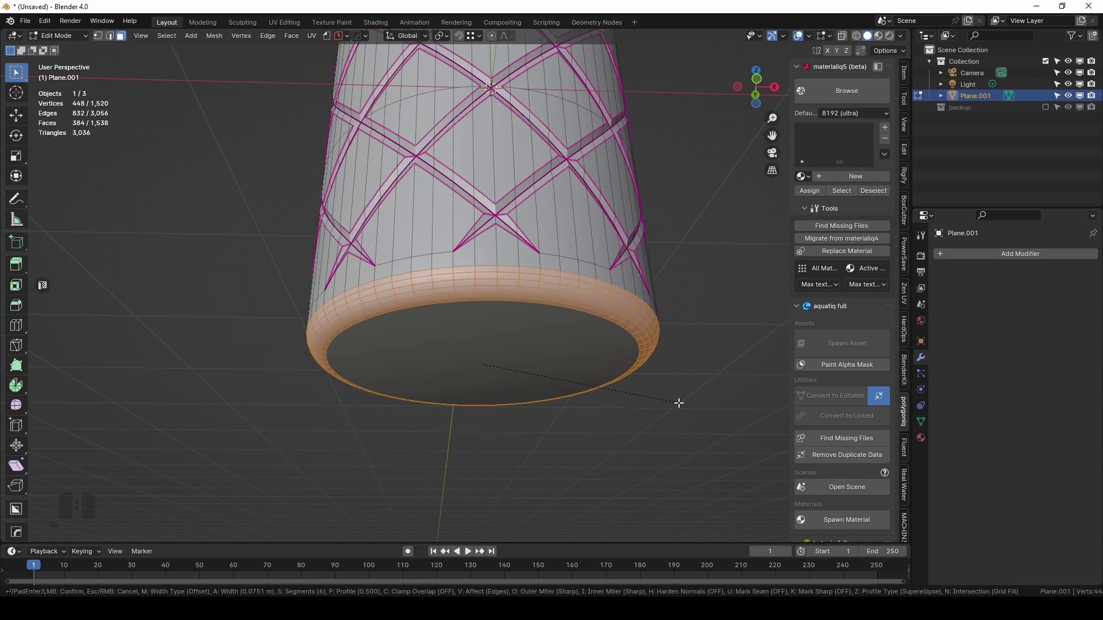
key("p")
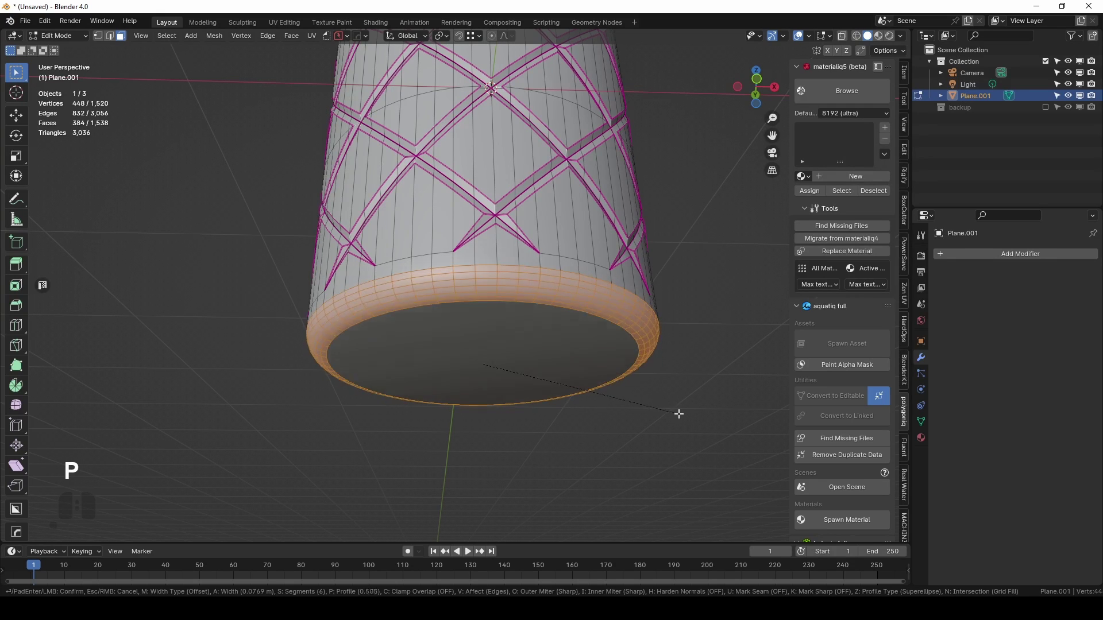
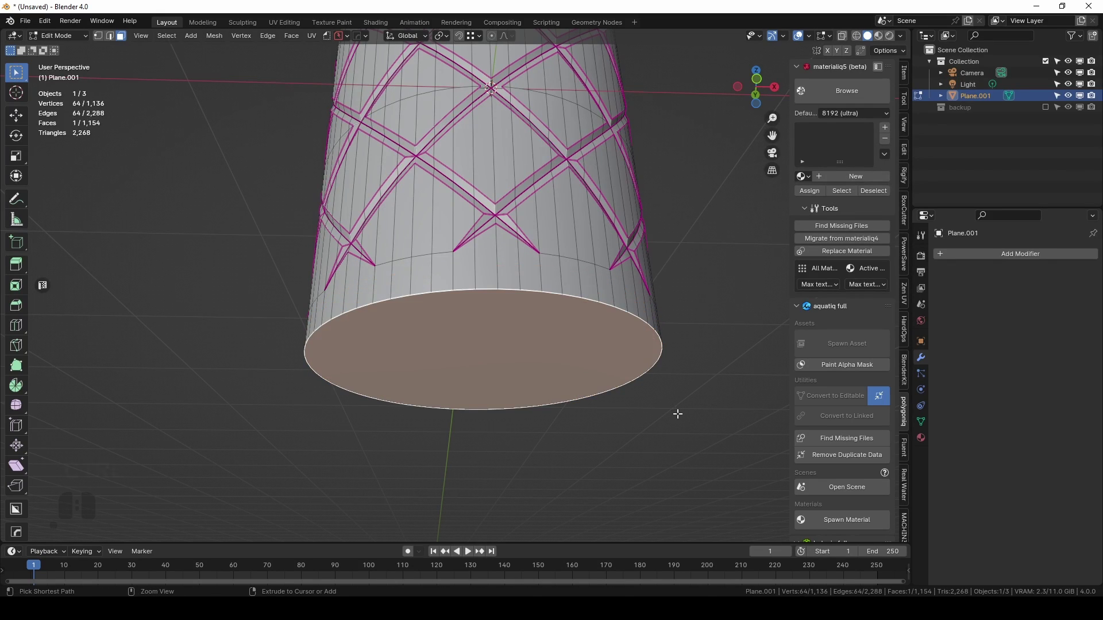
key("ctrl+b")
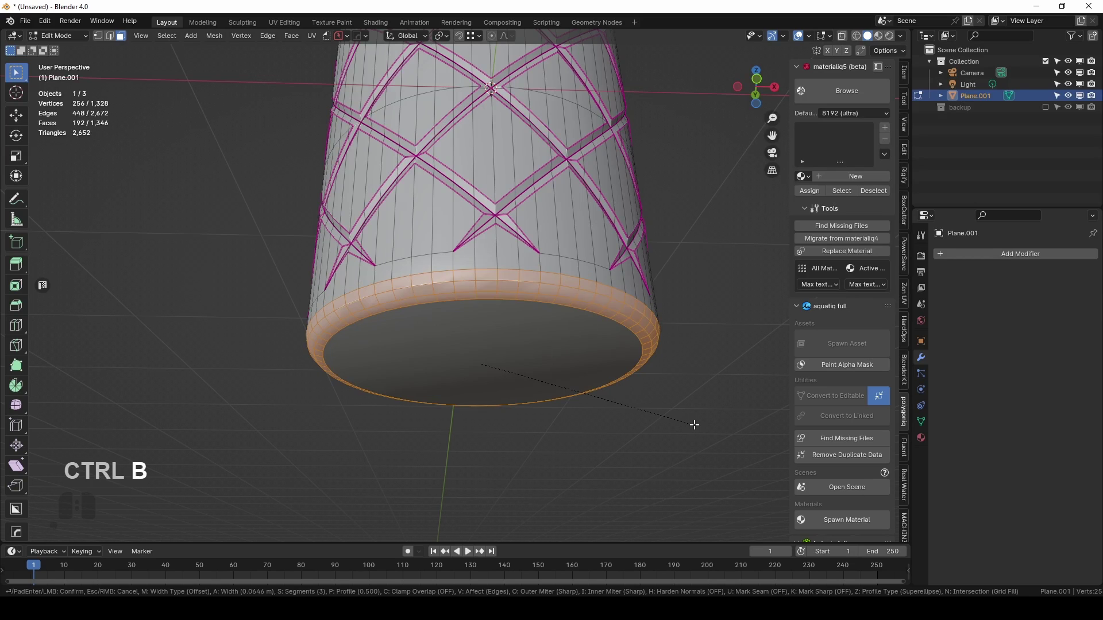
scroll("up", 3)
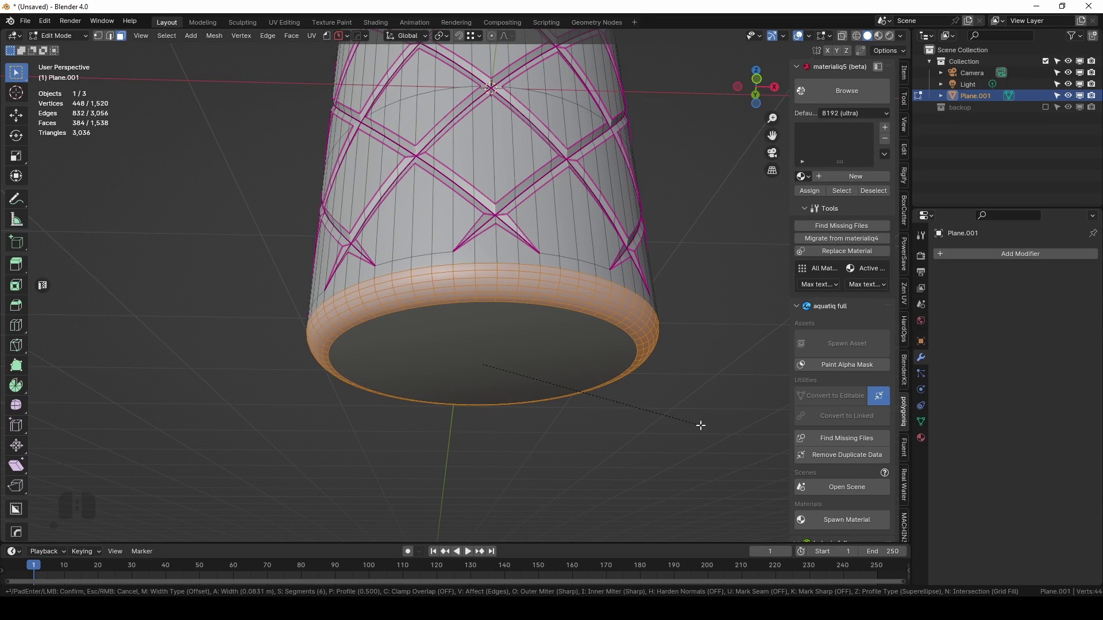
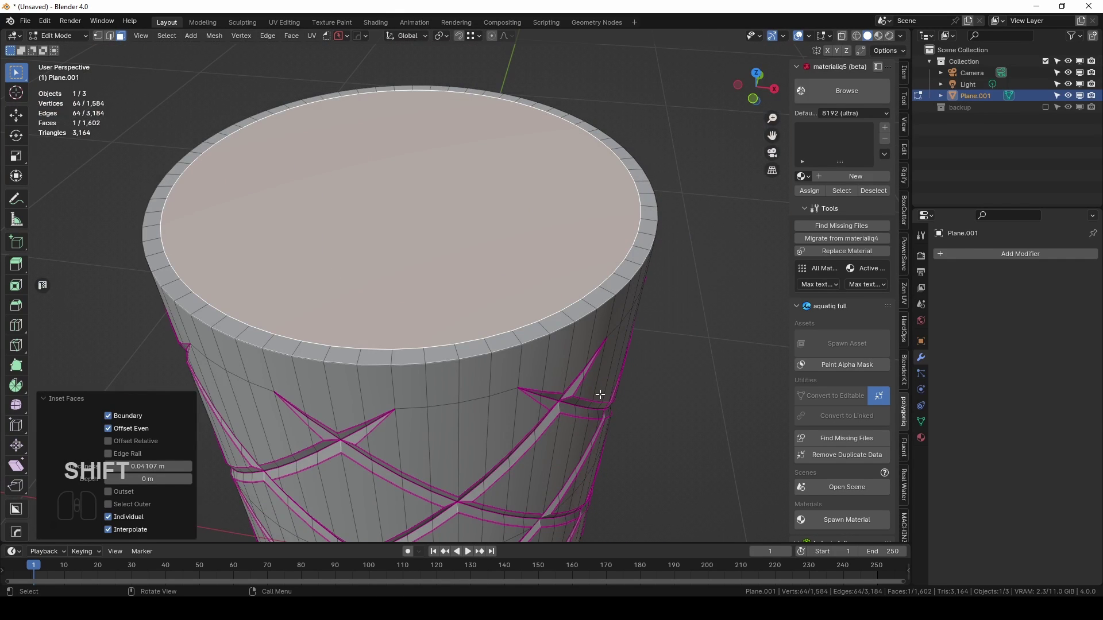
Extrude the top cap down inside with X-ray on, then lower the inner floor along Z.
key("e")
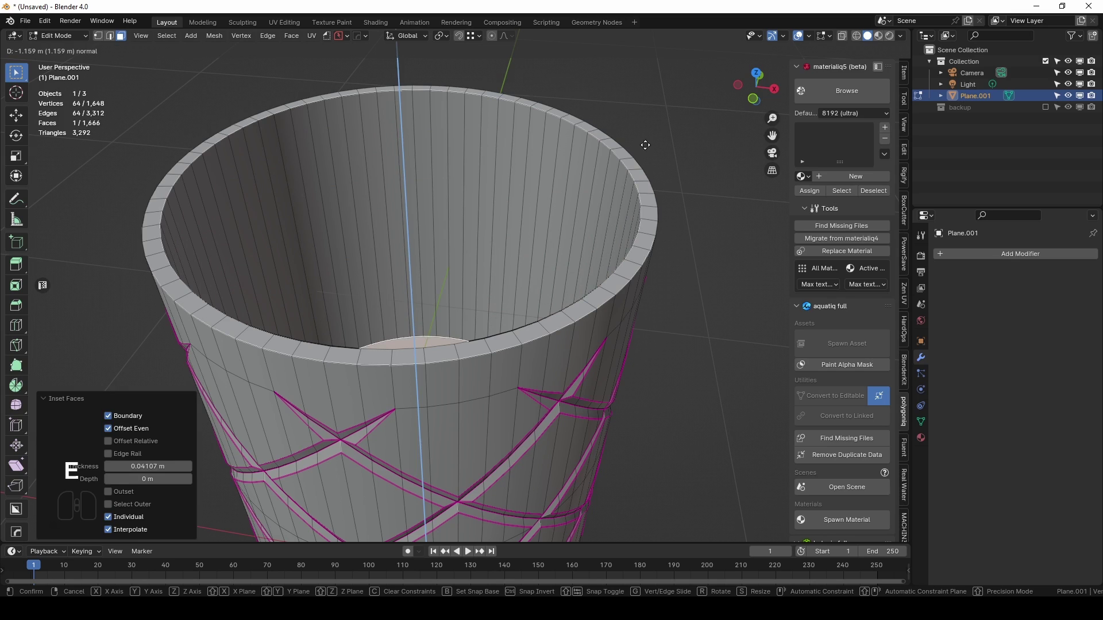
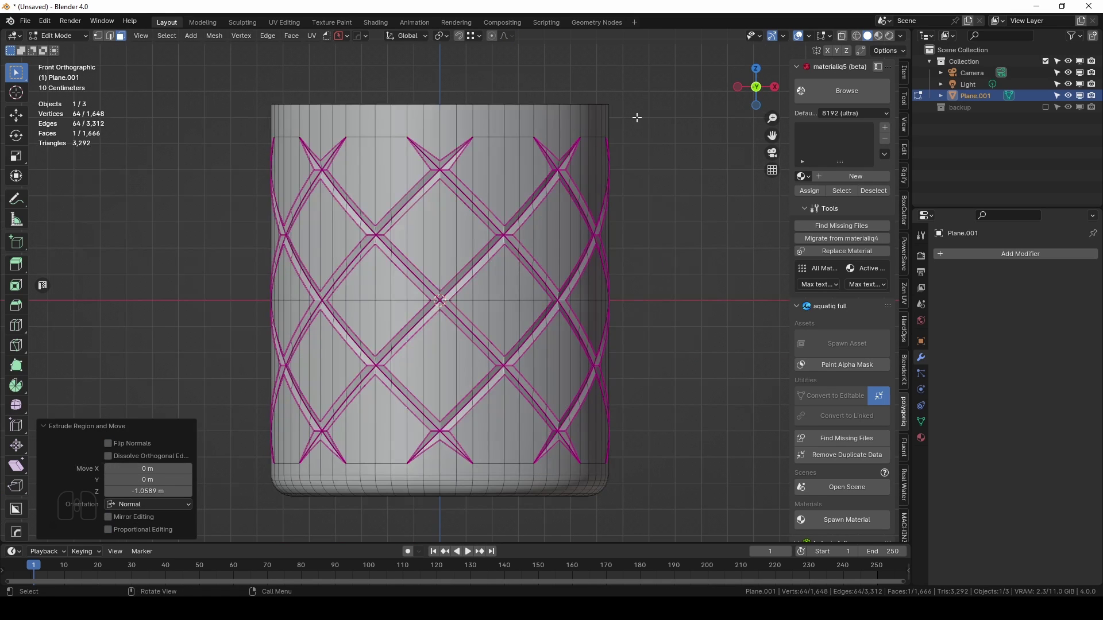
key("alt+z")
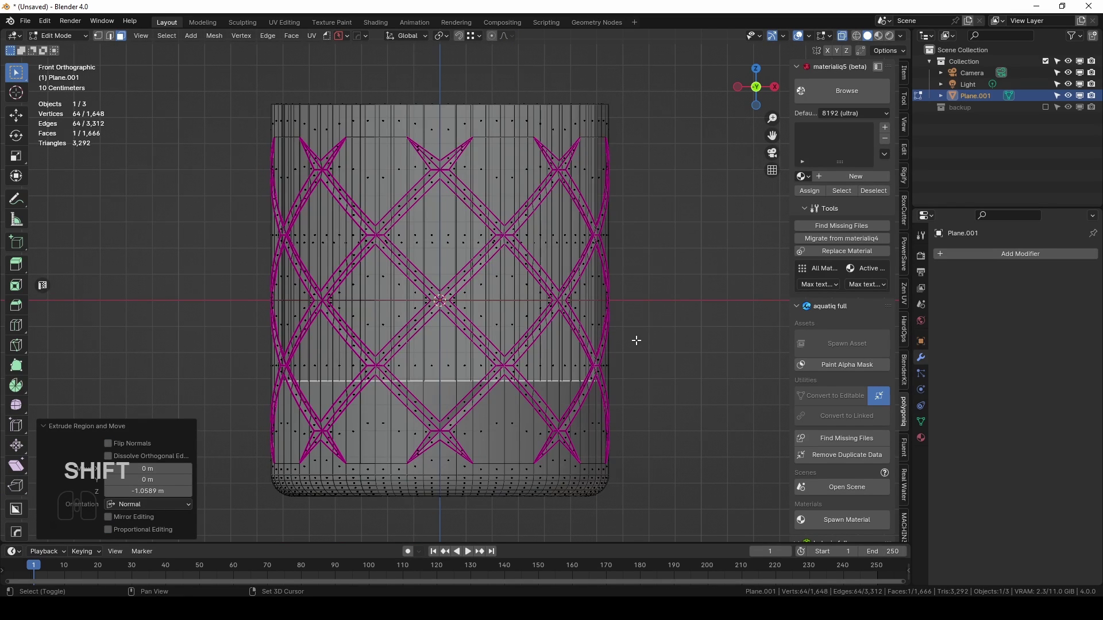
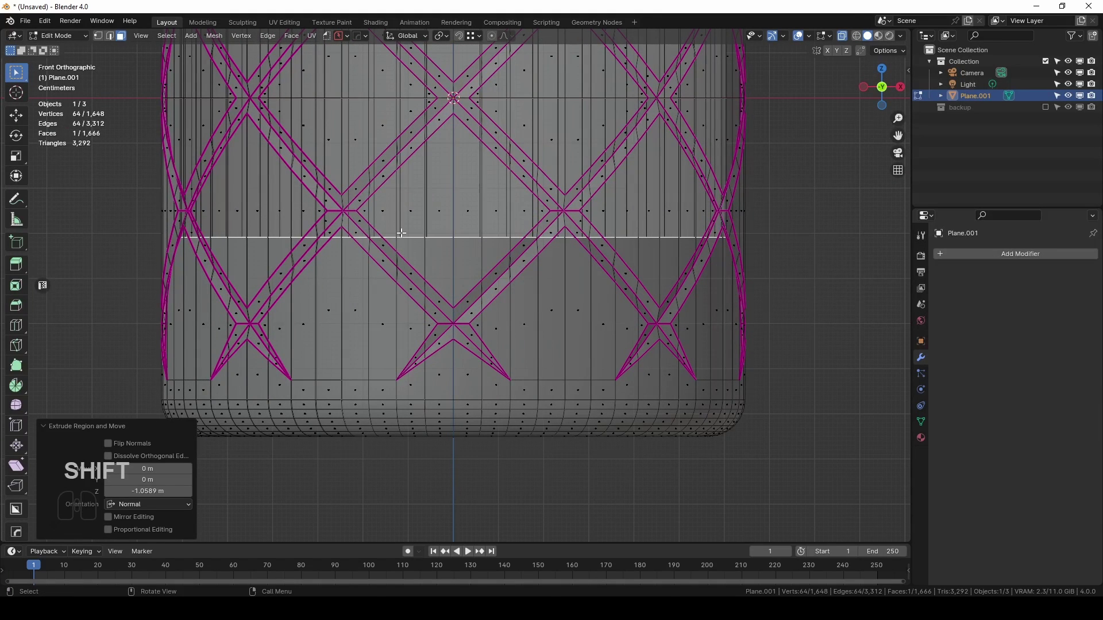
key("g")
key("z")
key("g")
key("z")
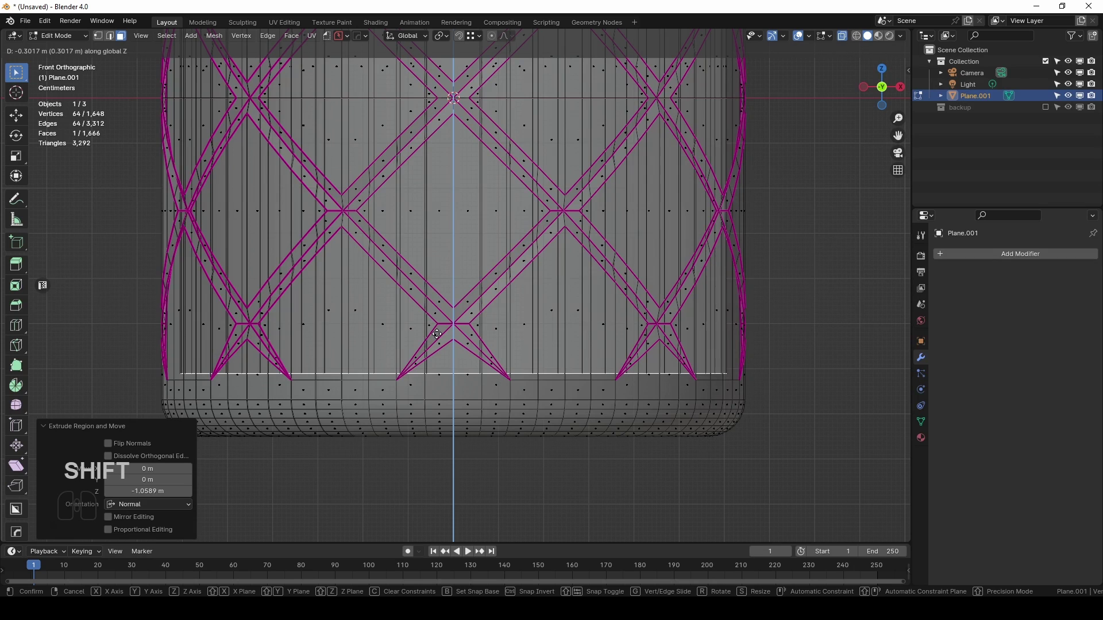
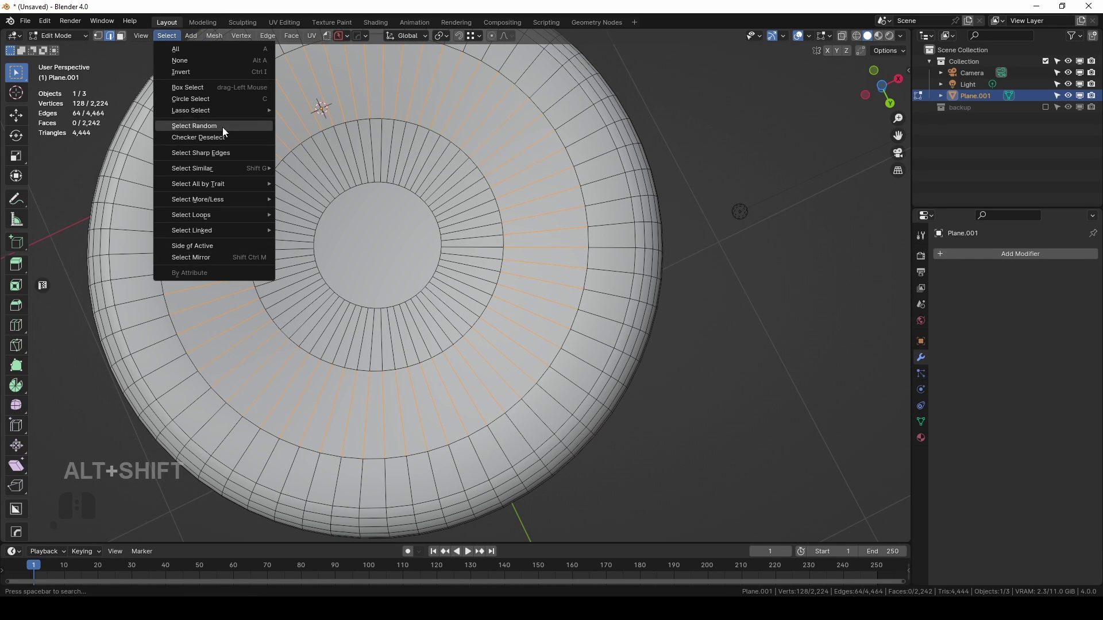
Checker-deselect the base edge ring and adjust the skip value to space the radial edges.
left_click(227, 141)
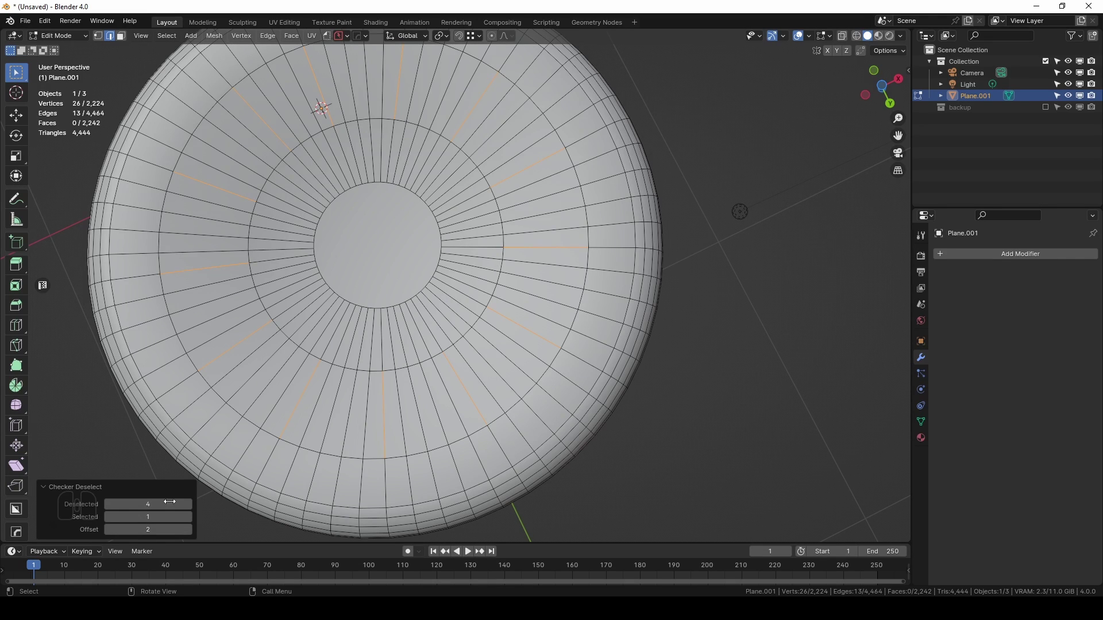
double_click(108, 503)
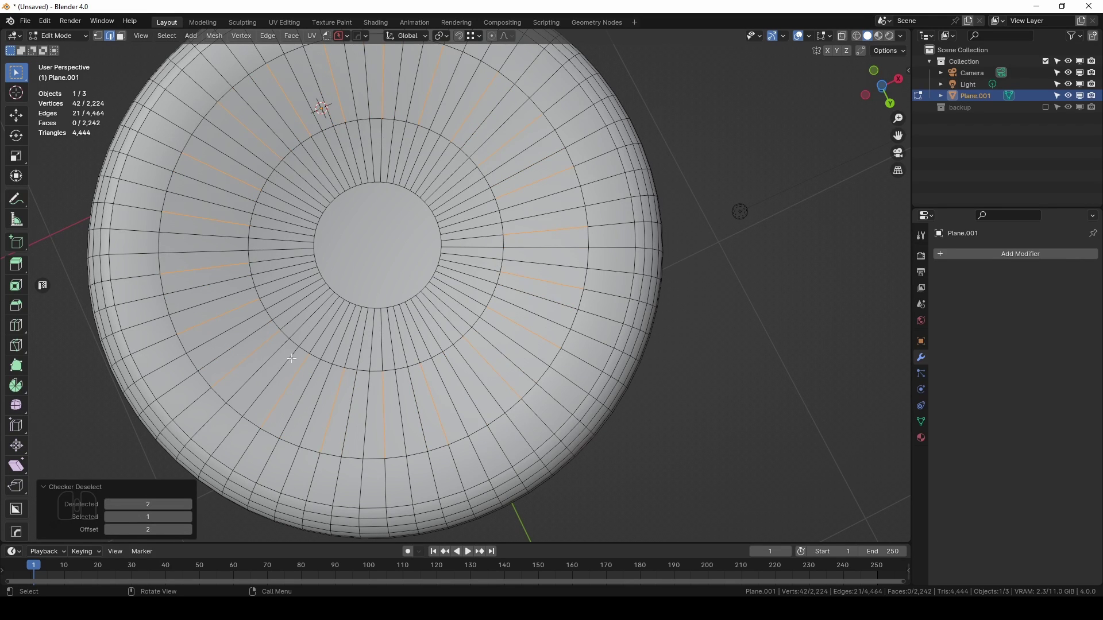
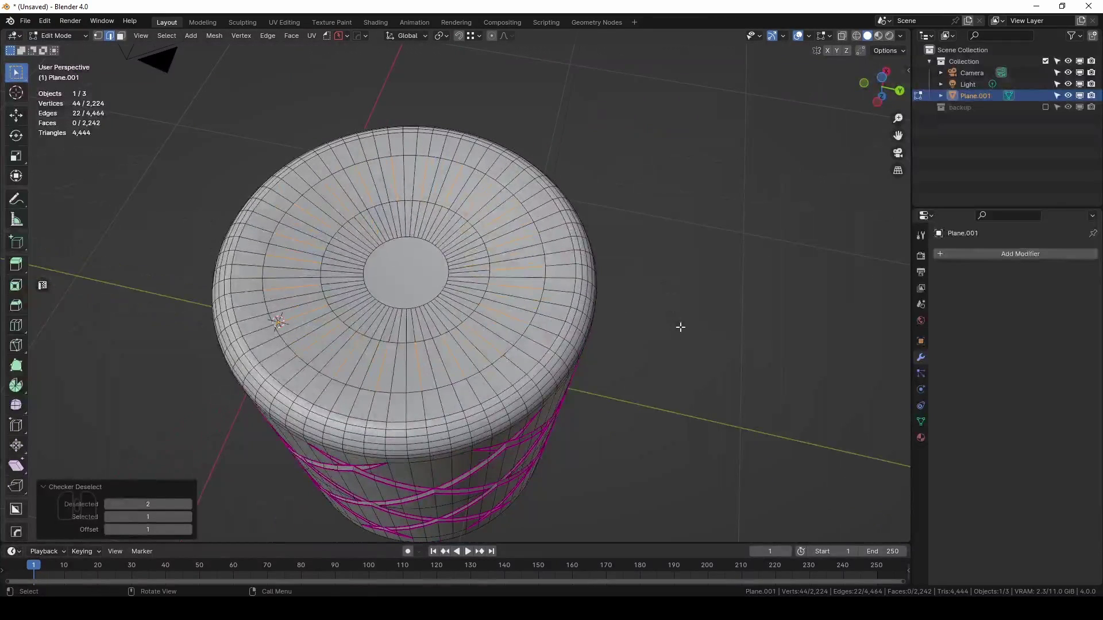
Bevel the radial edges into groove strips, edge-slide them and pull the groove tips toward the centre.
key("ctrl+b")
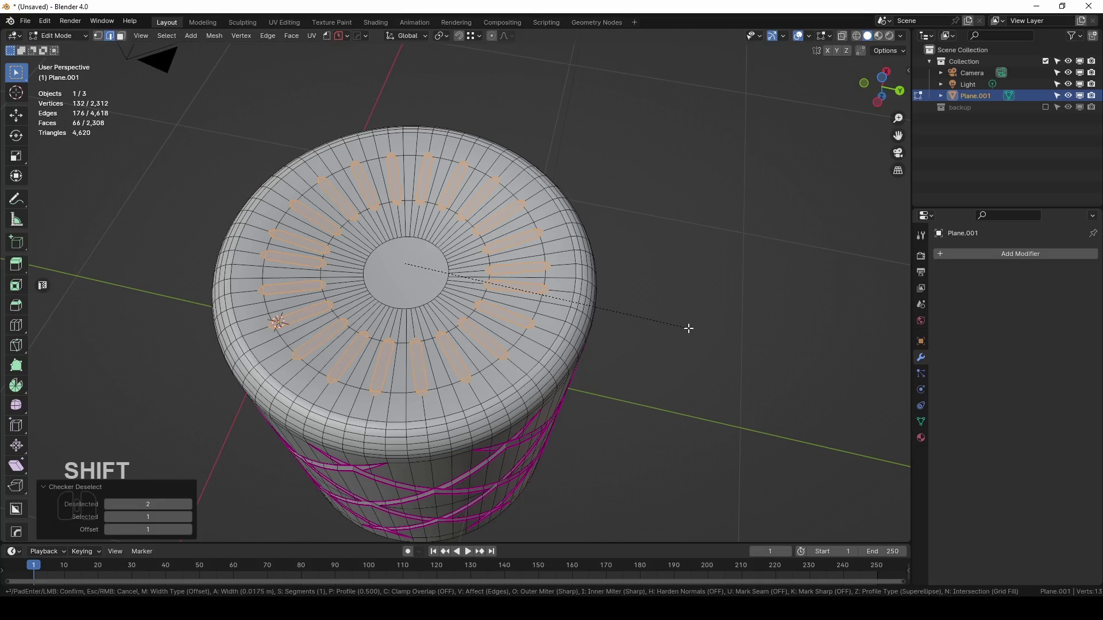
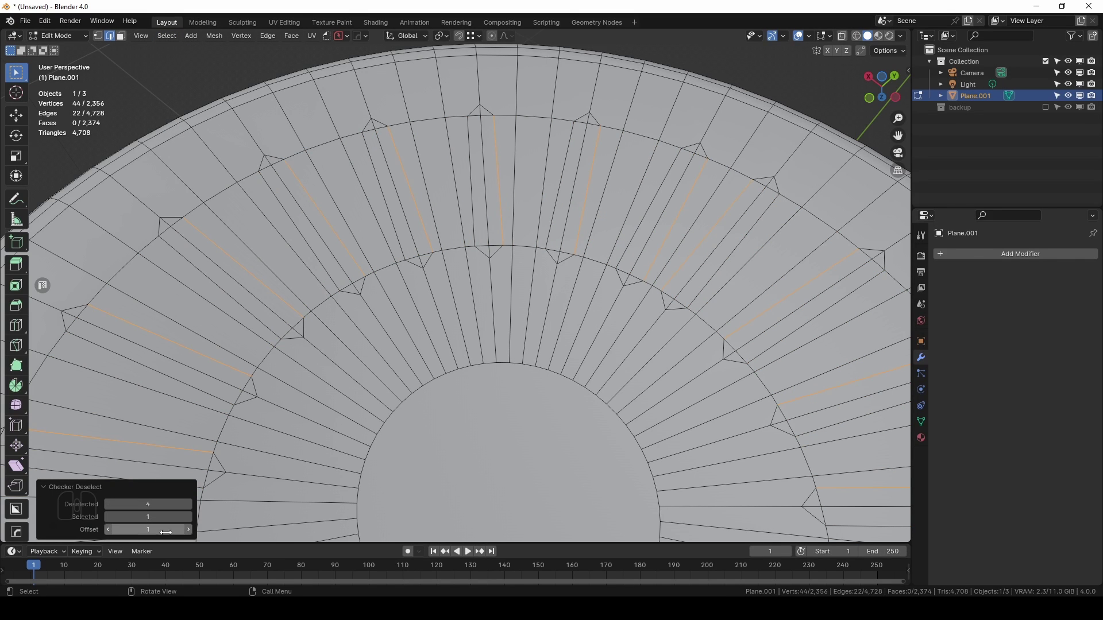
left_click(112, 533)
left_click(190, 536)
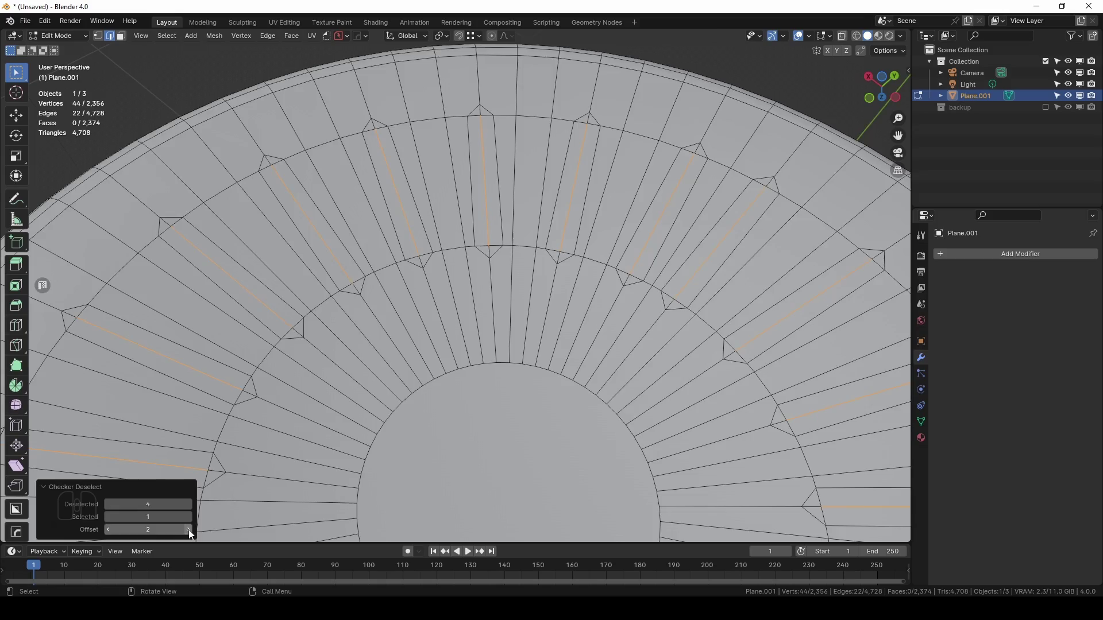
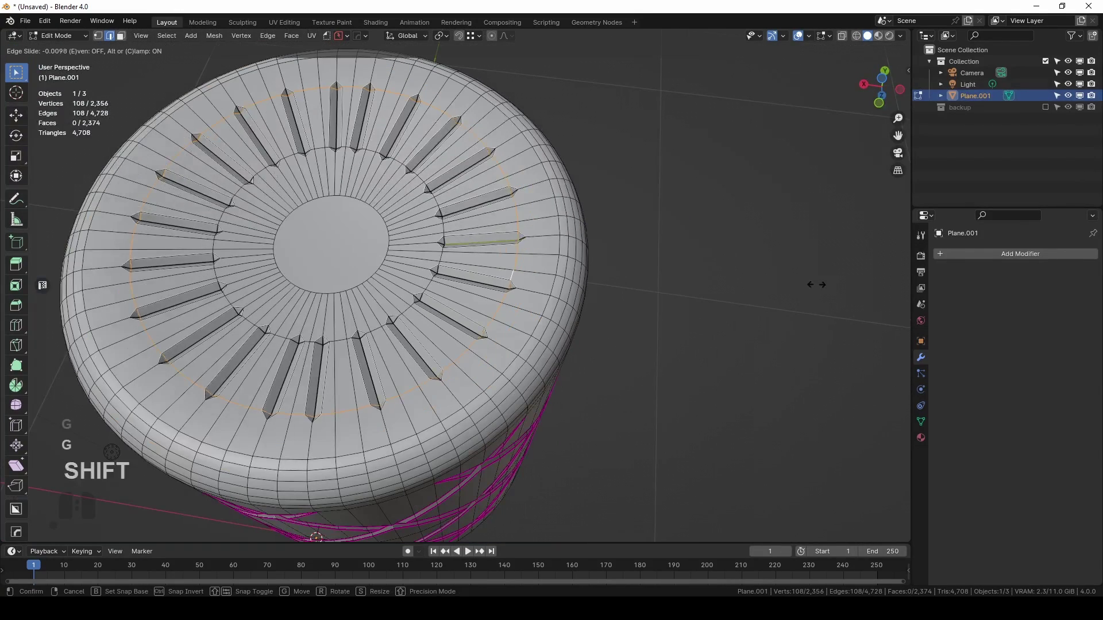
key("g")
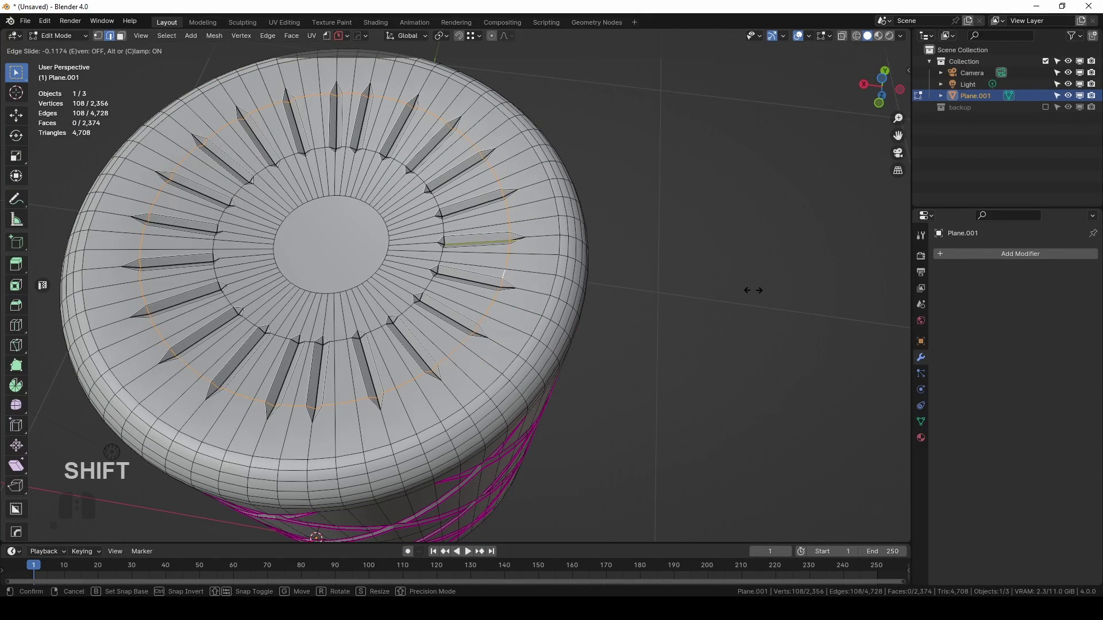
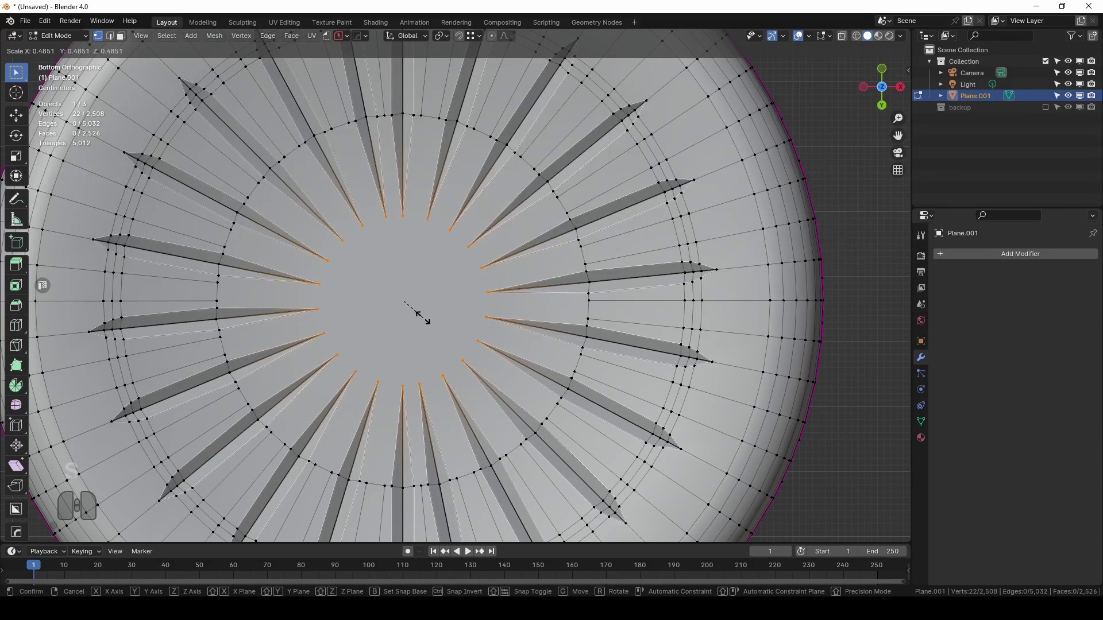
left_click(425, 316)
Circle-select the groove tip vertices, bevel around the grooves and return to Object Mode to view the base.
key("Tab")
left_click_drag(443, 352, 437, 288)
key("c")
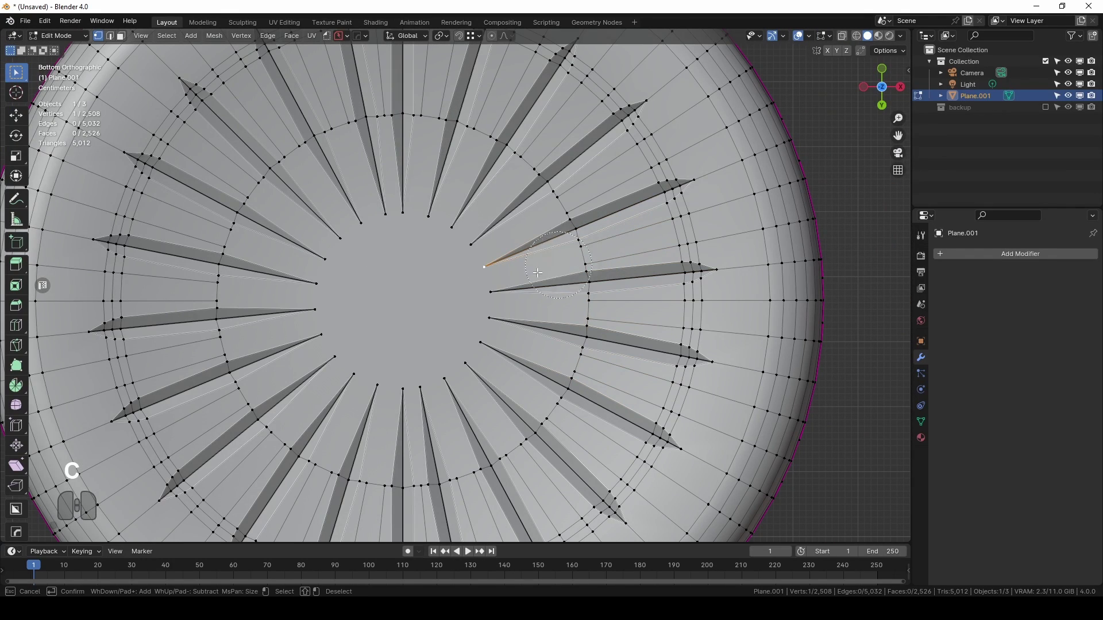
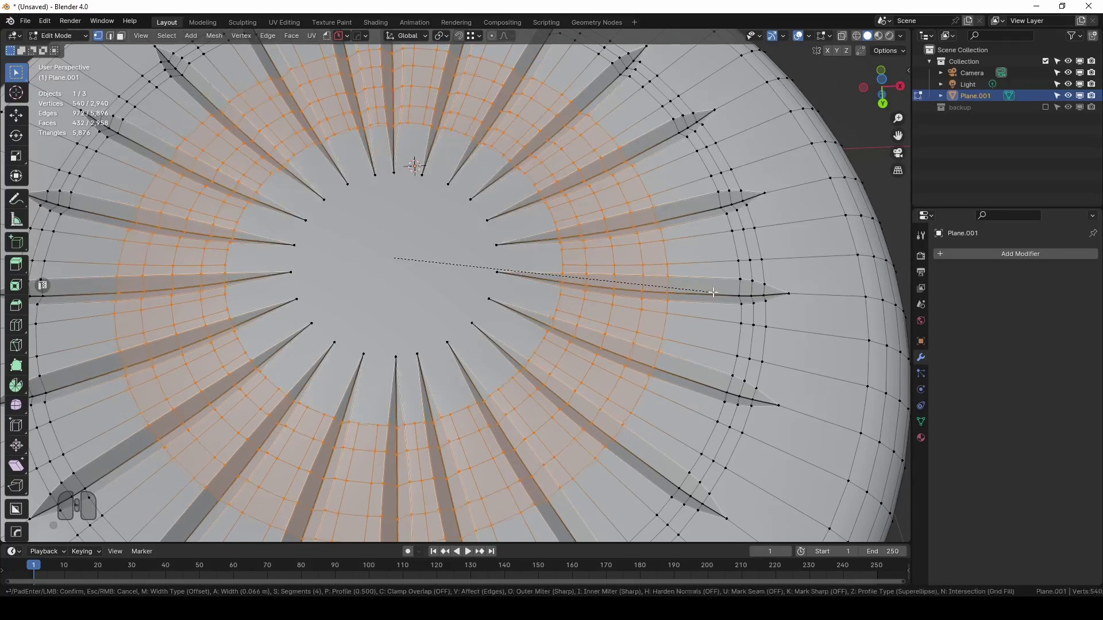
left_click(713, 292)
key("Tab")
left_click_drag(641, 325, 666, 338)
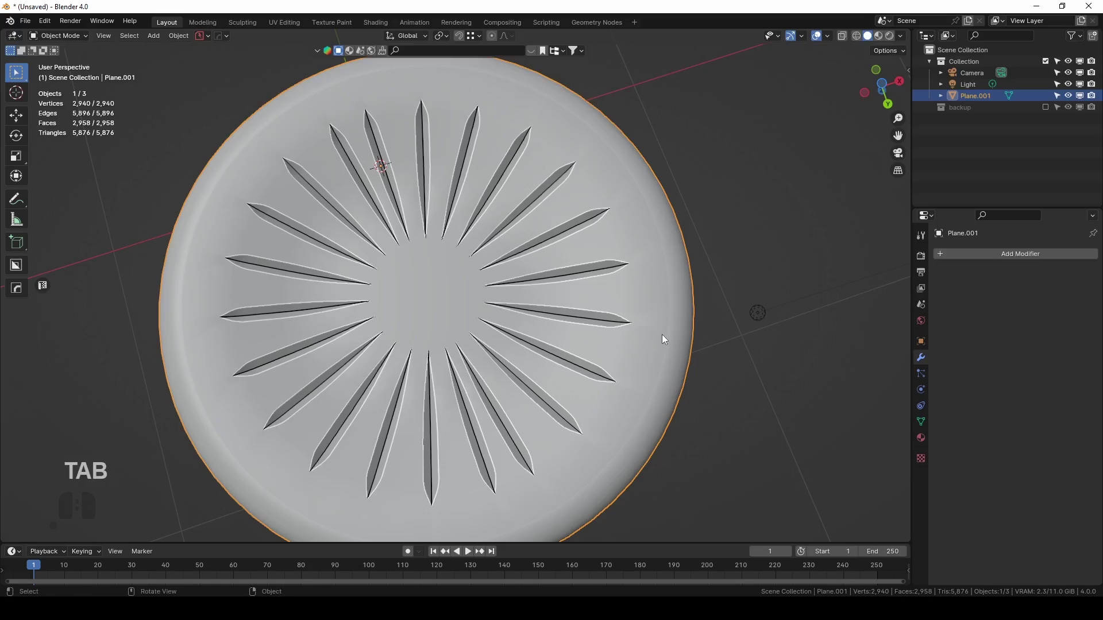
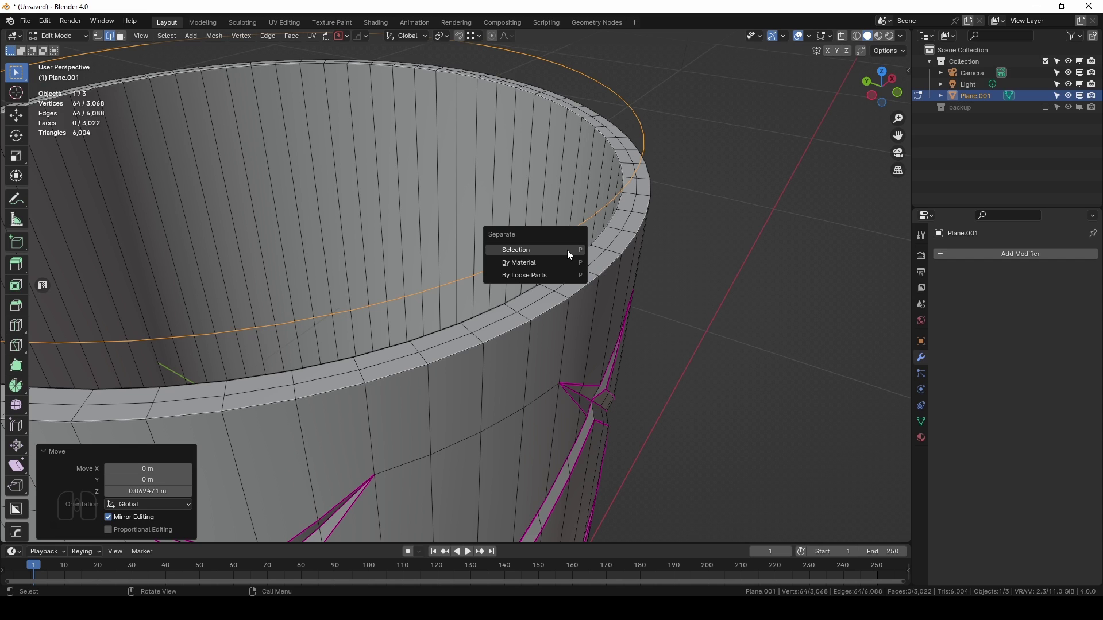
Separate the raised rim loop into its own object (Plane.004) and select the ring above the glass.
left_click(568, 255)
key("Tab")
left_click_drag(617, 372, 606, 385)
left_click_drag(599, 373, 581, 347)
left_click_drag(442, 304, 464, 343)
left_click(470, 239)
left_click_drag(517, 290, 510, 272)
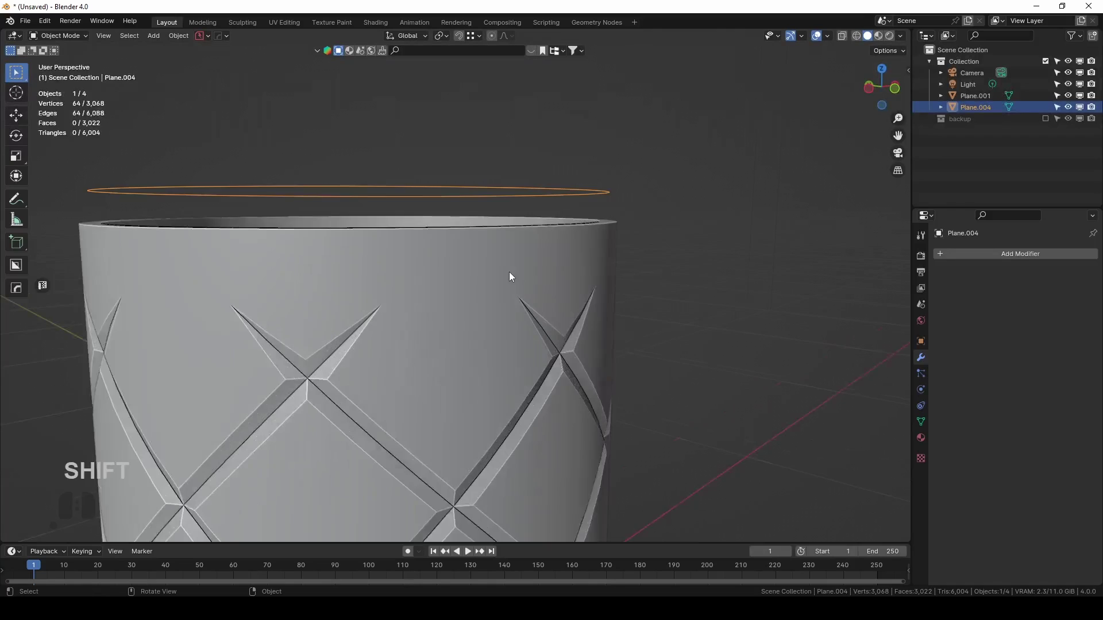
Convert the ring to a curve, give it a round bevel tube and nudge it vertically onto the rim.
middle_click(660, 231)
middle_click(574, 233)
right_click(556, 210)
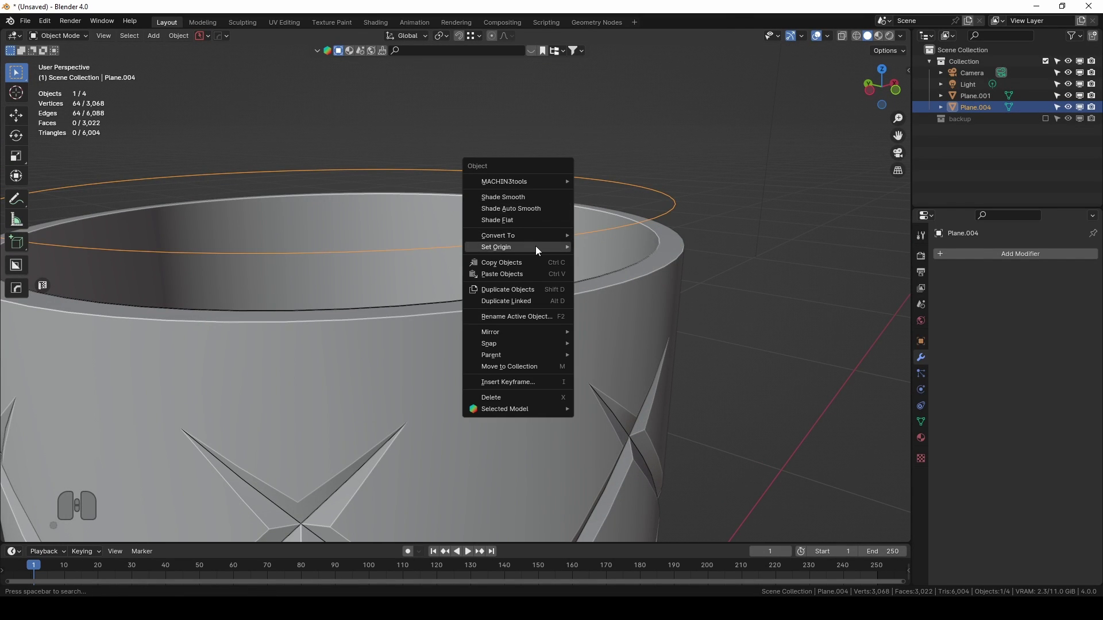
left_click(612, 240)
left_click(926, 407)
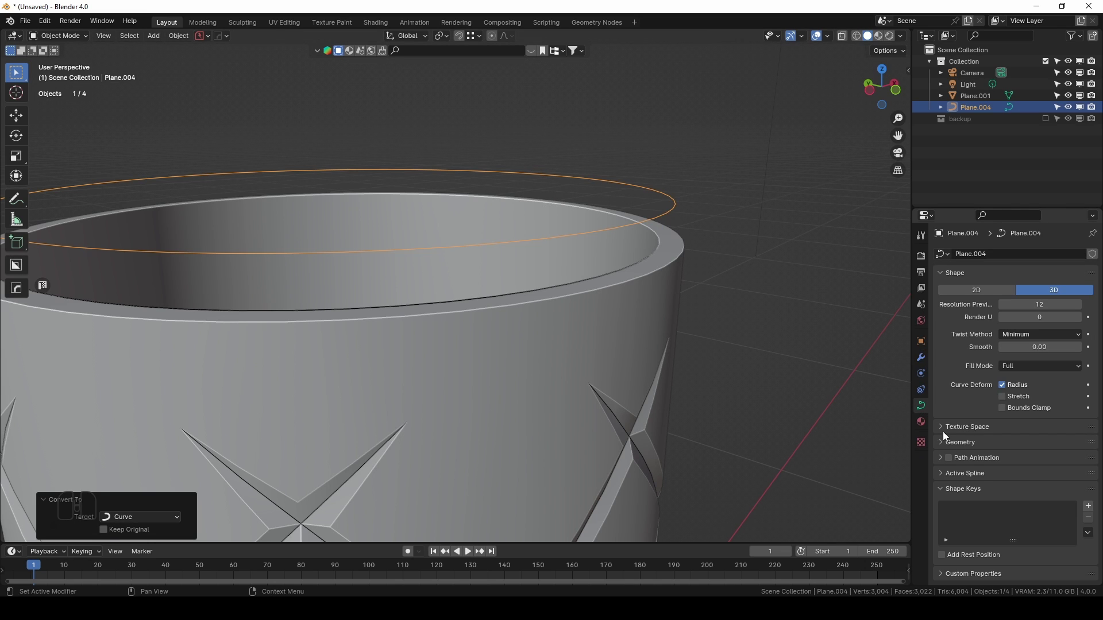
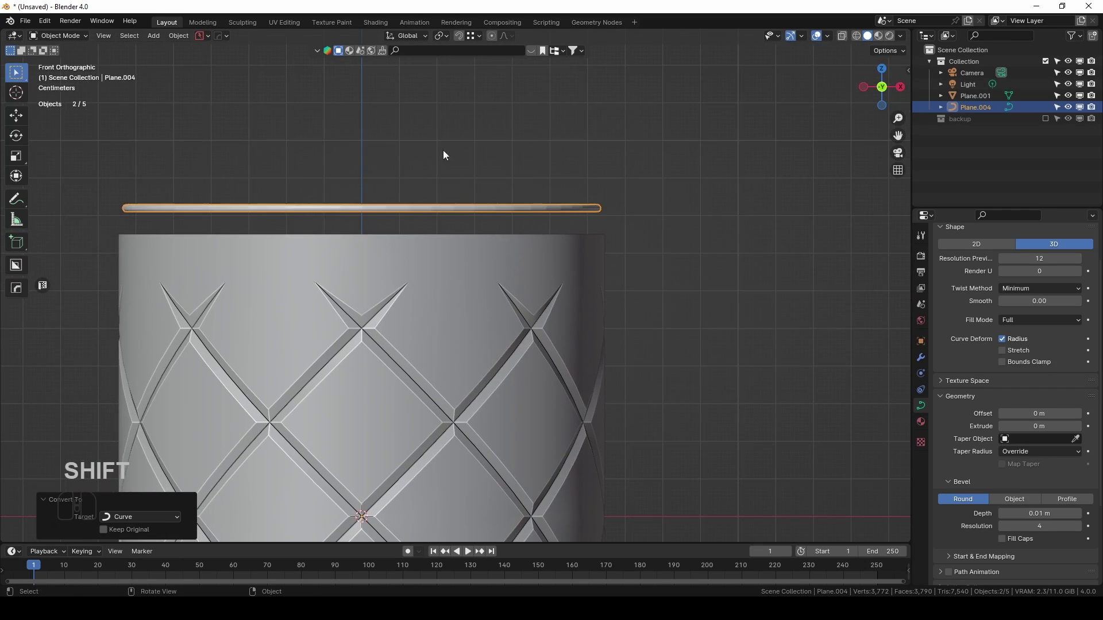
left_click_drag(608, 280, 587, 320)
middle_click(676, 312)
left_click_drag(478, 378, 555, 295)
key("g")
key("z")
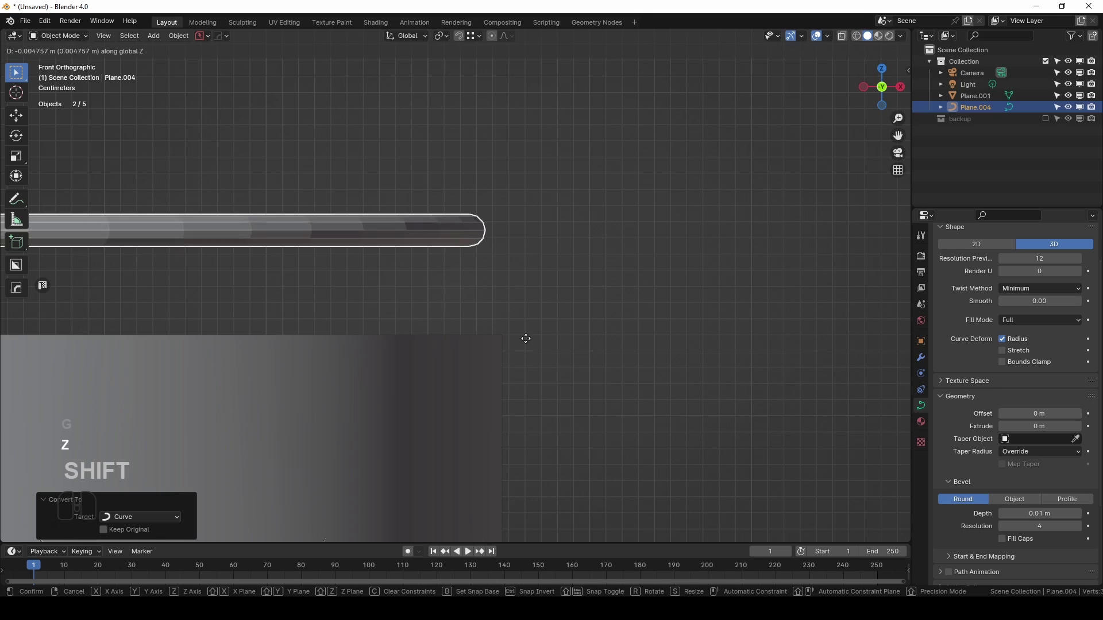
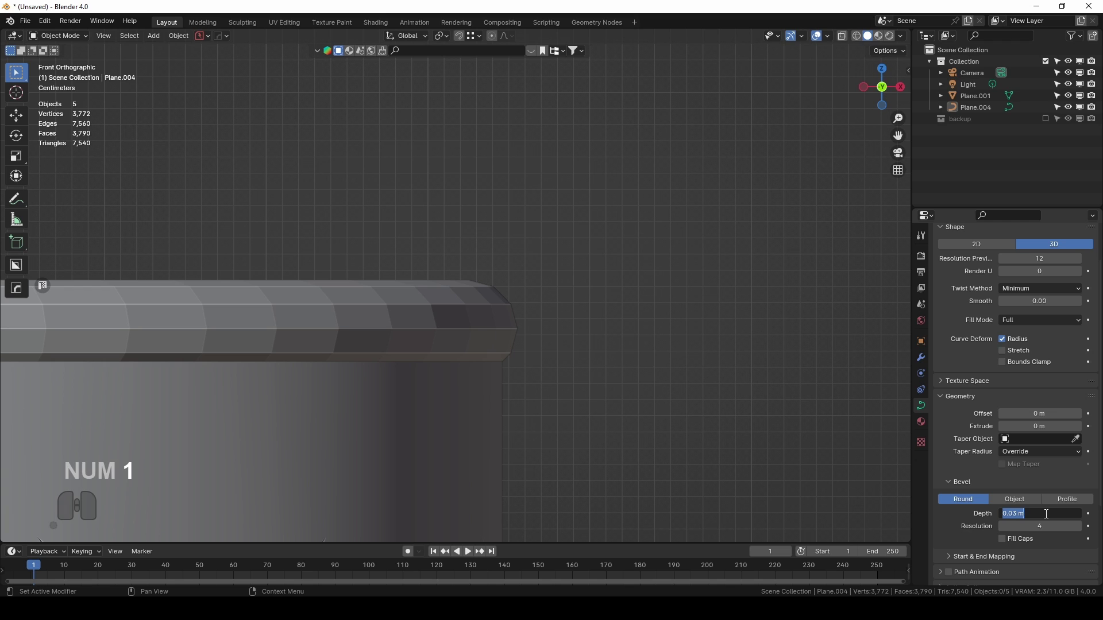
Set the curve bevel depth to 0.025 m and its resolution to 12.
key("KP_0")
key("KP_Decimal")
key("KP_0")
key("KP_2")
key("KP_5")
key("Return")
middle_click(481, 330)
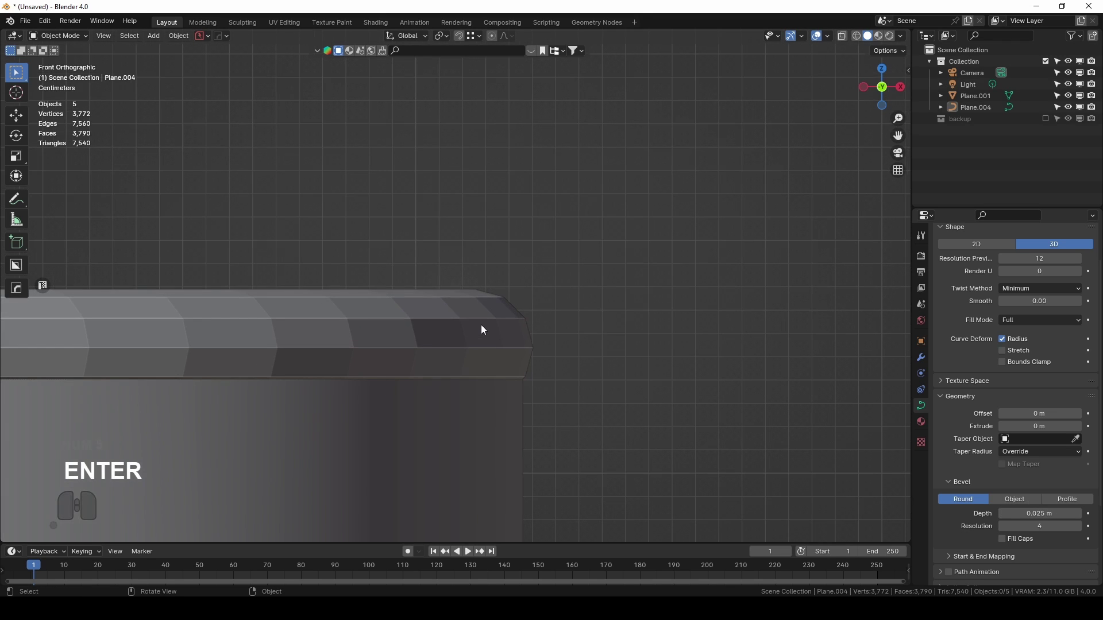
middle_click(397, 328)
left_click_drag(513, 292, 532, 283)
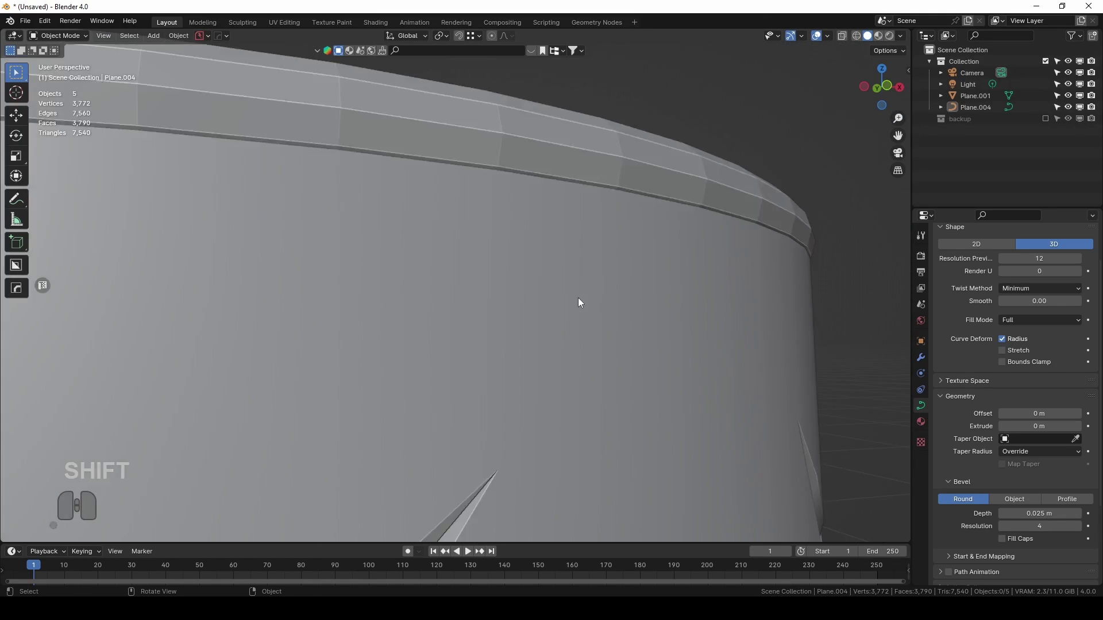
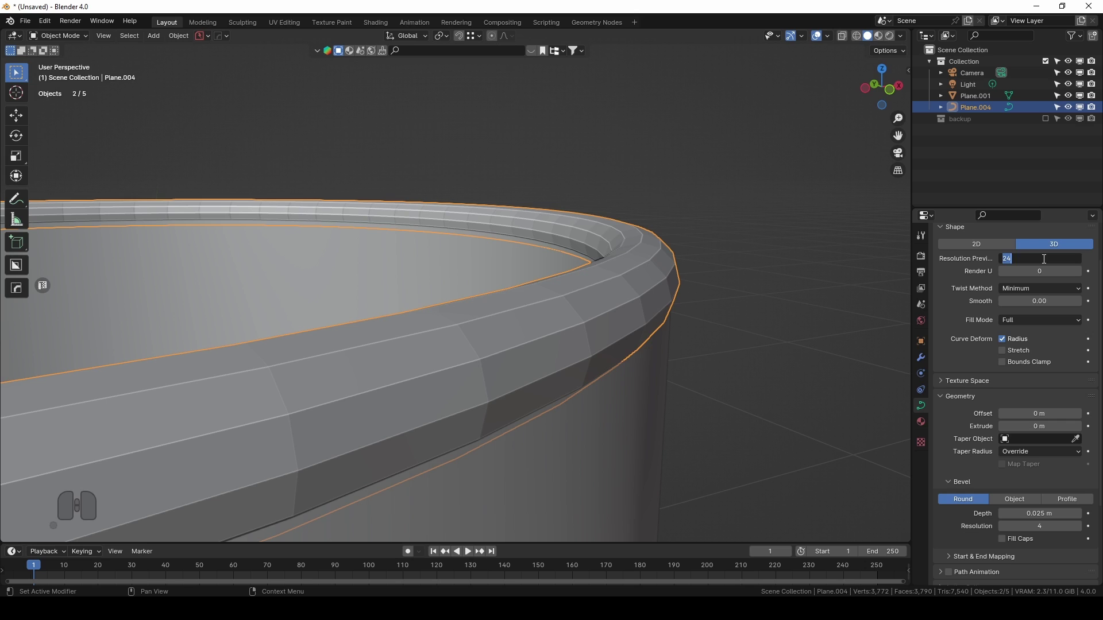
key("KP_1")
key("KP_2")
key("Return")
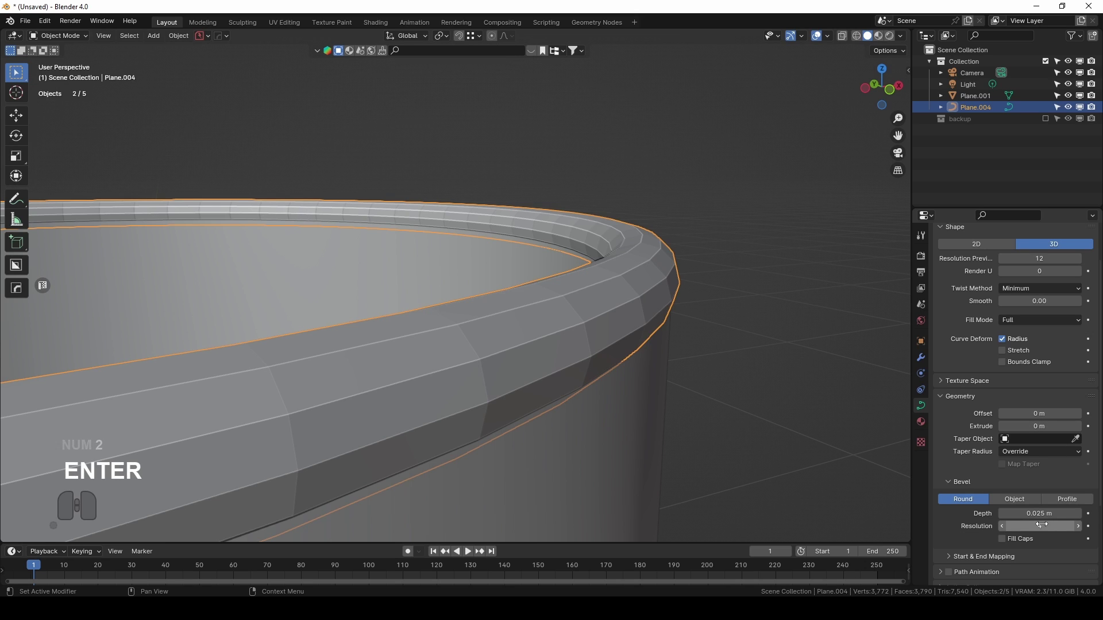
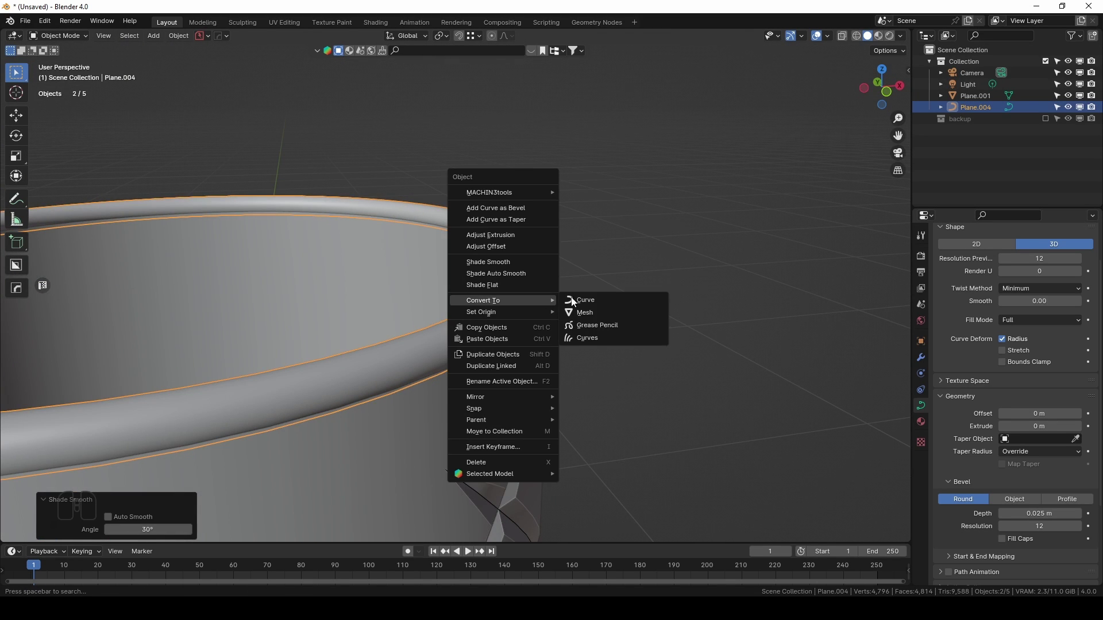
Convert the rim curve to a mesh and add the tumbler body to the selection for joining.
left_click(622, 310)
left_click(557, 278)
left_click_drag(599, 260, 462, 256)
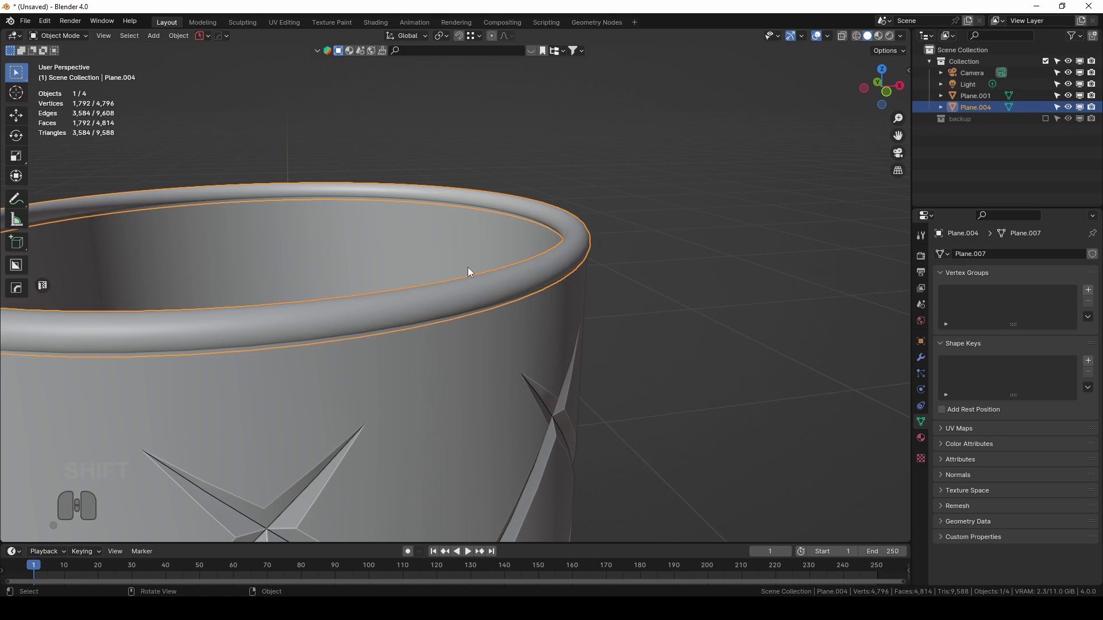
left_click(502, 355)
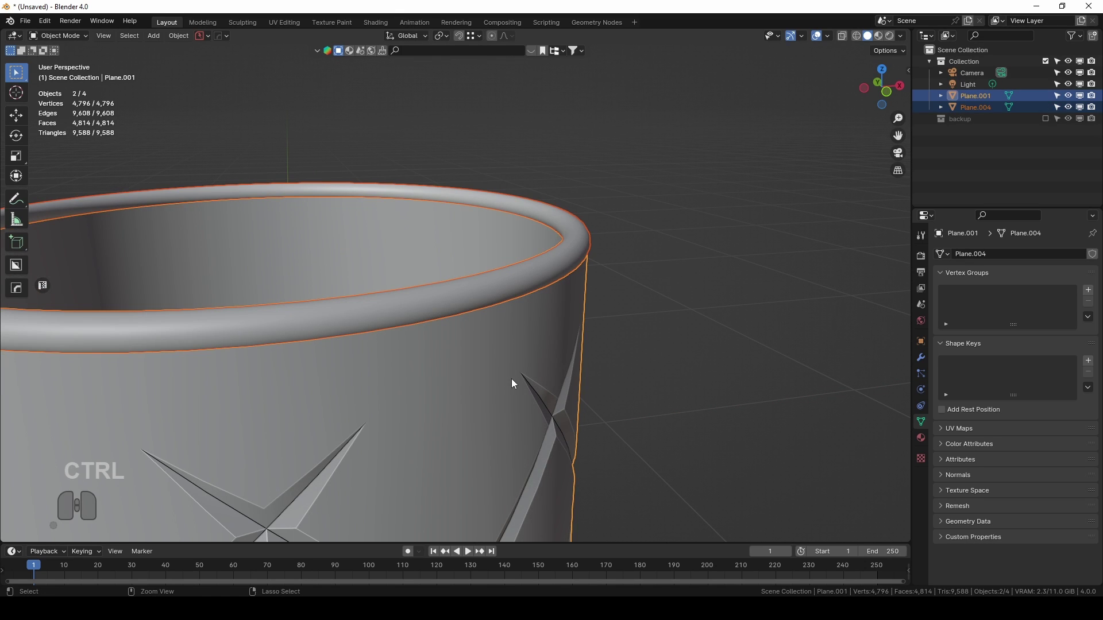
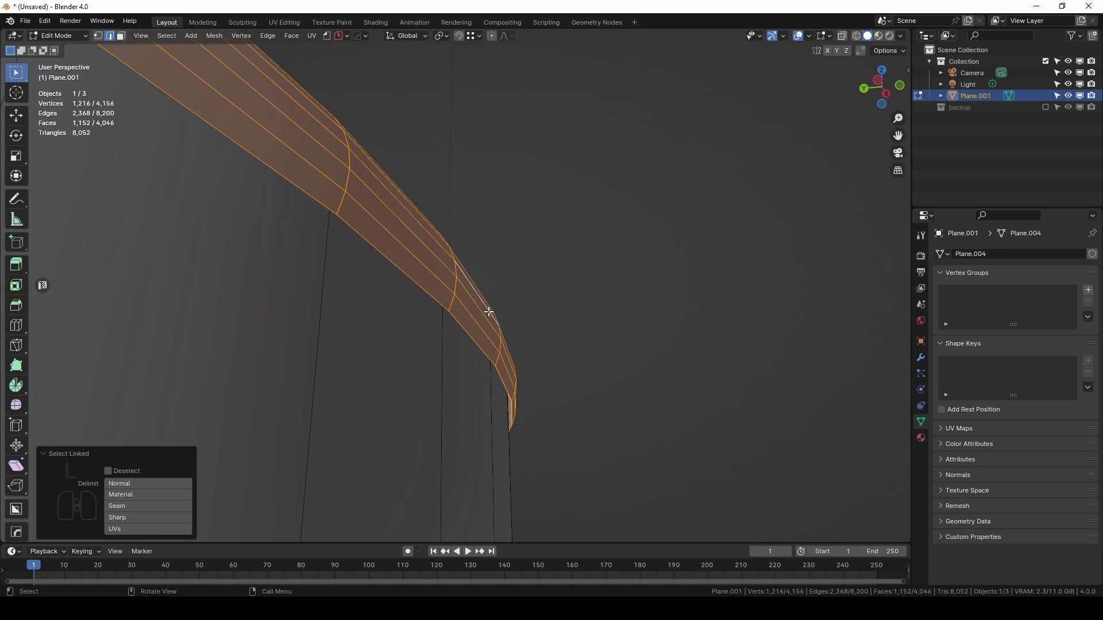
In front view lower the rim slightly on Z and bridge its edge loop to the top of the wall.
key("KP_1")
key("g")
key("z")
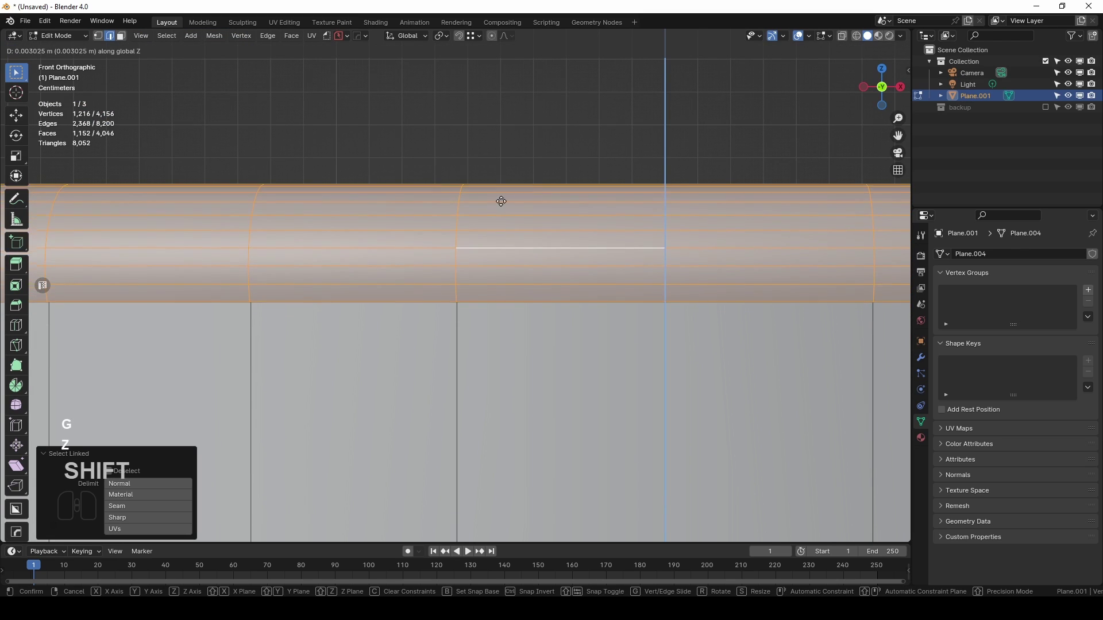
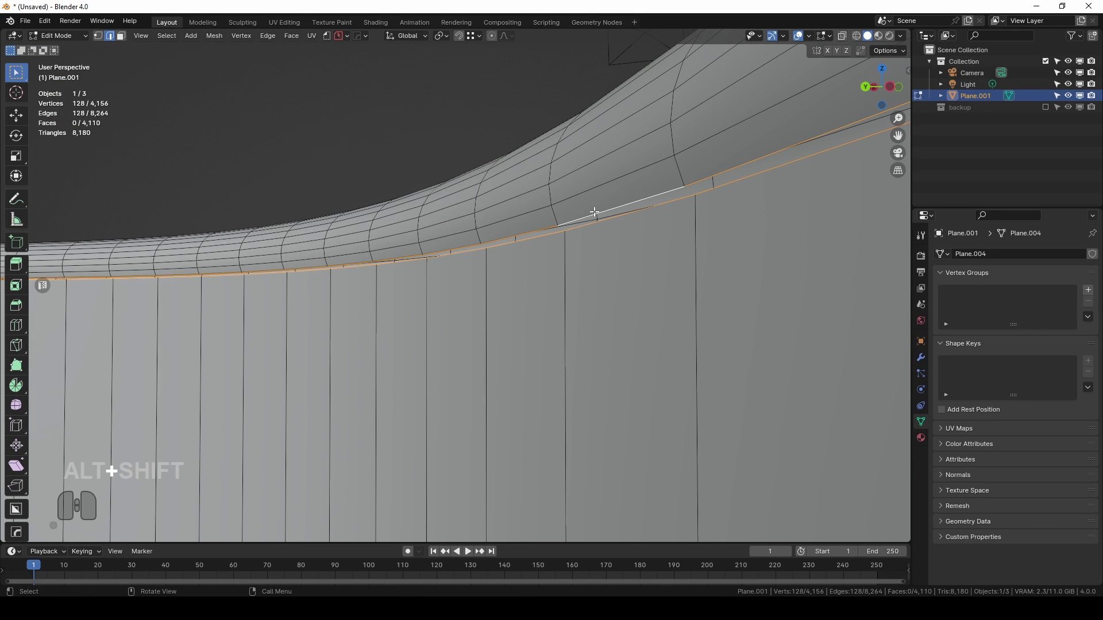
key("F3")
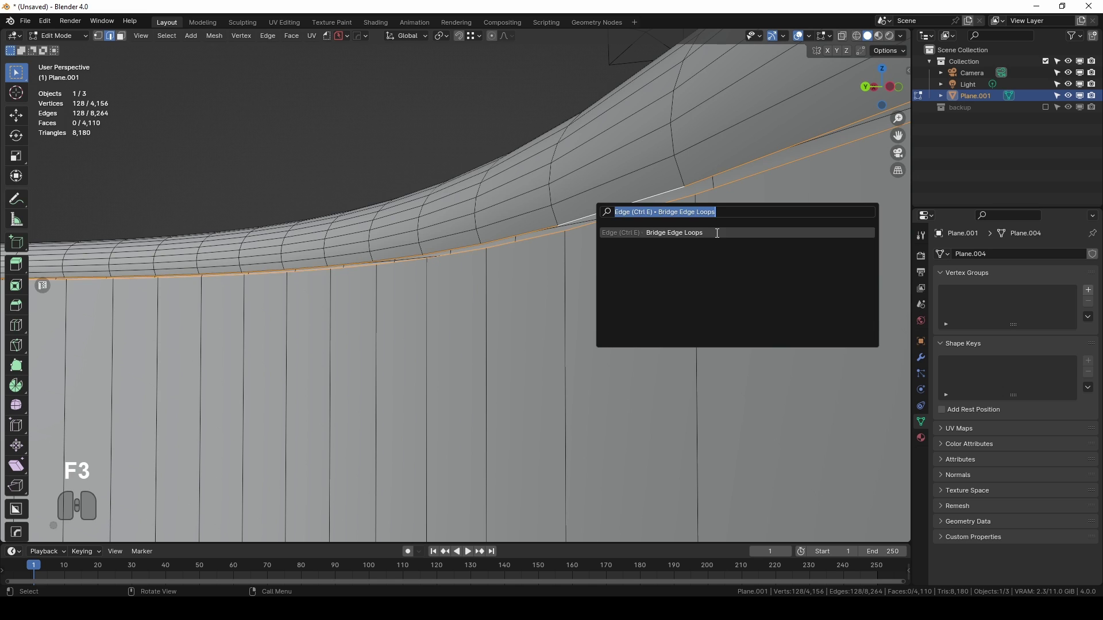
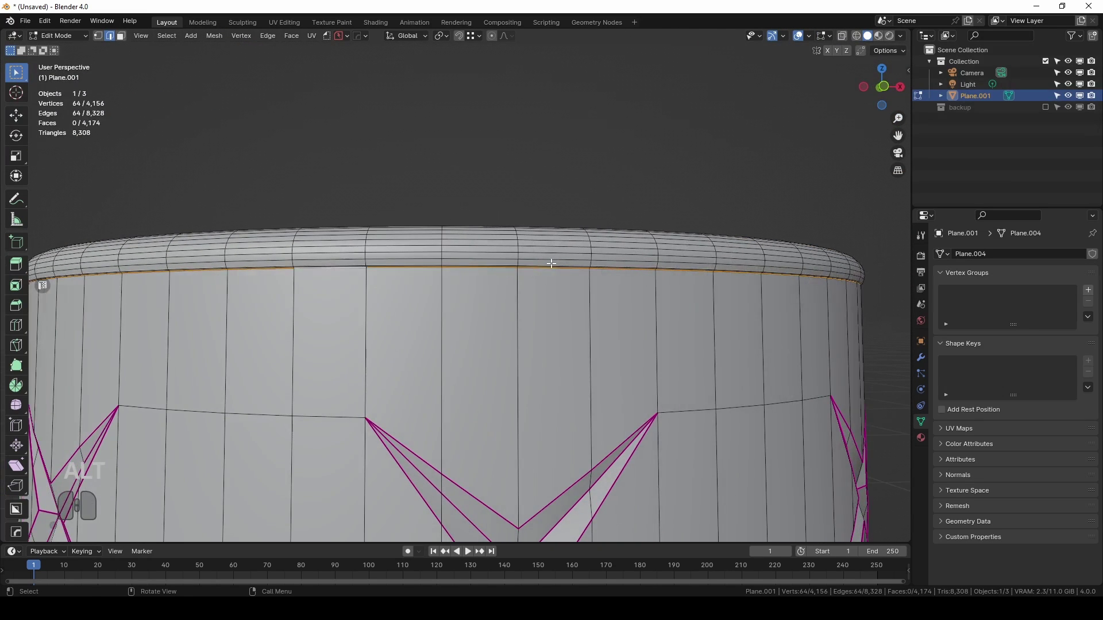
key("KP_1")
scroll("up", 3)
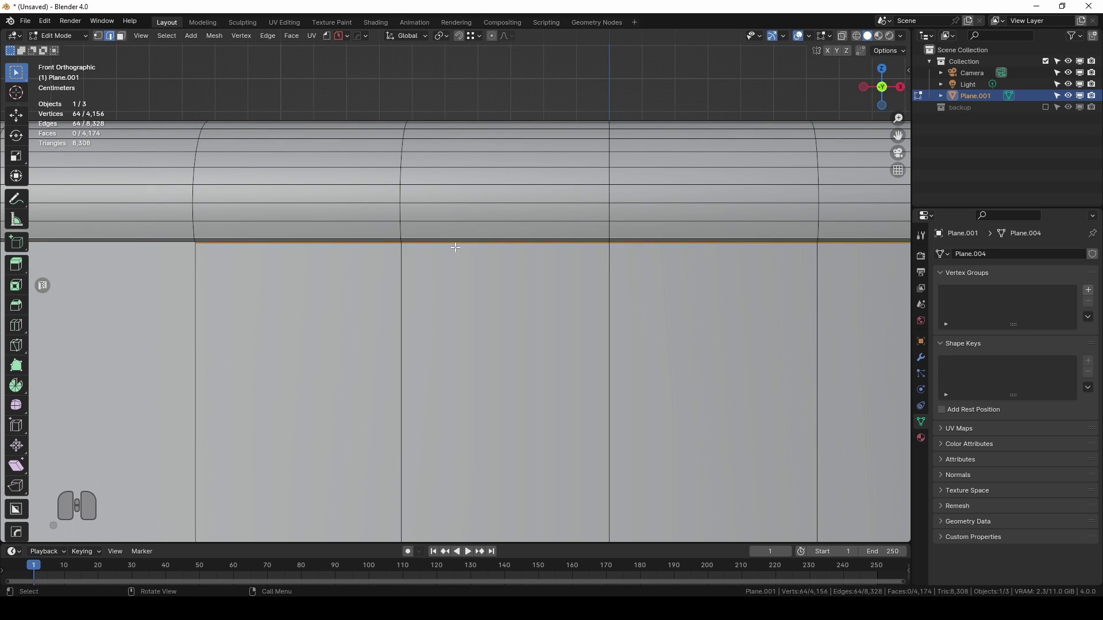
Edge-slide the new loops closer to the rim so the lip blends into the body.
key("g")
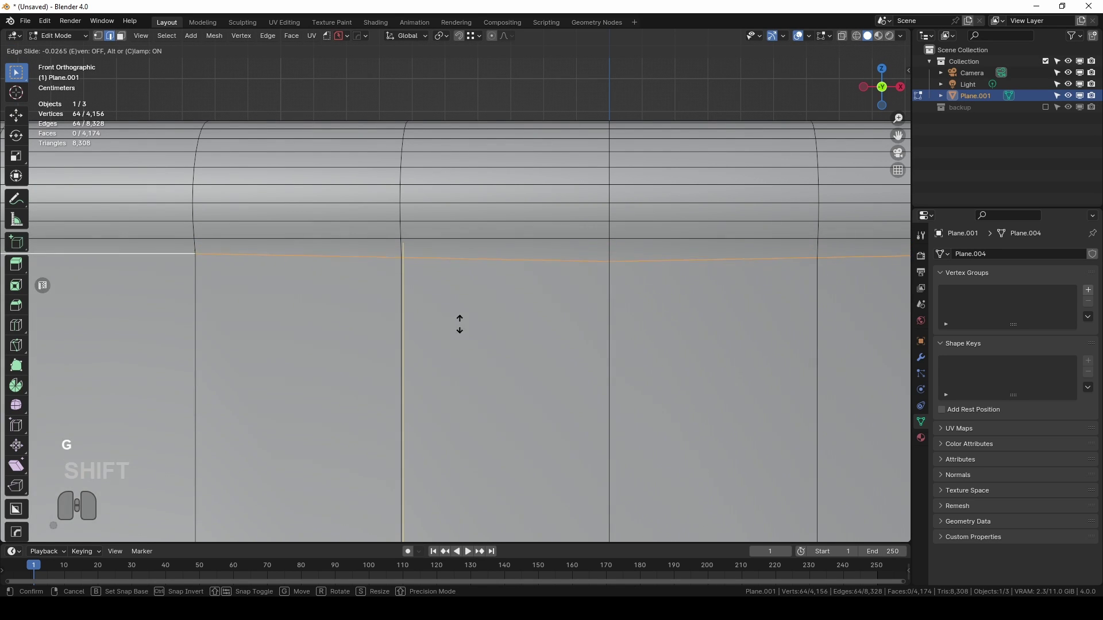
left_click(468, 313)
key("Tab")
scroll("down", 3)
left_click_drag(474, 319, 593, 304)
left_click_drag(591, 311, 664, 324)
key("Tab")
left_click_drag(622, 281, 580, 258)
left_click(616, 237)
key("g")
key("g")
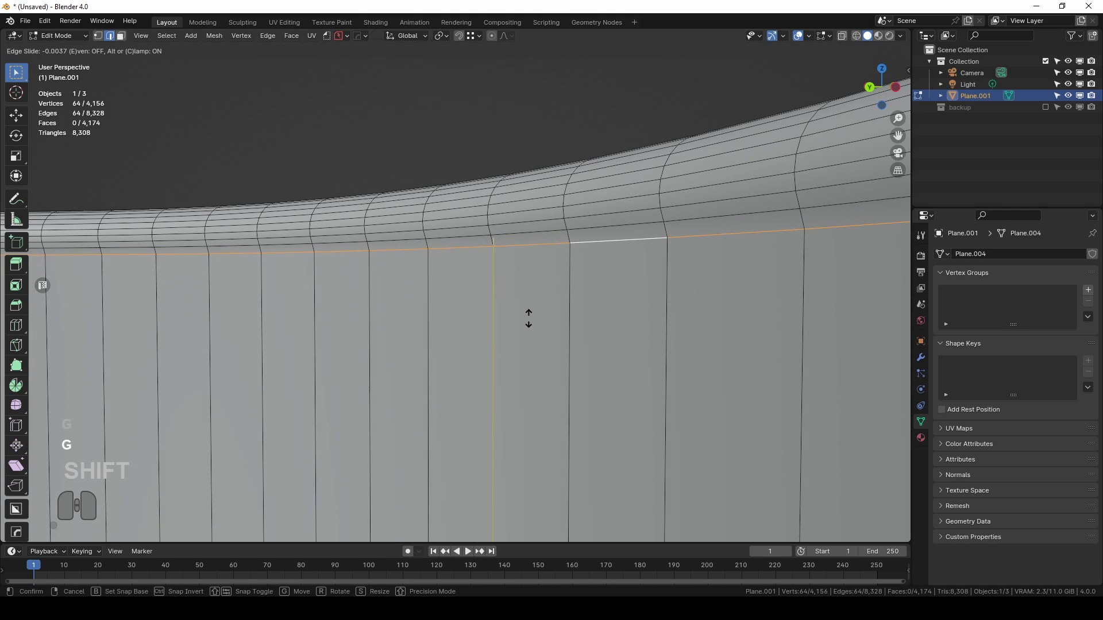
left_click(356, 266)
Orbit around the finished glass in Object Mode to inspect the seamless lip.
left_click_drag(356, 266, 225, 270)
left_click_drag(217, 308, 368, 237)
scroll("down", 3)
left_click_drag(566, 375, 571, 233)
left_click_drag(569, 309, 546, 254)
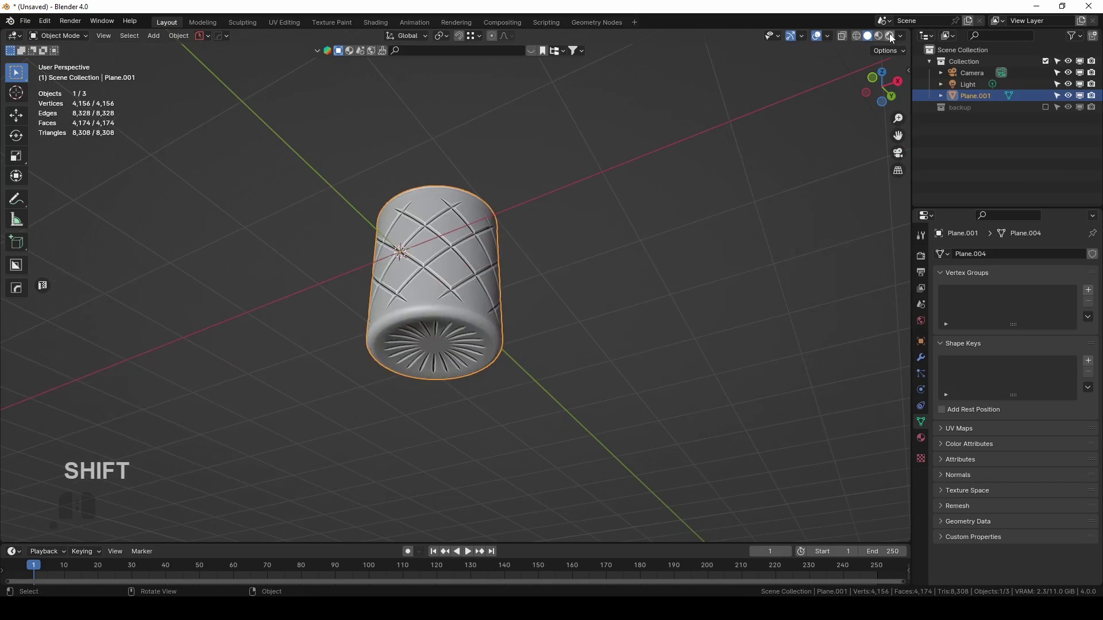
Switch the render engine to Cycles and preview the tumbler in rendered viewport shading.
left_click(894, 35)
left_click(921, 264)
left_click(1063, 258)
left_click(1042, 298)
key("ctrl+z")
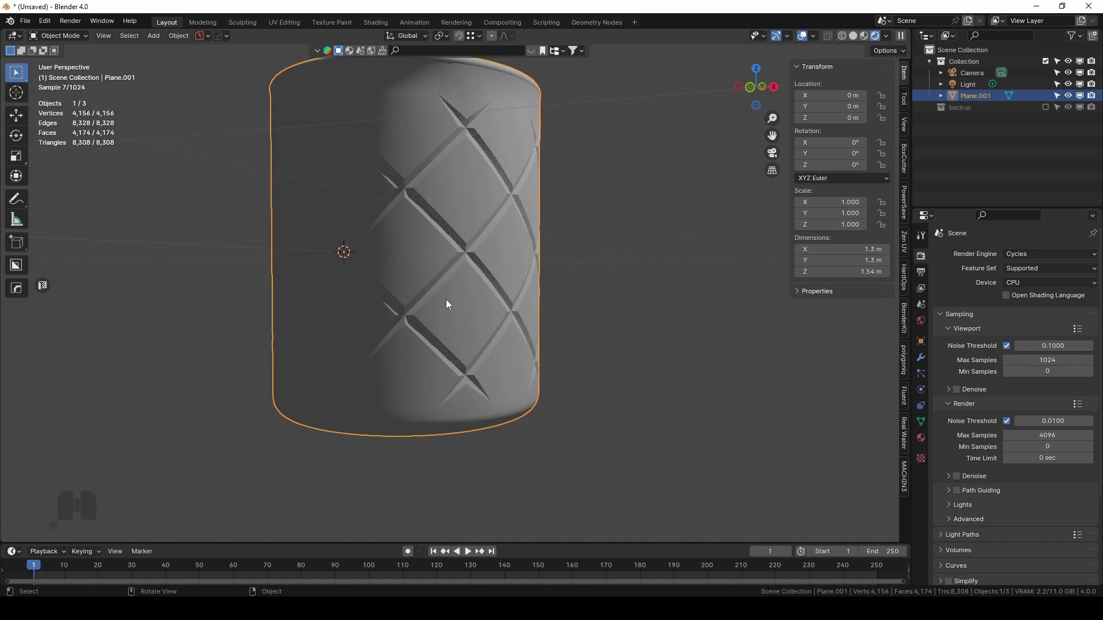
left_click_drag(460, 310, 465, 316)
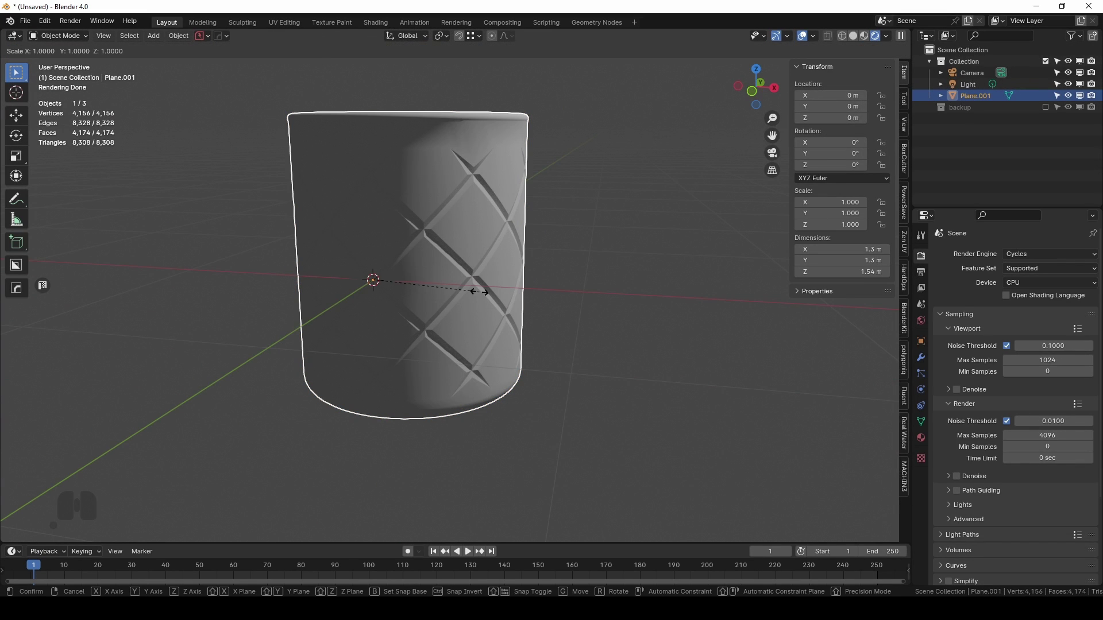
Scale the tumbler down to 0.13 m across and set the Cycles device to GPU Compute.
key("KP_0")
key("KP_Decimal")
key("KP_0")
key("KP_1")
middle_click(560, 268)
left_click(1018, 288)
left_click(1022, 314)
Apply the tumbler's scale and raise it along Z onto the ground.
key("ctrl+a")
left_click(536, 308)
left_click(554, 339)
left_click_drag(547, 349, 549, 326)
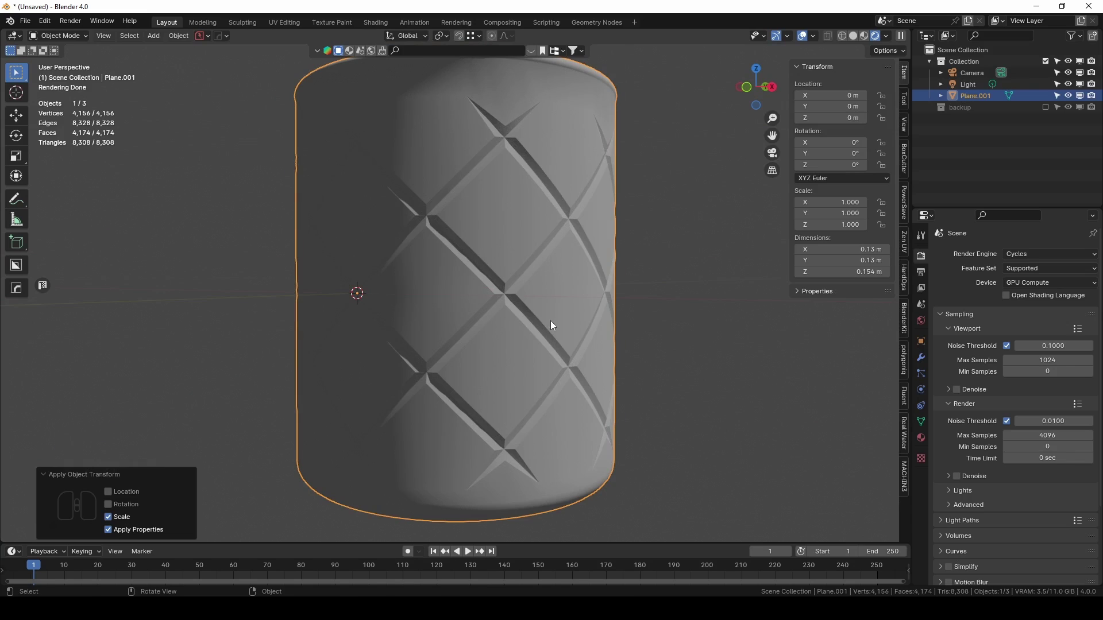
key("z")
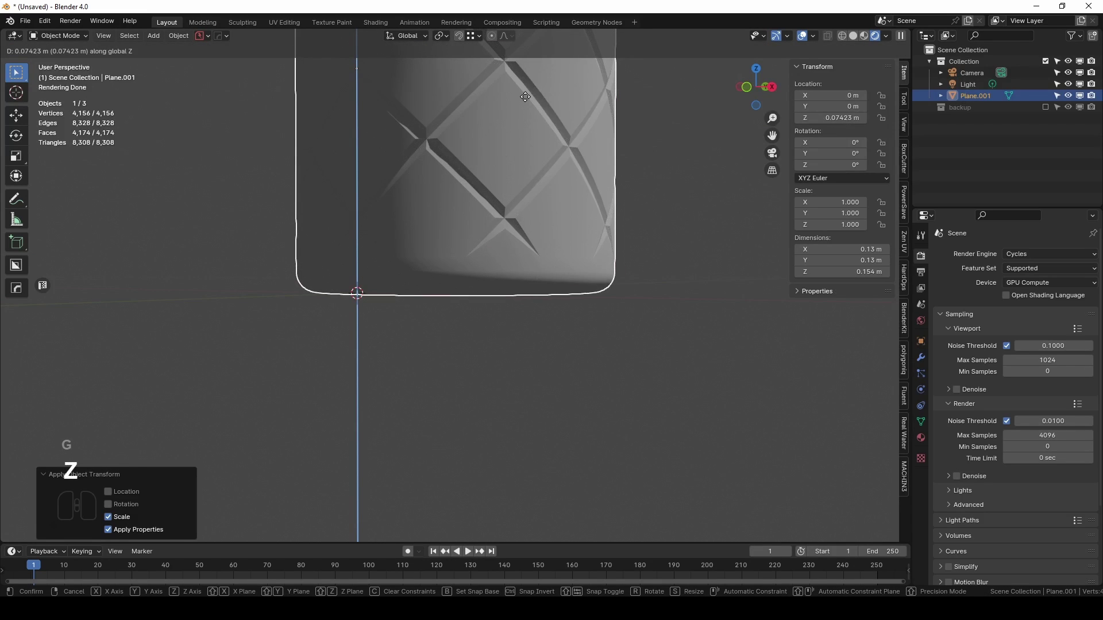
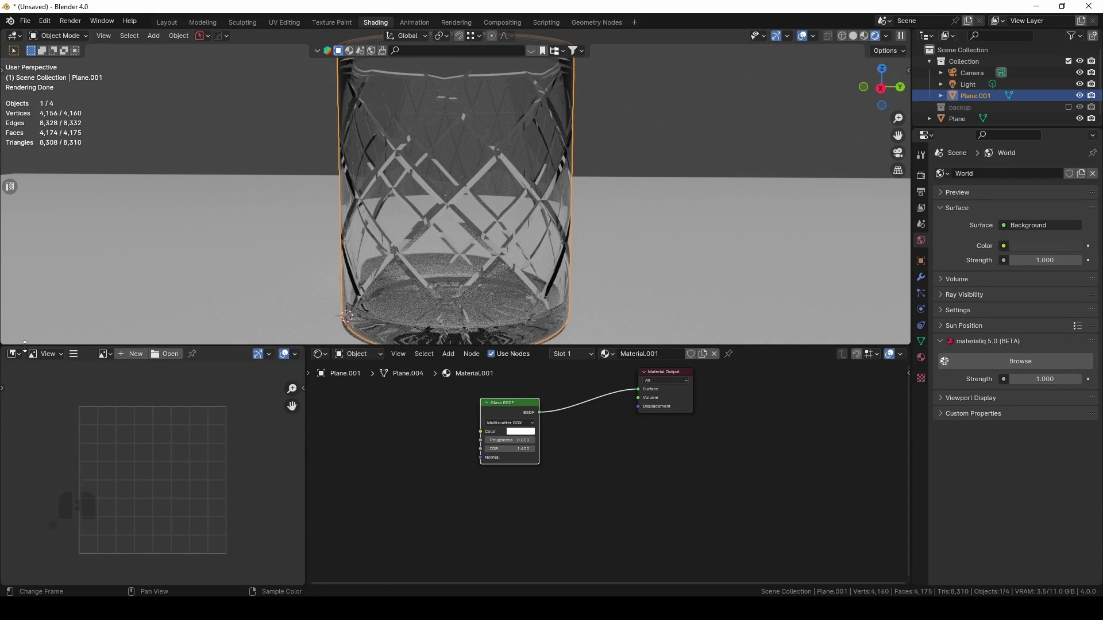
Light the scene with the abandoned_bakery HDRI from the Asset Browser.
left_click(21, 360)
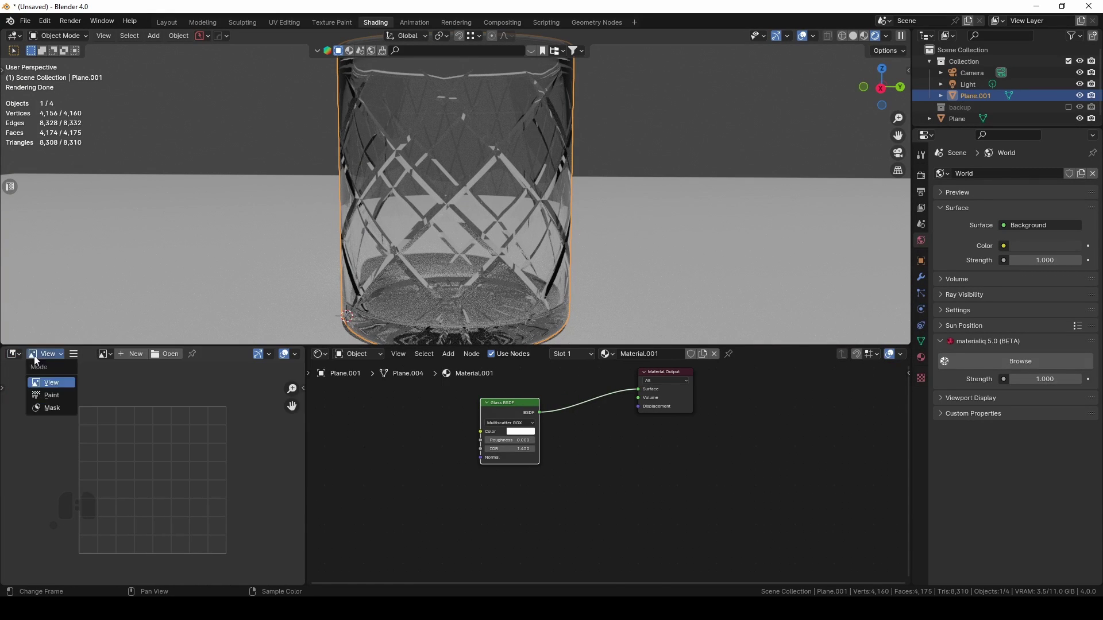
left_click(13, 358)
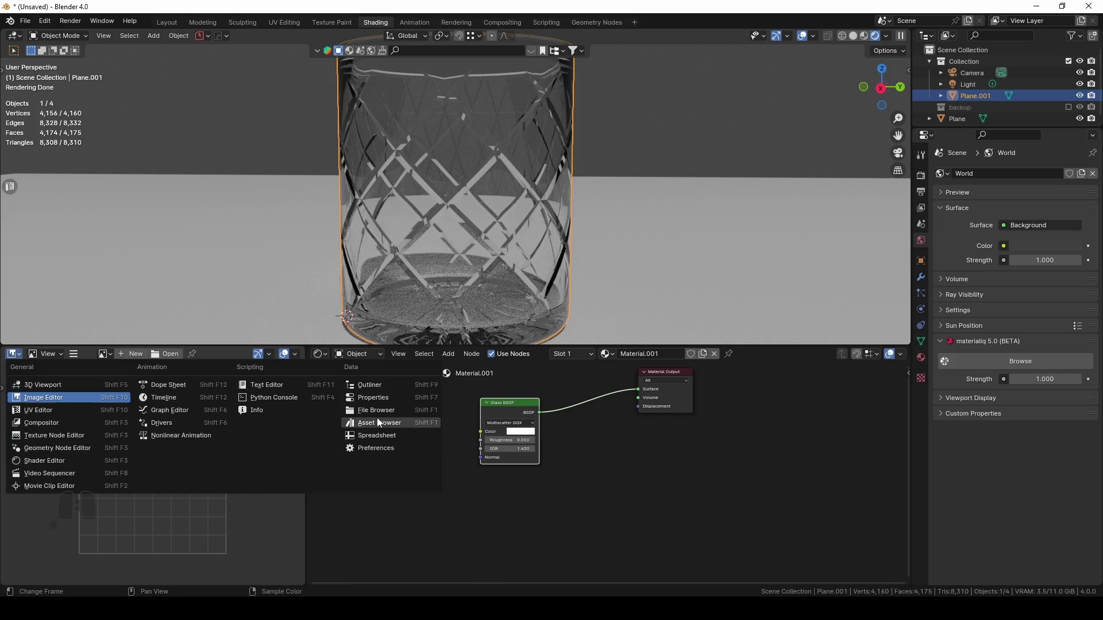
left_click(376, 423)
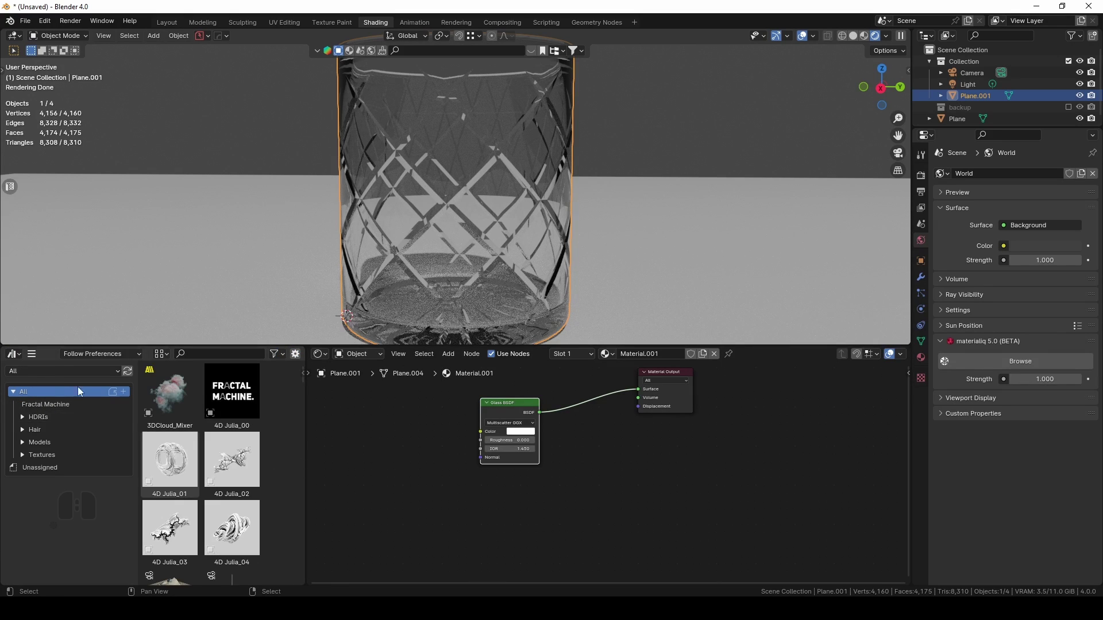
double_click(51, 426)
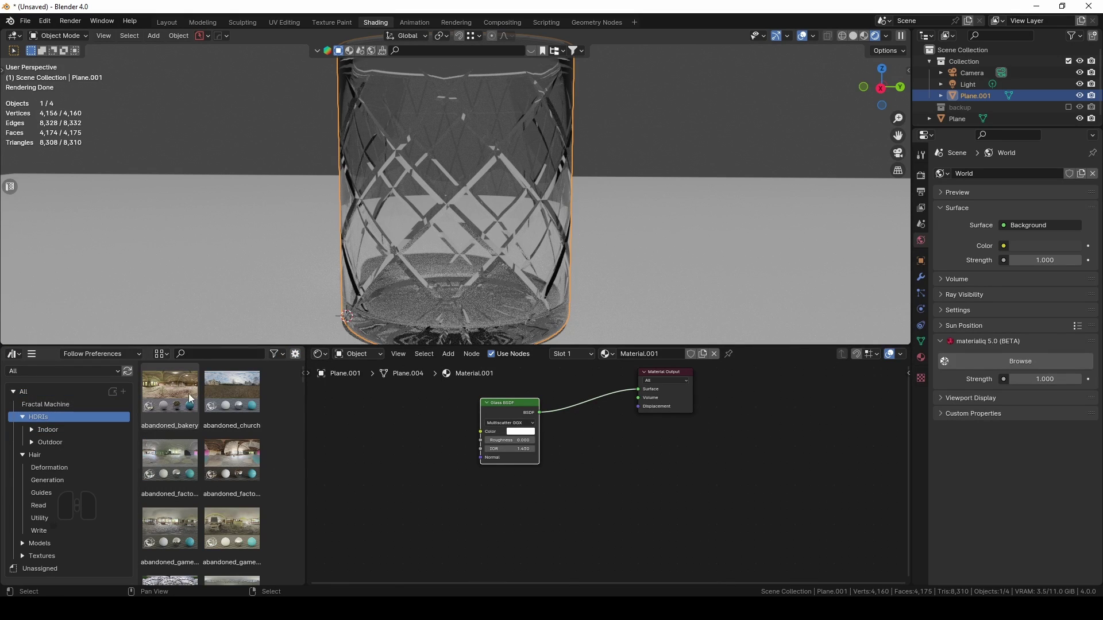
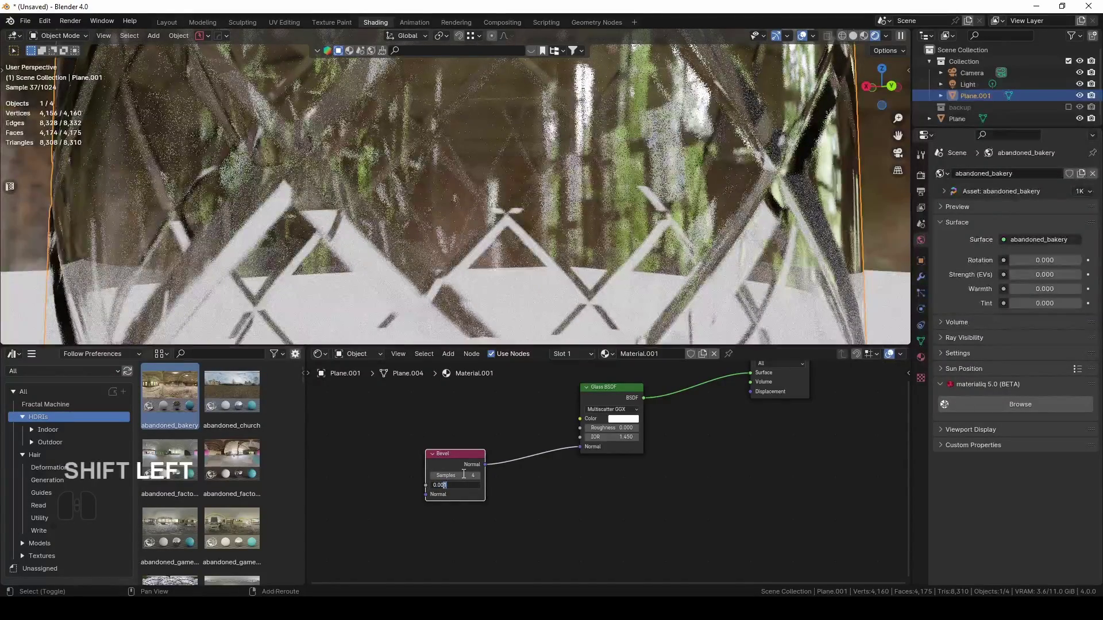
Set the glass Bevel node radius to 0.001 for the Weighted Normal setup.
key("KP_0")
key("KP_7")
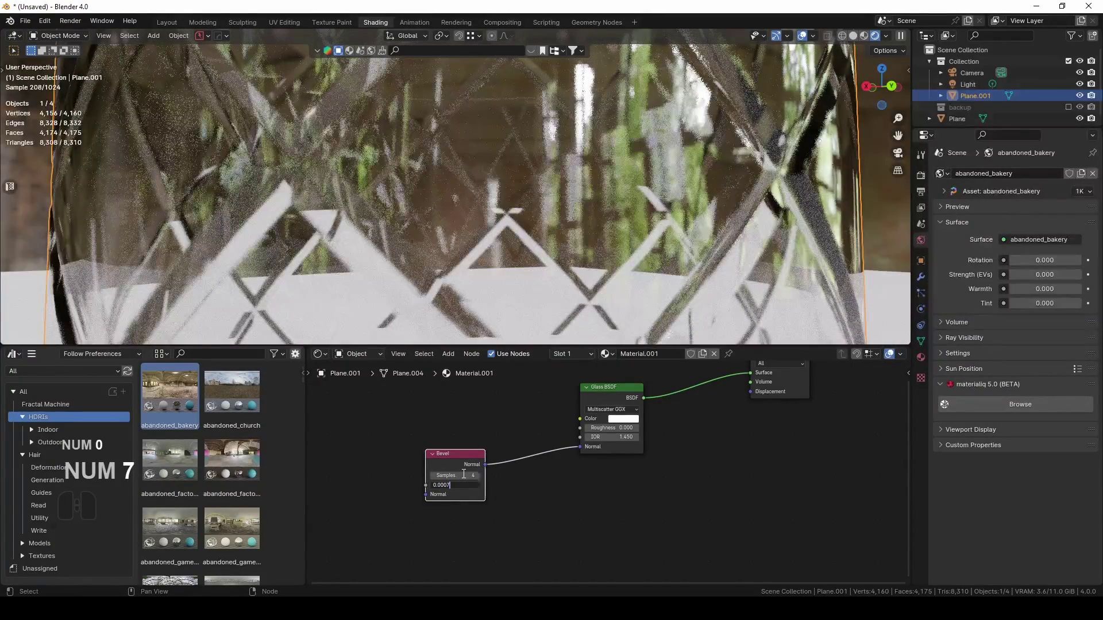
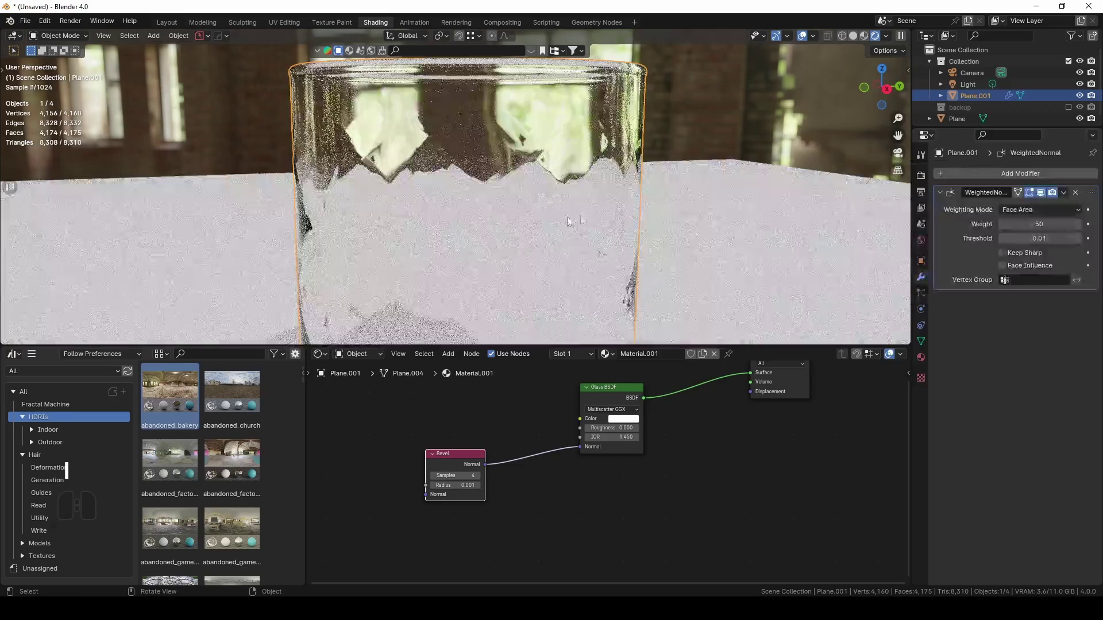
middle_click(547, 224)
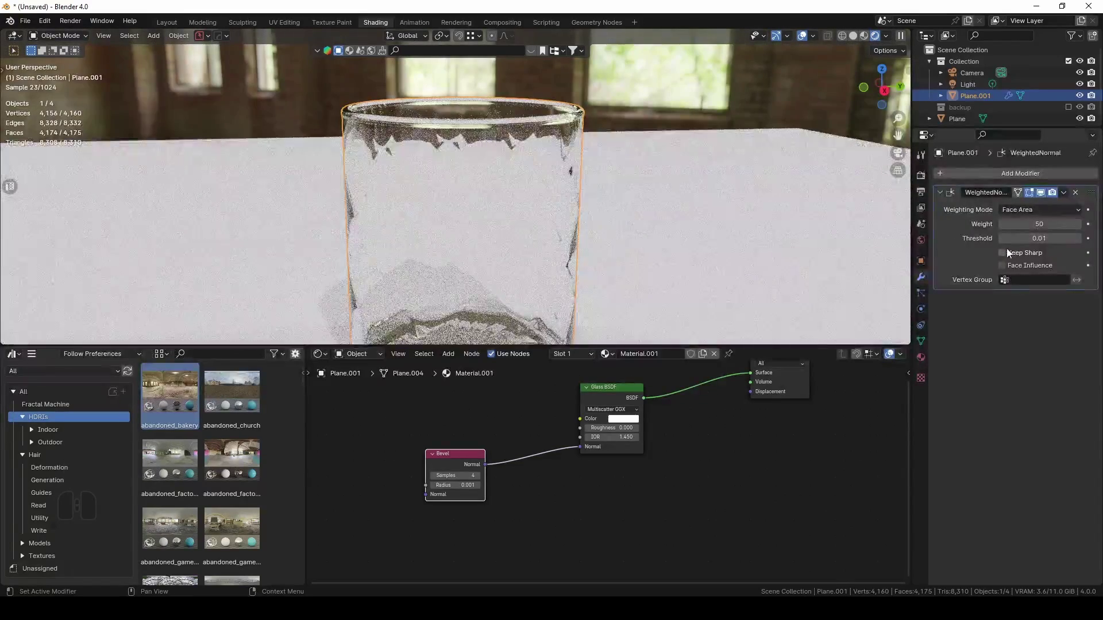